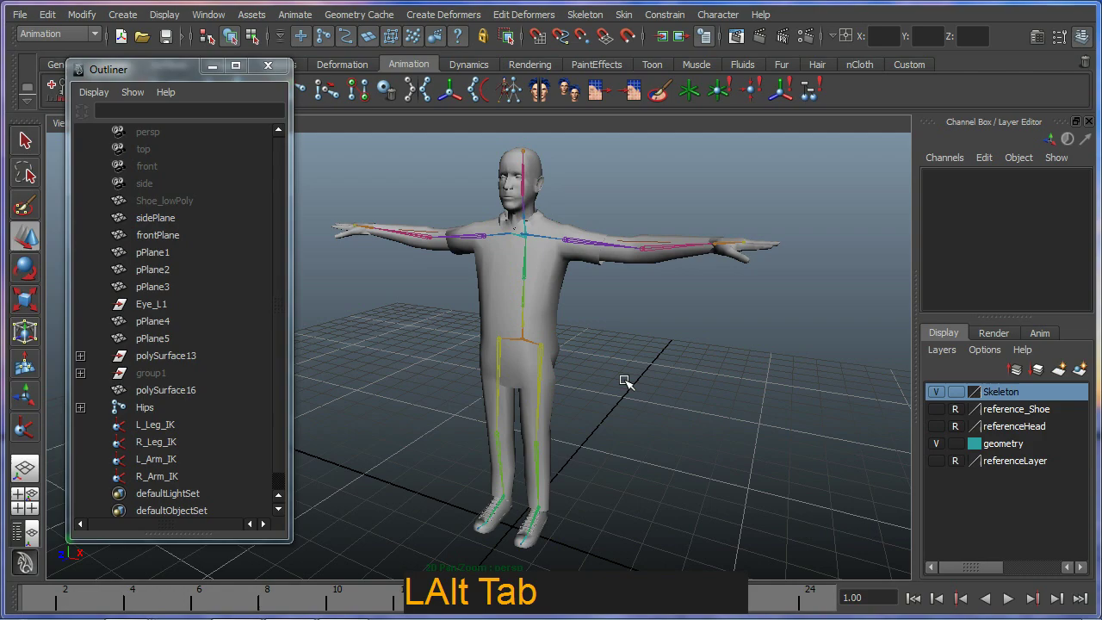
- Minimize the Outliner so the full rigged character scene is visible for the new foot circle
left_click(627, 376)
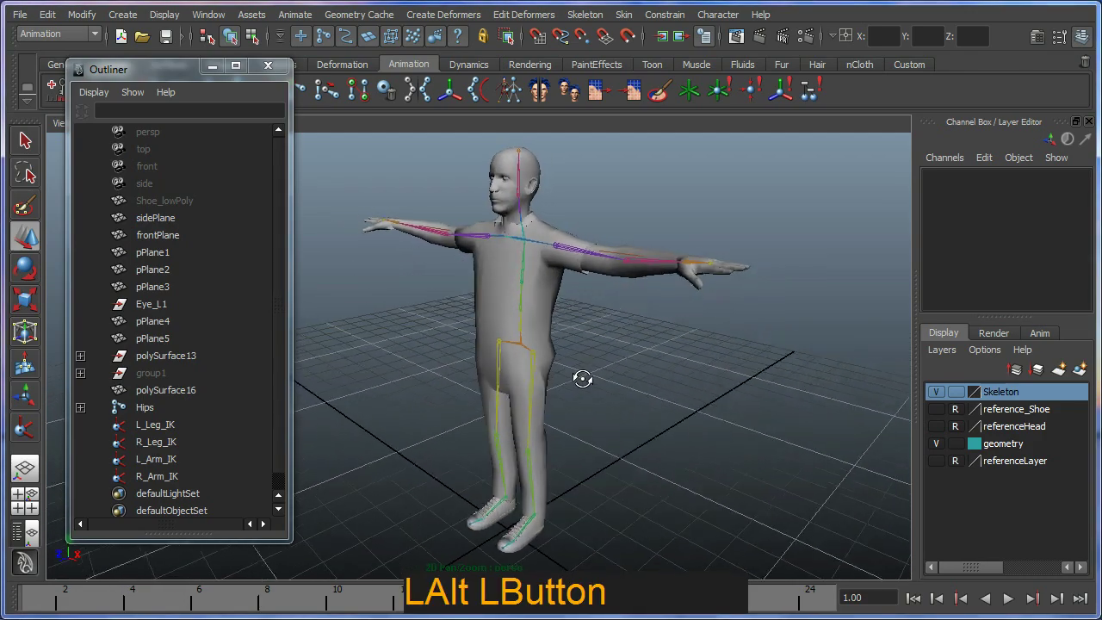
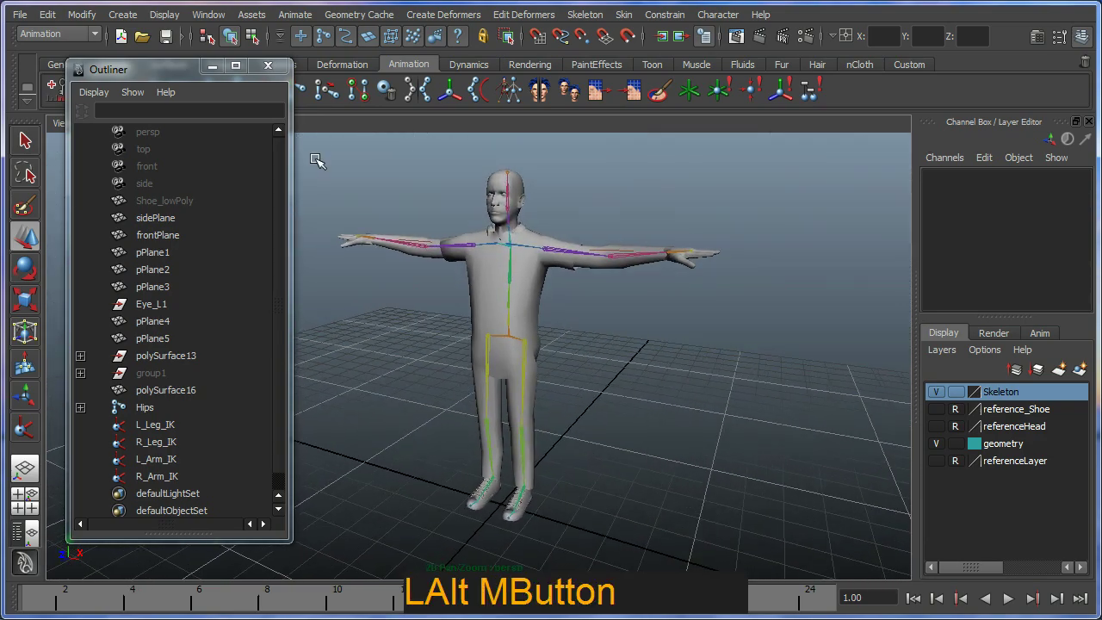
left_click(216, 79)
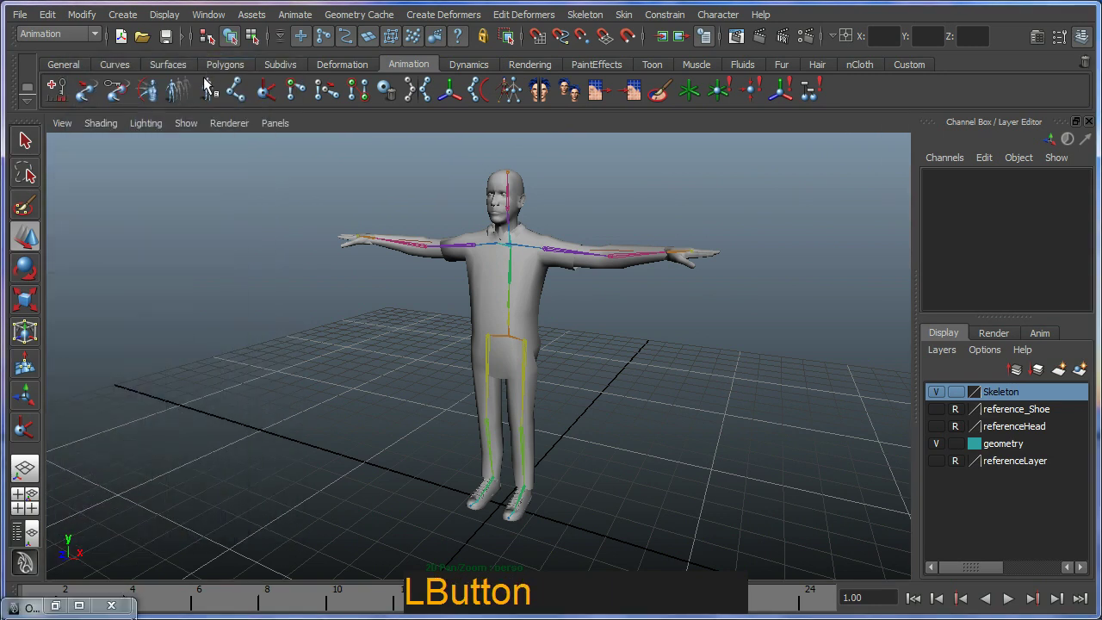
left_click(309, 286)
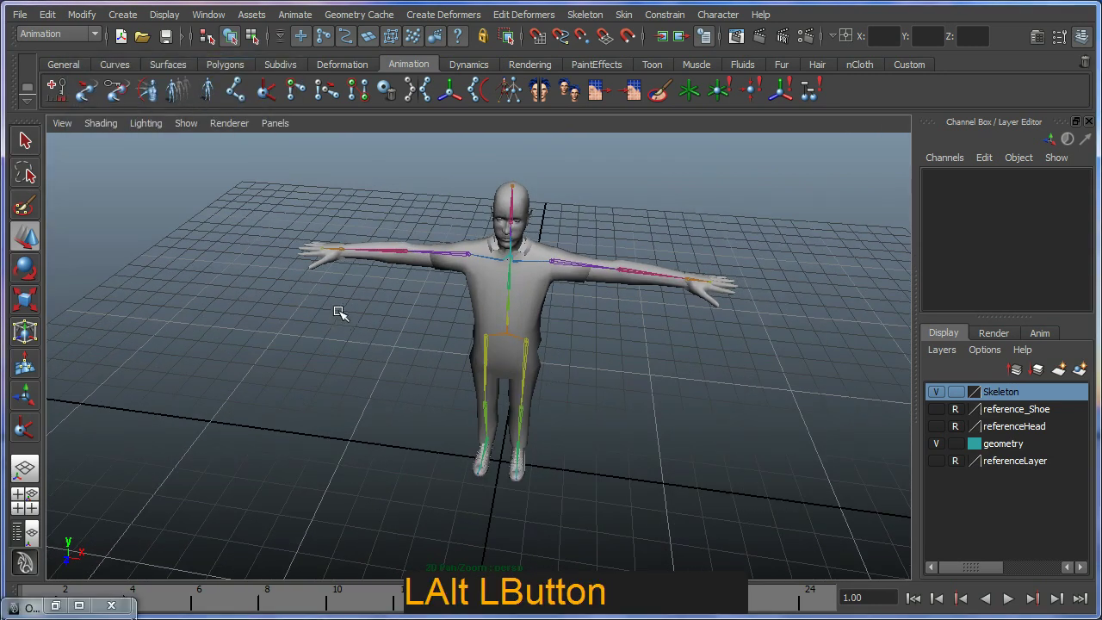
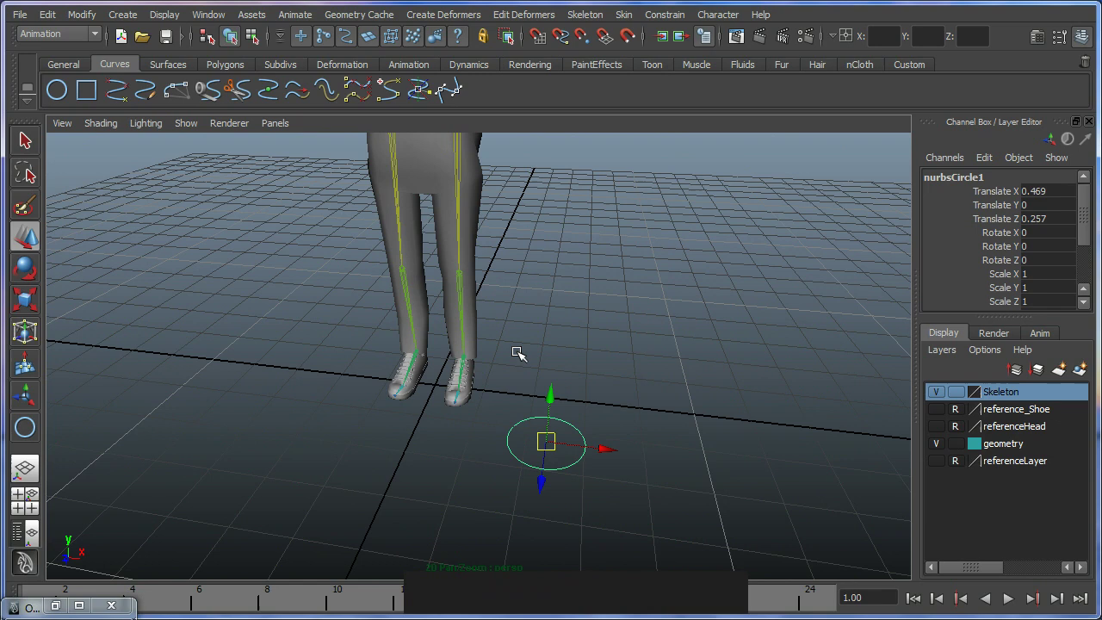
- Turn on Snap to Points and bring the new circle close to the character's left foot
middle_click(534, 356)
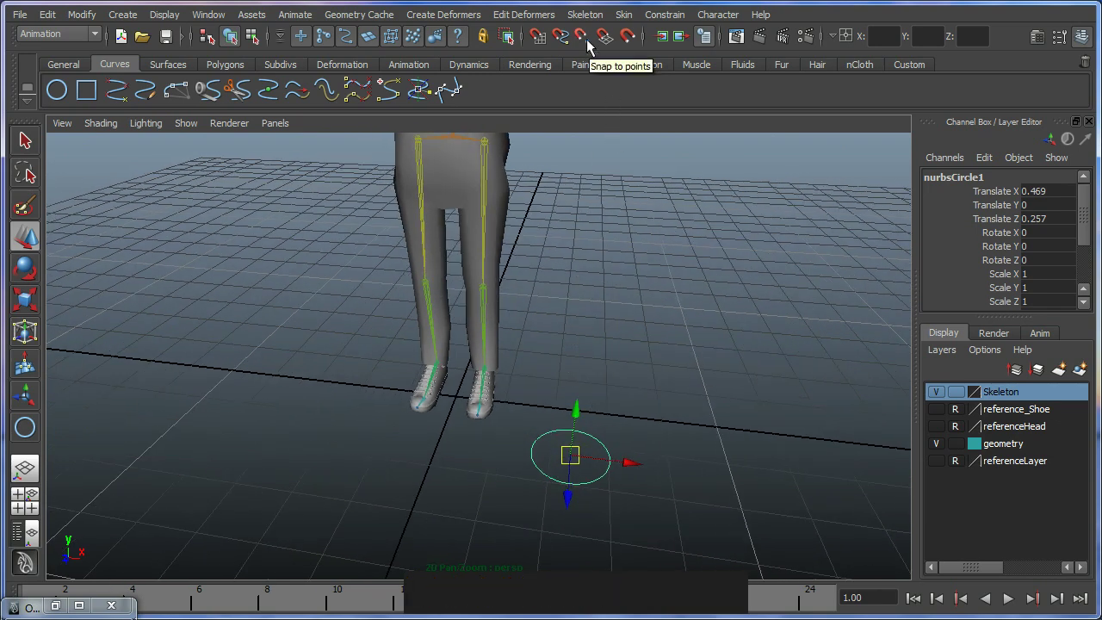
left_click(592, 45)
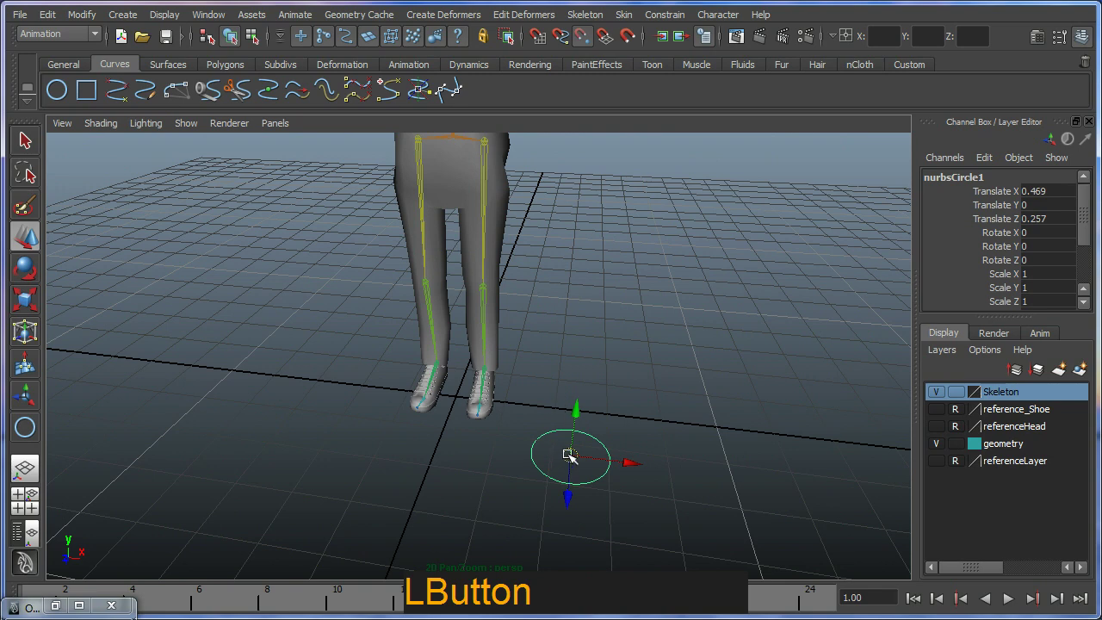
left_click(562, 412)
middle_click(527, 416)
right_click(436, 324)
left_click(600, 404)
left_click(605, 432)
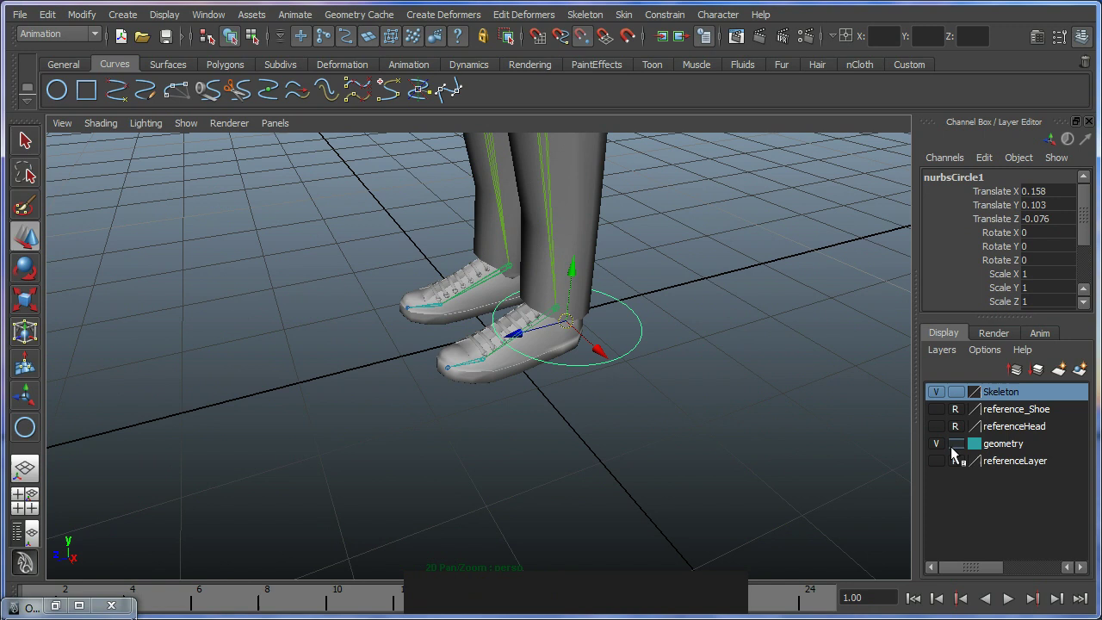
- Hide the geometry layer, snap the circle onto the left ankle joint, then show the body again
left_click(1008, 452)
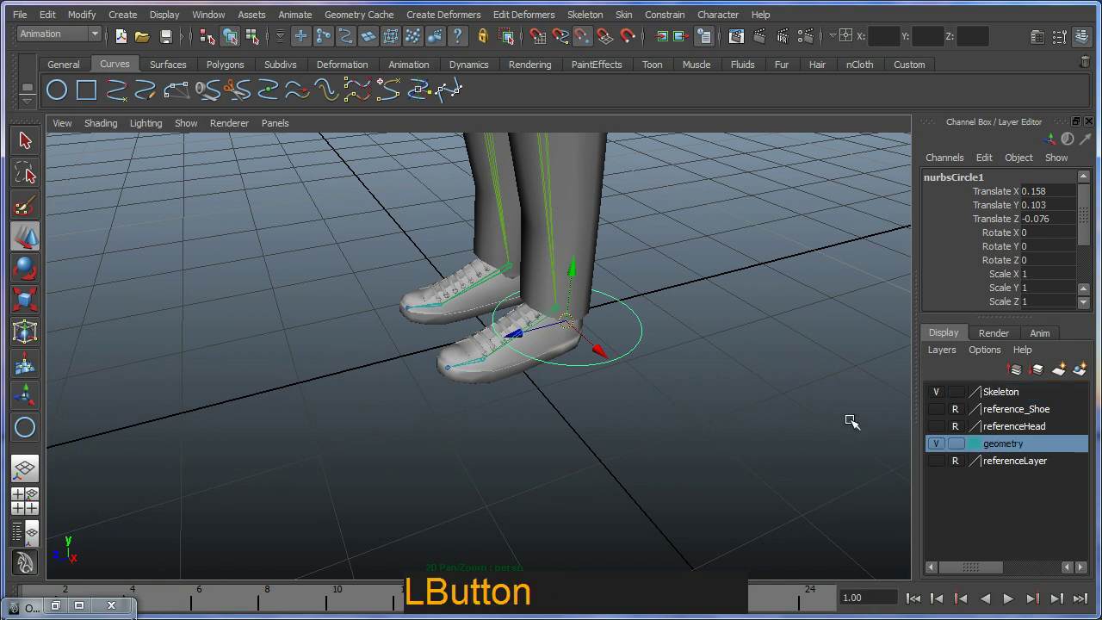
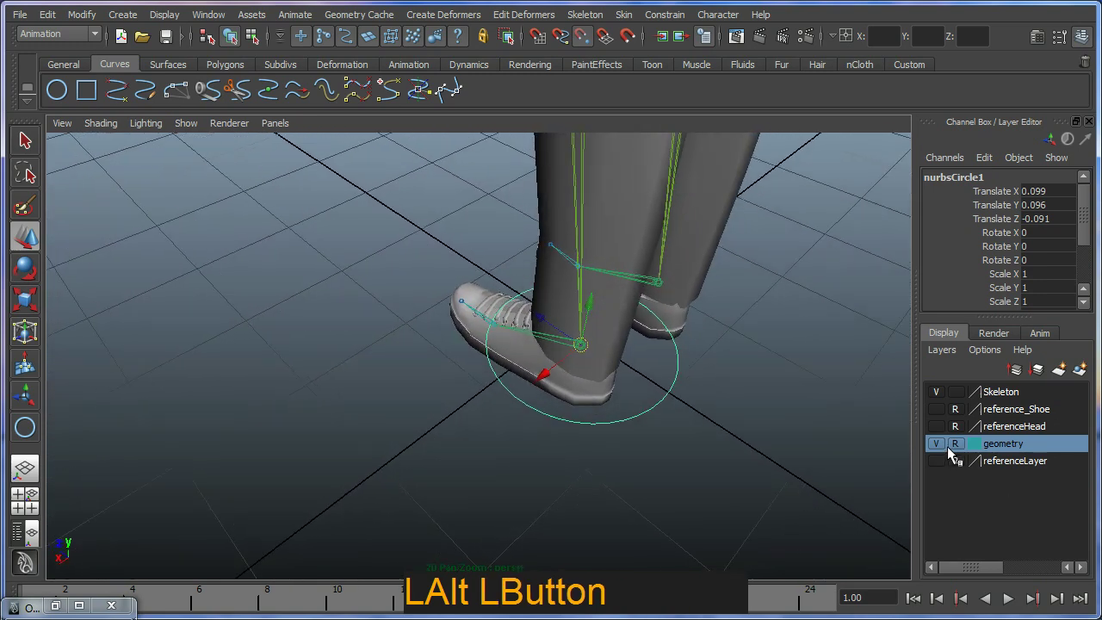
left_click(957, 451)
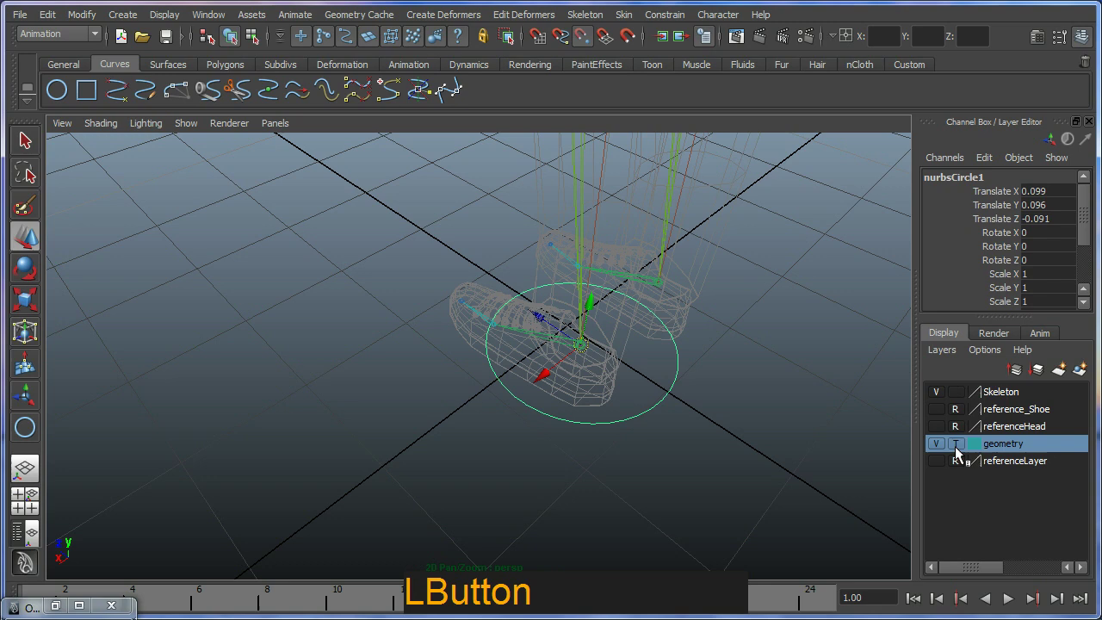
left_click(585, 384)
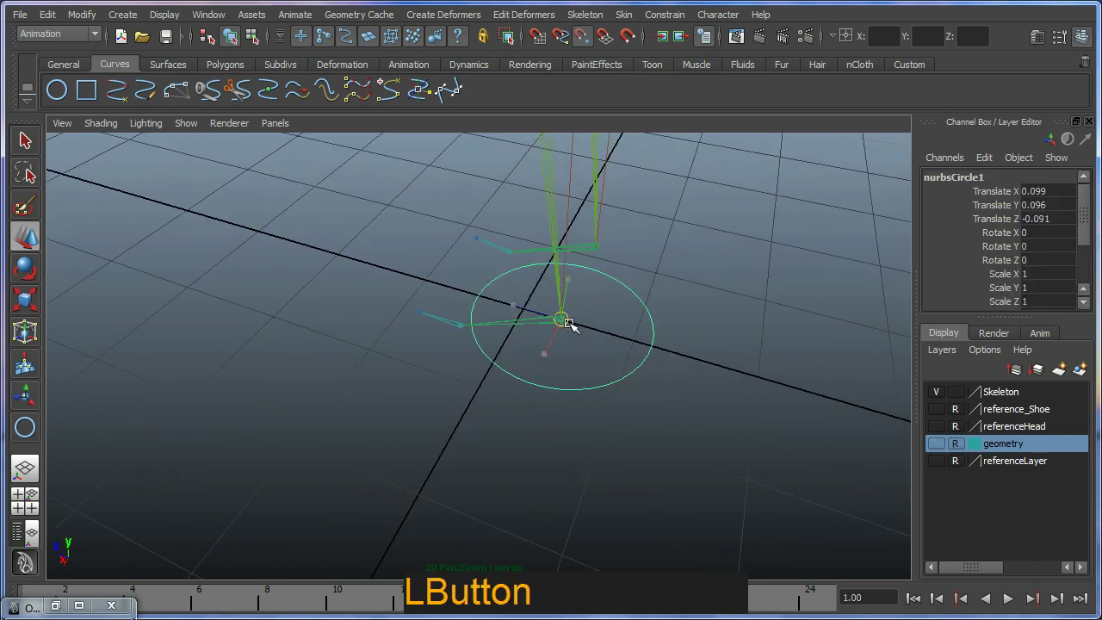
left_click(537, 381)
middle_click(484, 387)
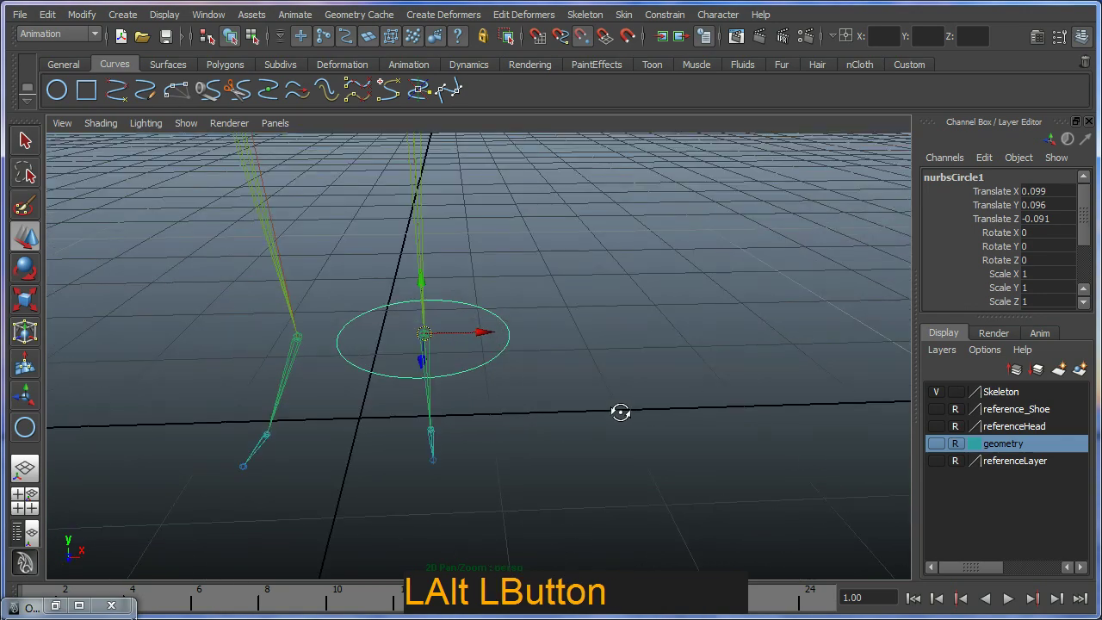
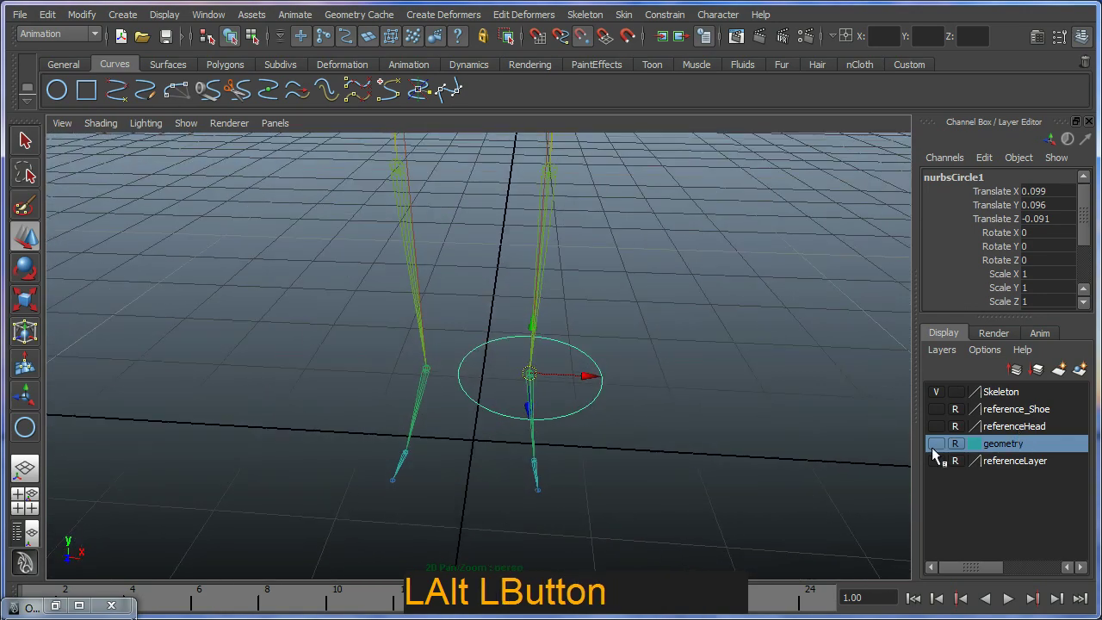
left_click(606, 410)
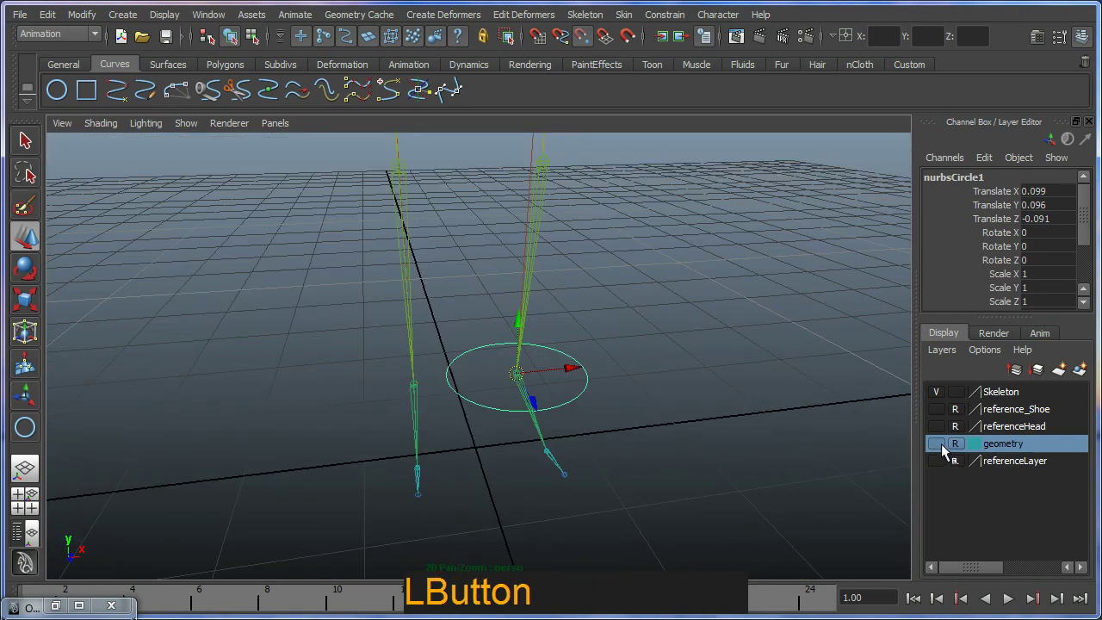
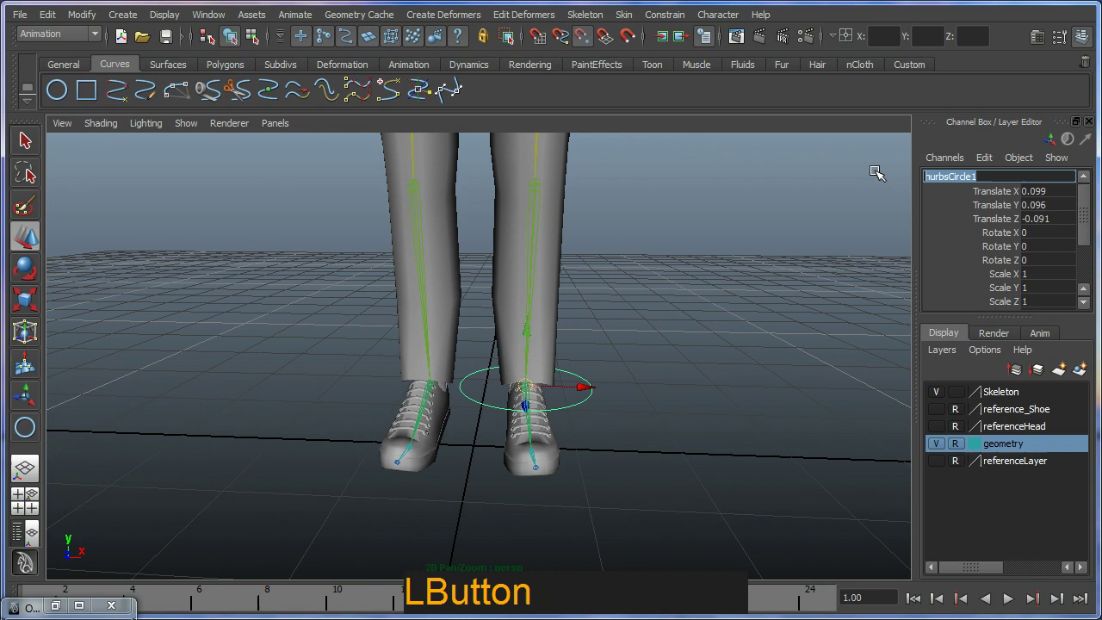
- Rename the ankle circle L_Leg_CTRL in the Channel Box name field
key("shift+l")
key("shift+-")
key("shift+l")
key("g")
key("shift+-")
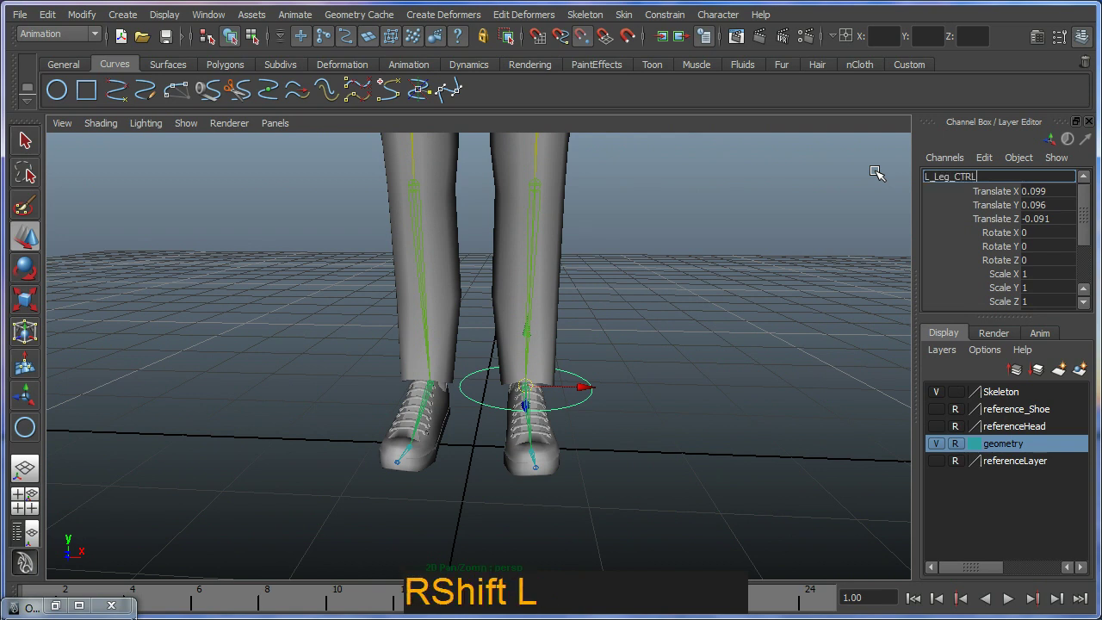
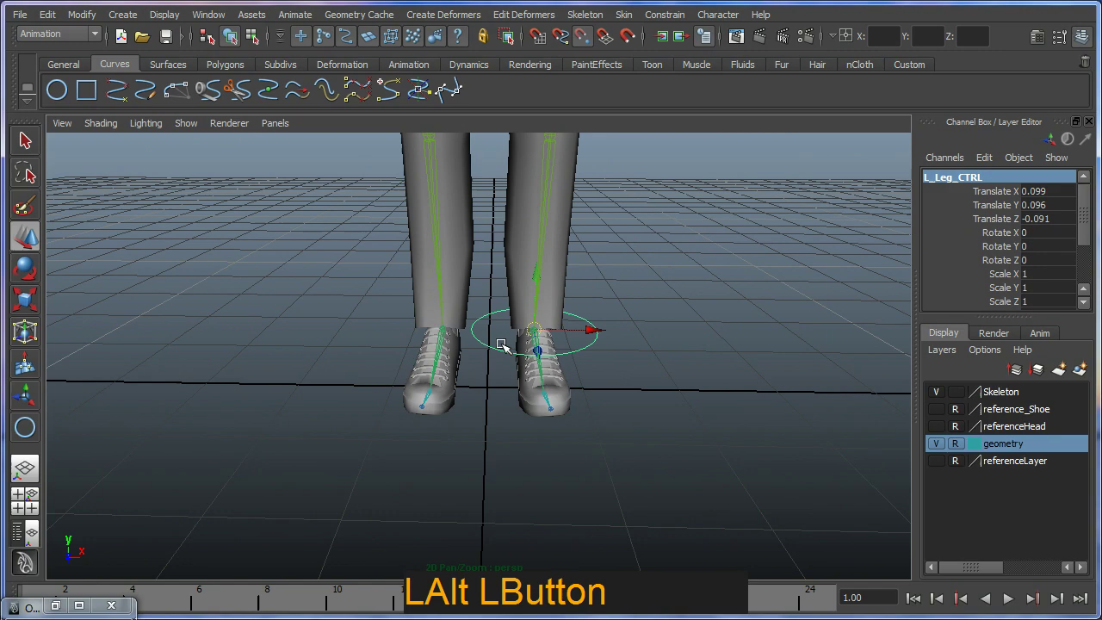
- Enter component mode on L_Leg_CTRL and scale a group of its control vertices from a side view
left_click(533, 342)
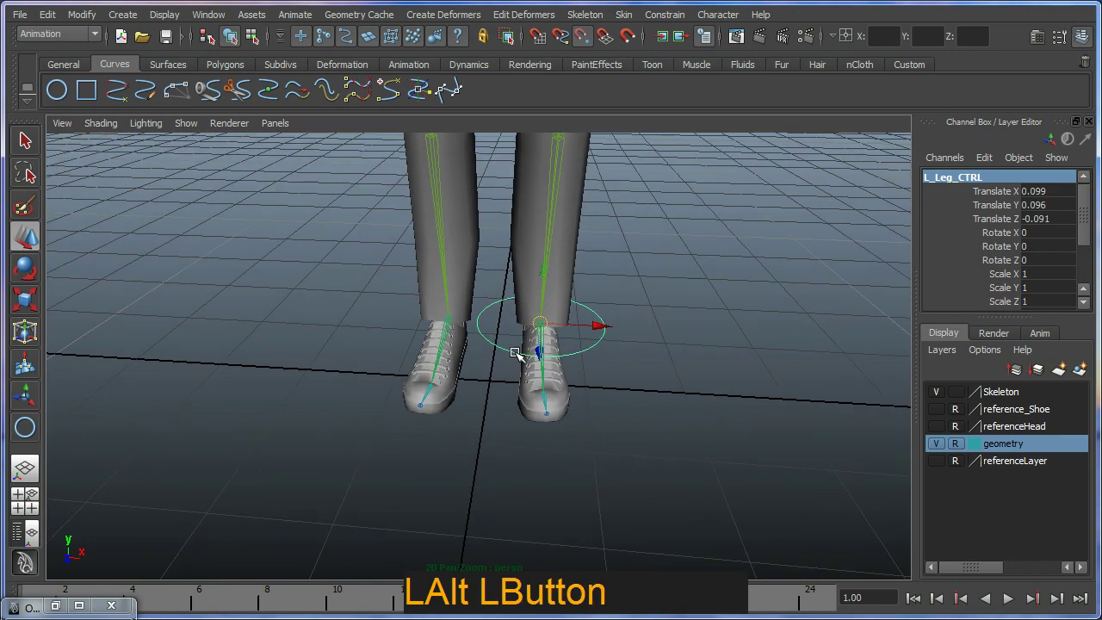
key("F9")
left_click(615, 365)
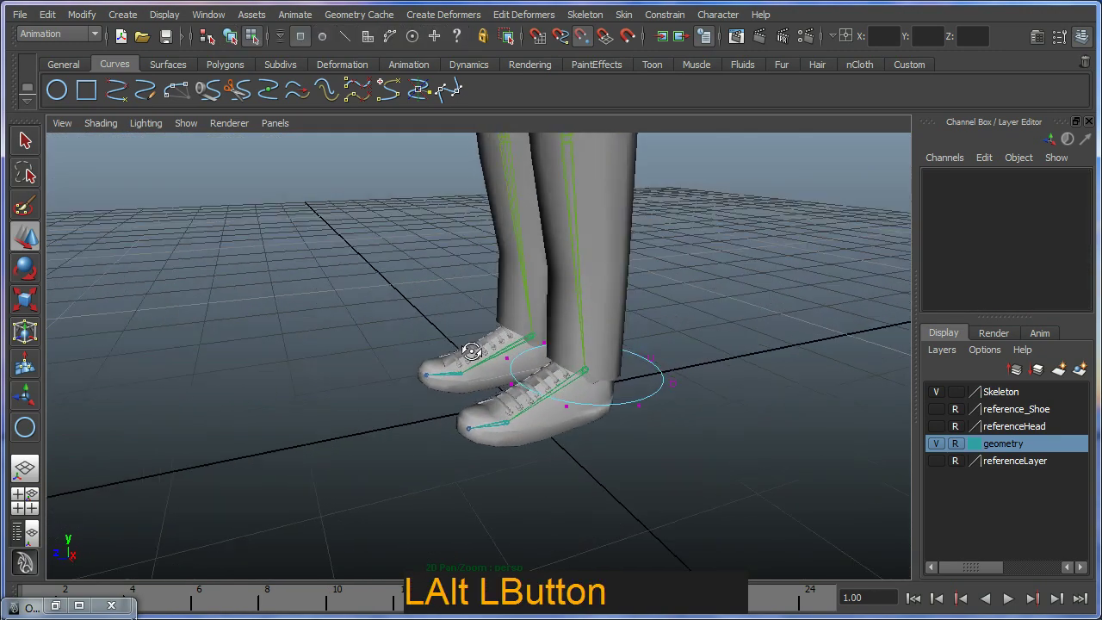
left_click(472, 330)
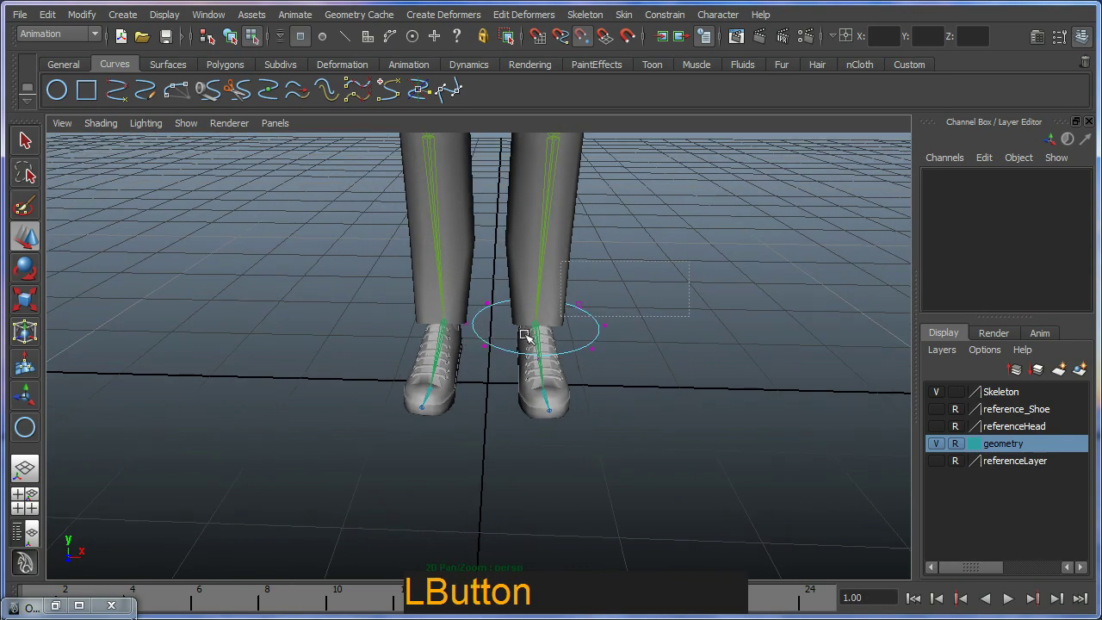
left_click(574, 384)
key("r")
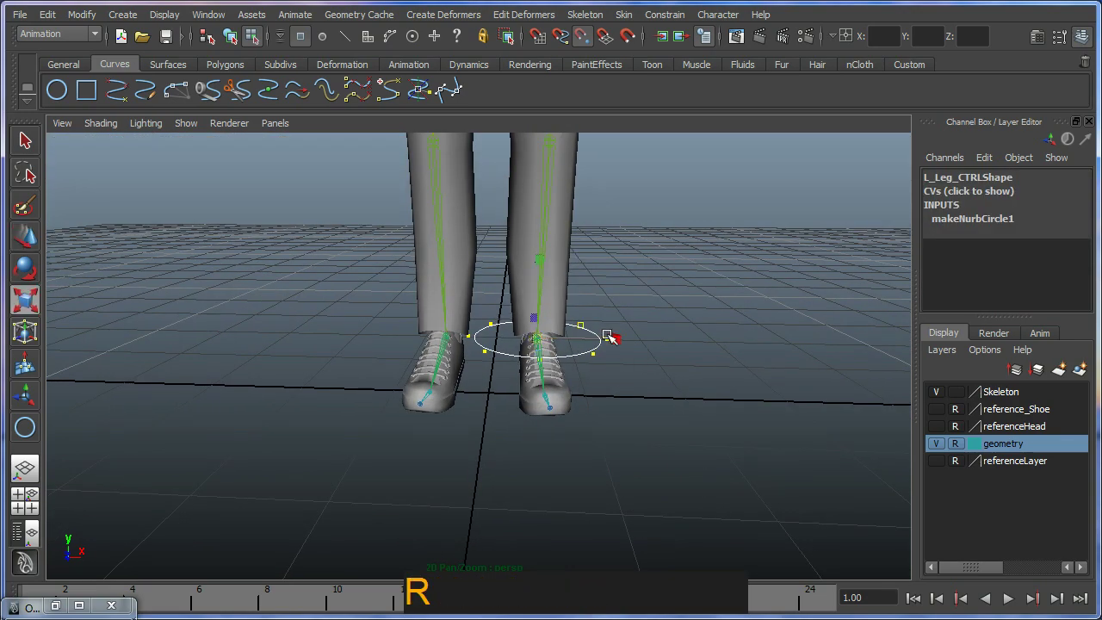
left_click(623, 338)
left_click(601, 363)
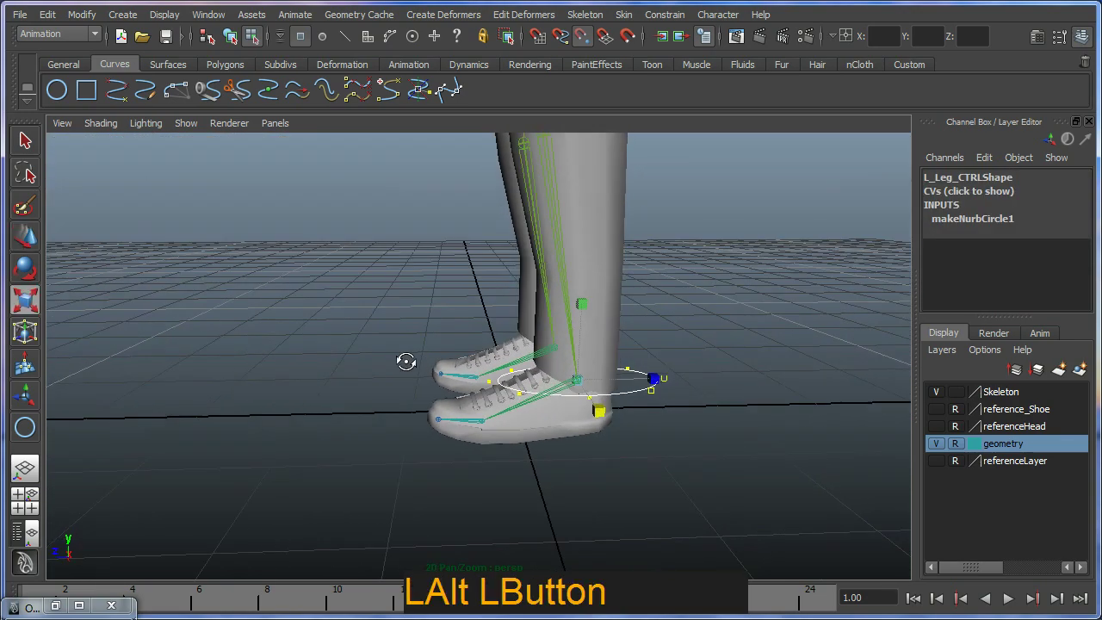
- Move the selected control vertices to stretch the circle's front toward the shoe's toe
key("w")
left_click(550, 374)
left_click(544, 393)
left_click(578, 299)
left_click(482, 357)
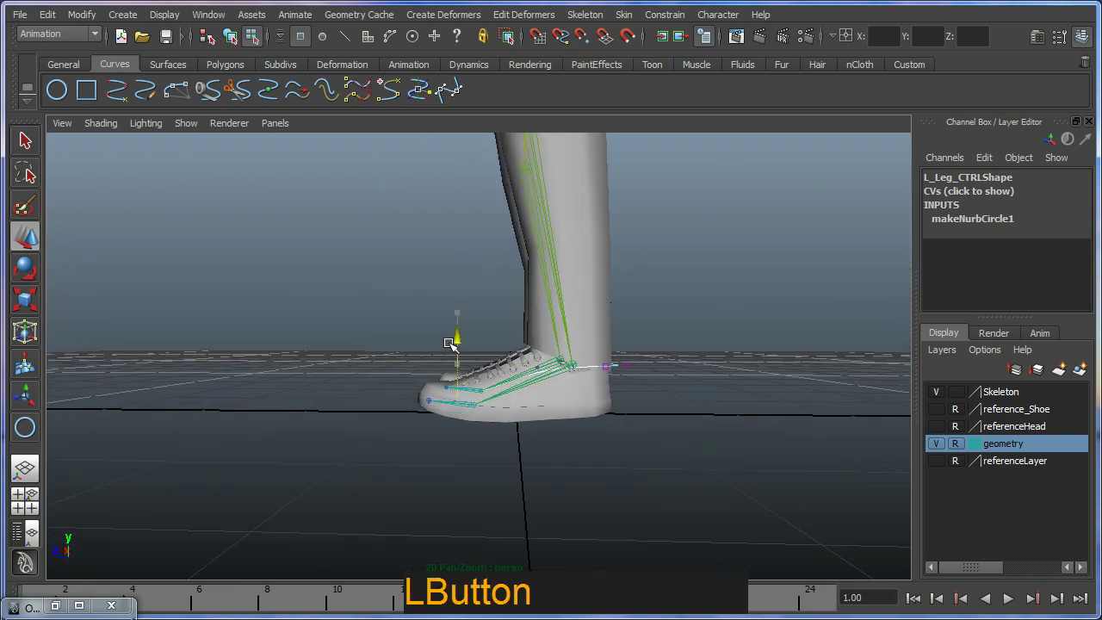
left_click(481, 387)
- Scale and move the rear control vertices so the oval wraps the heel of the left shoe
key("r")
left_click(484, 392)
left_click(610, 417)
key("w")
left_click(456, 429)
left_click(438, 457)
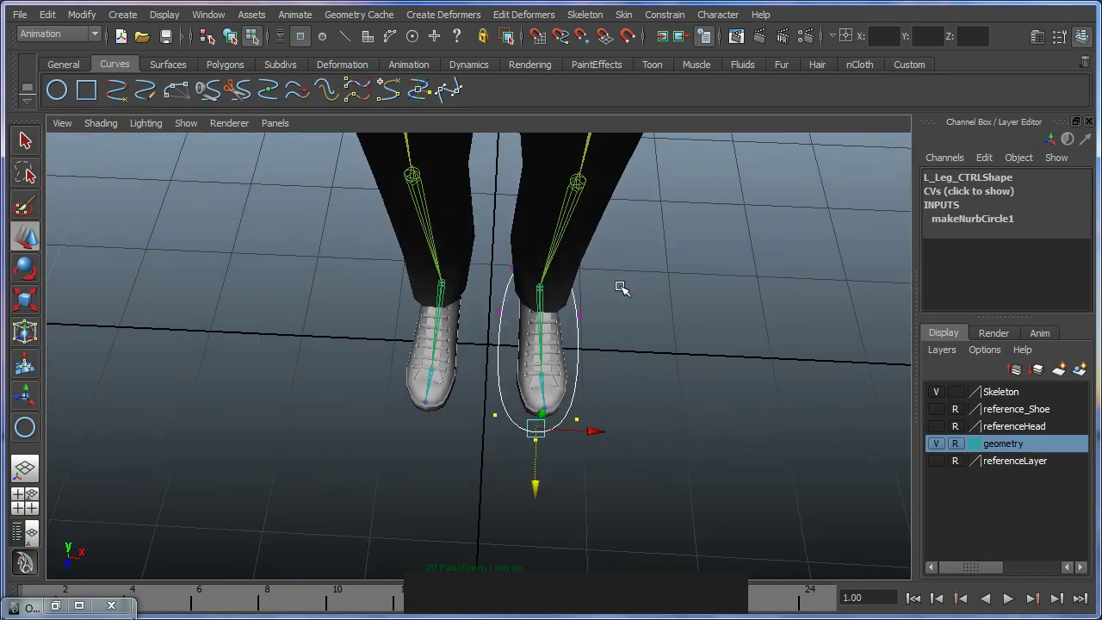
left_click(633, 320)
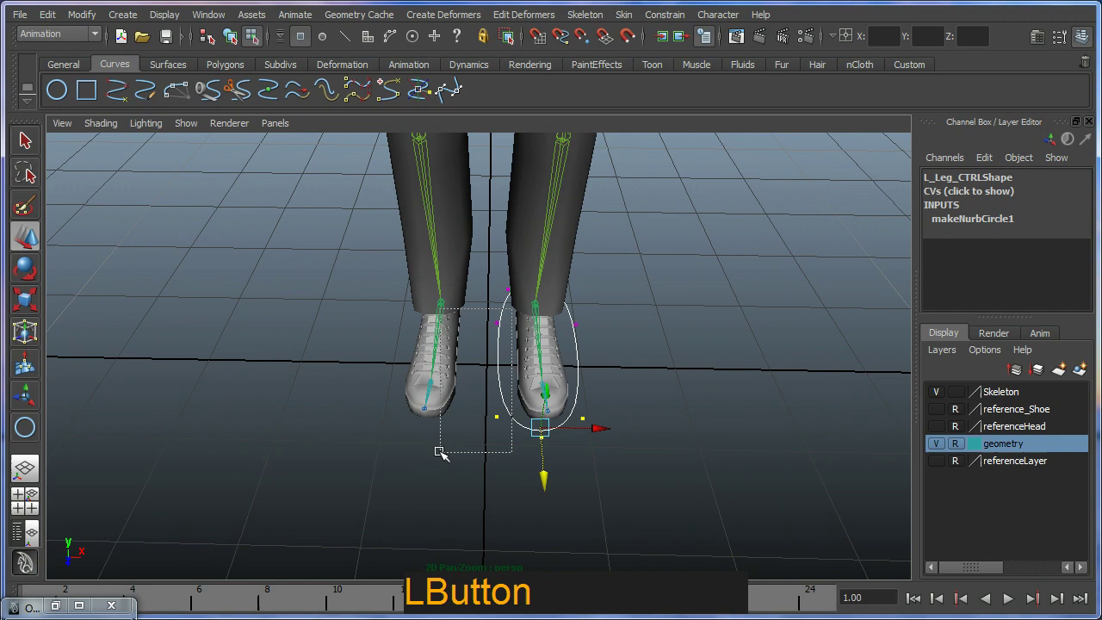
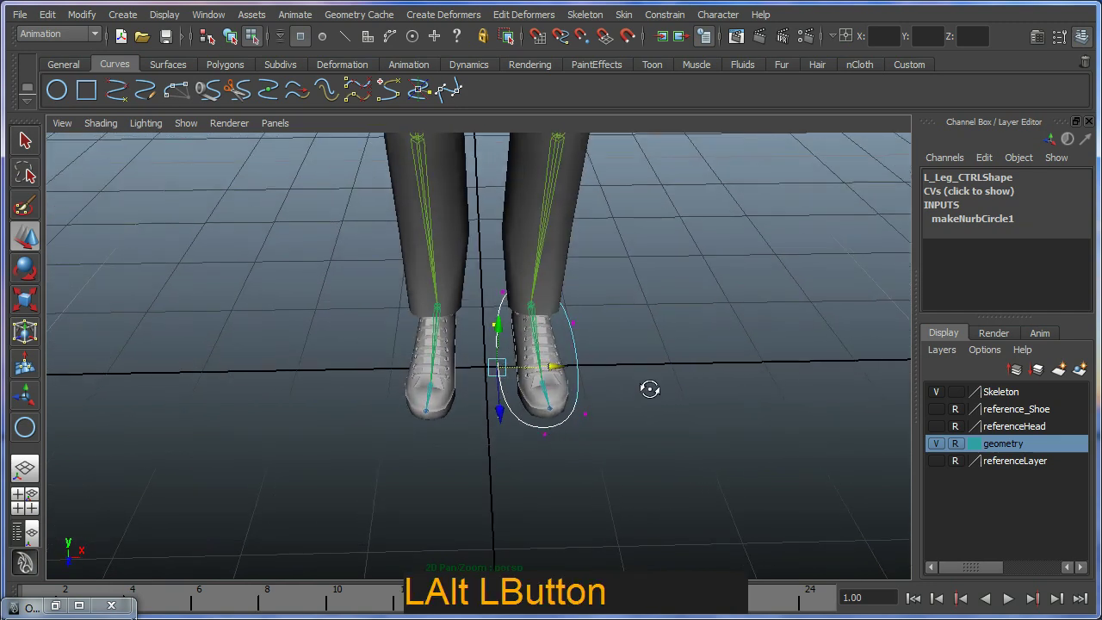
key("F8")
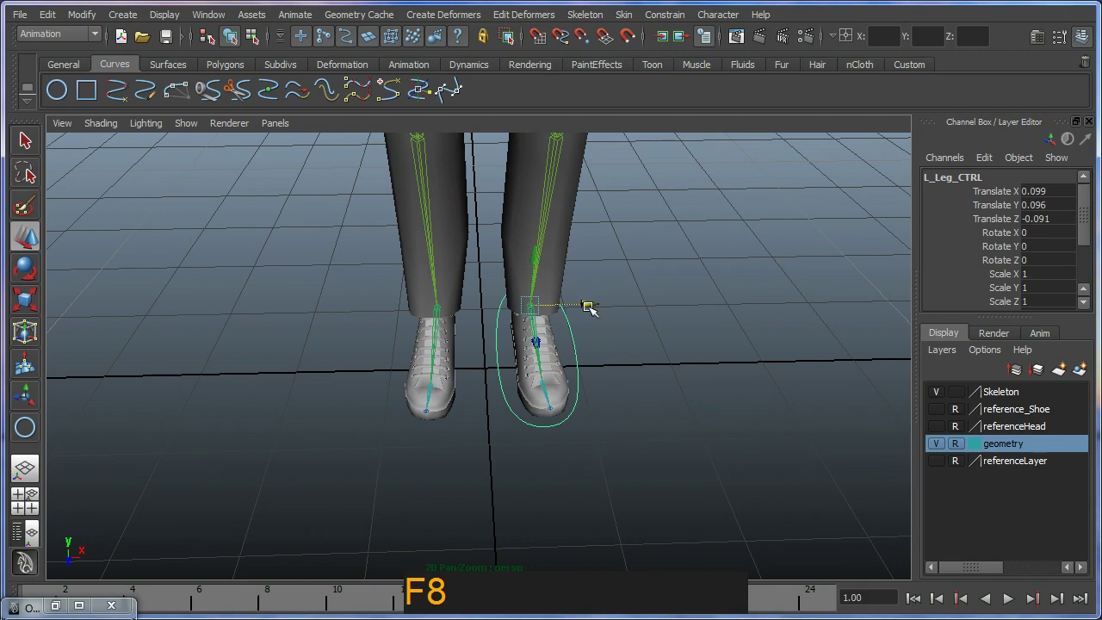
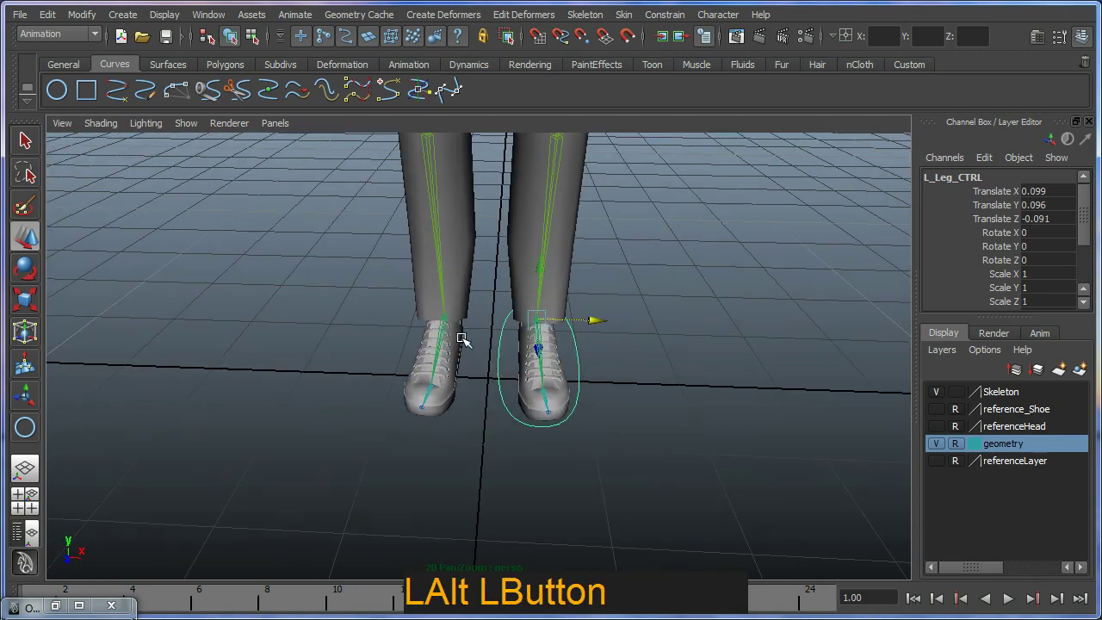
left_click(461, 342)
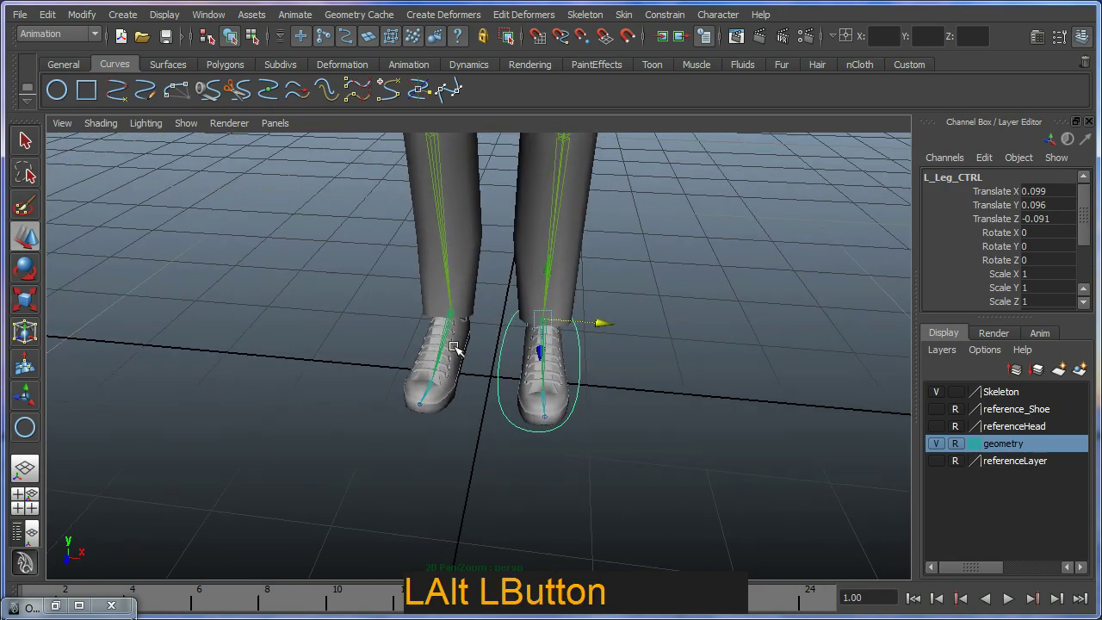
left_click(561, 356)
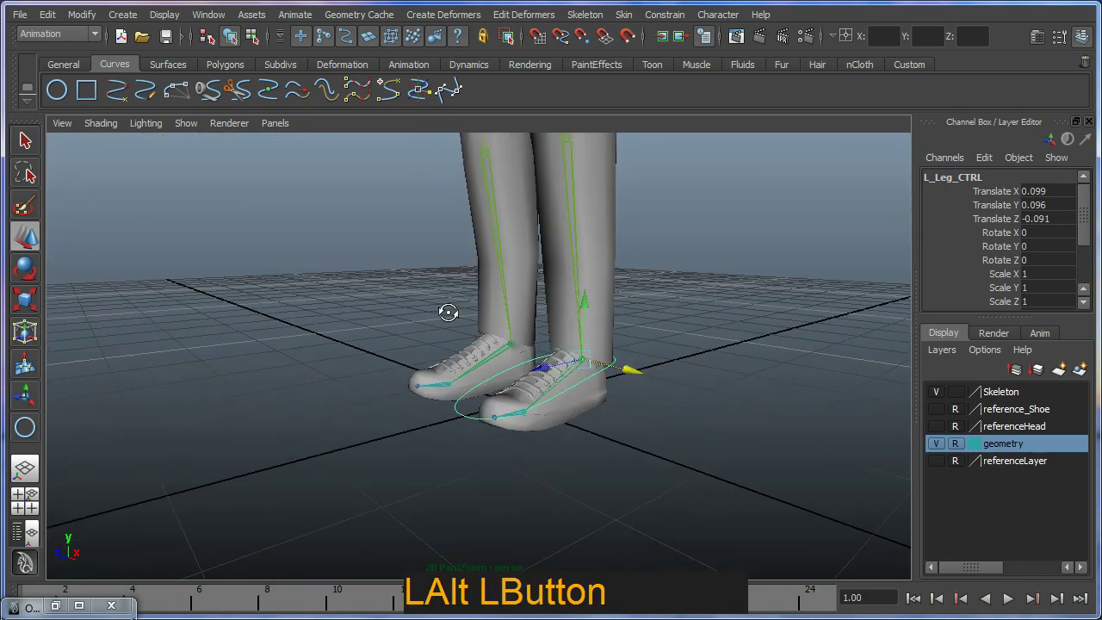
left_click(558, 356)
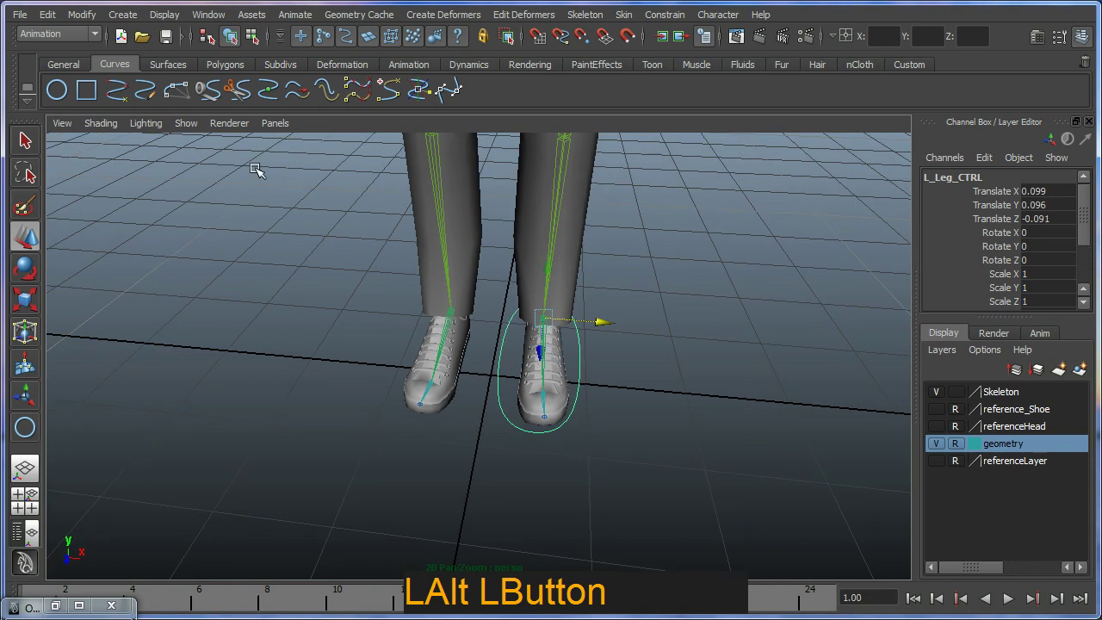
- Duplicate L_Leg_CTRL onto the right shoe at Translate X -0.099 and start editing the copy's name
left_click(42, 21)
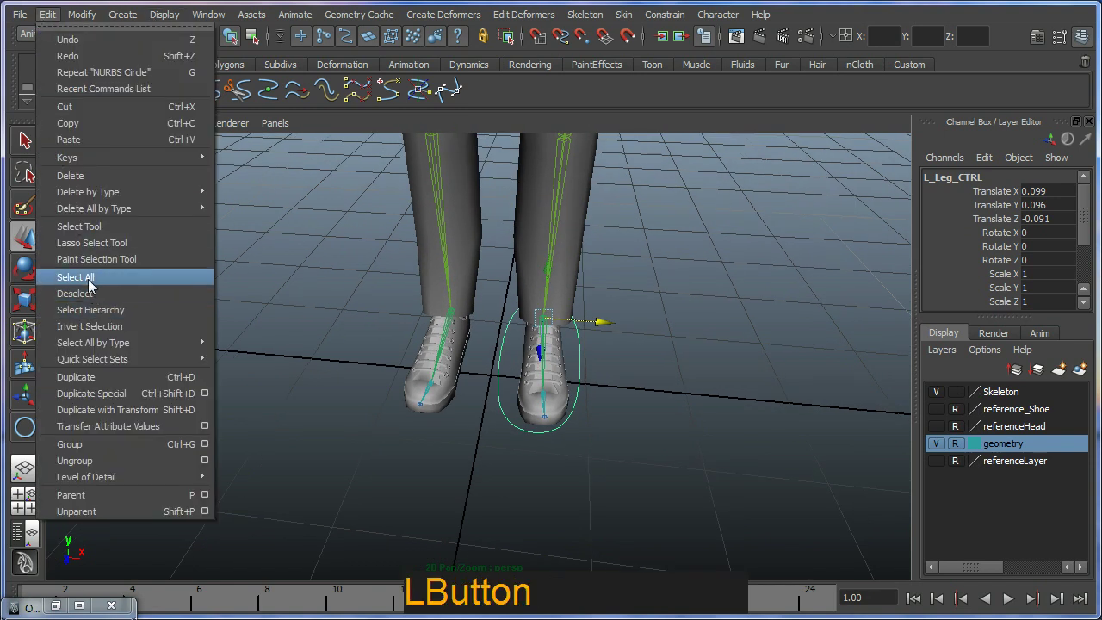
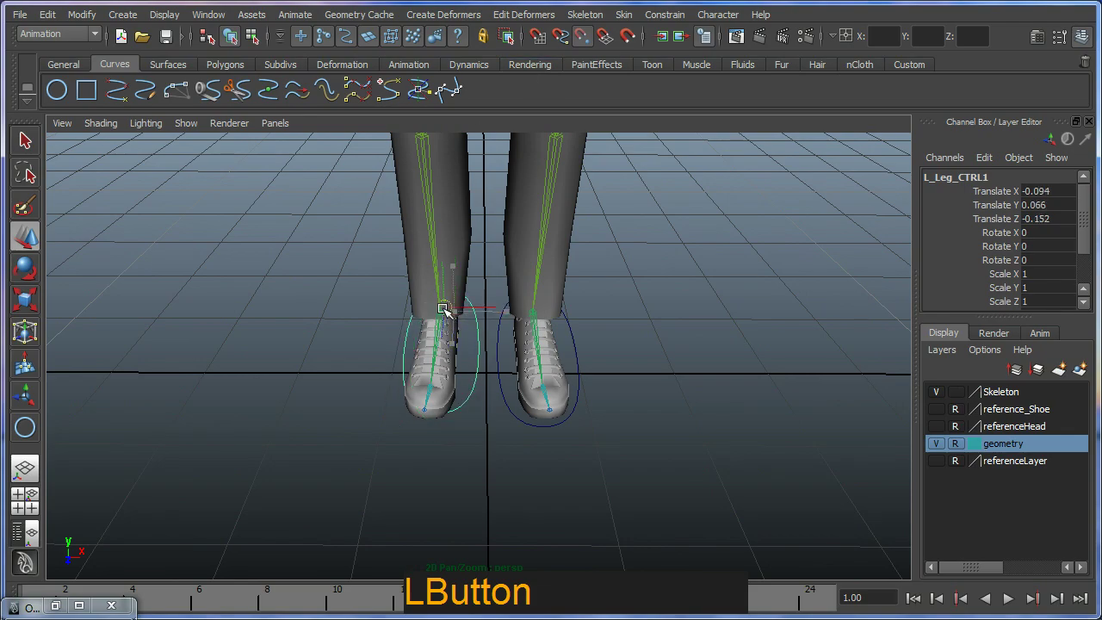
left_click(549, 366)
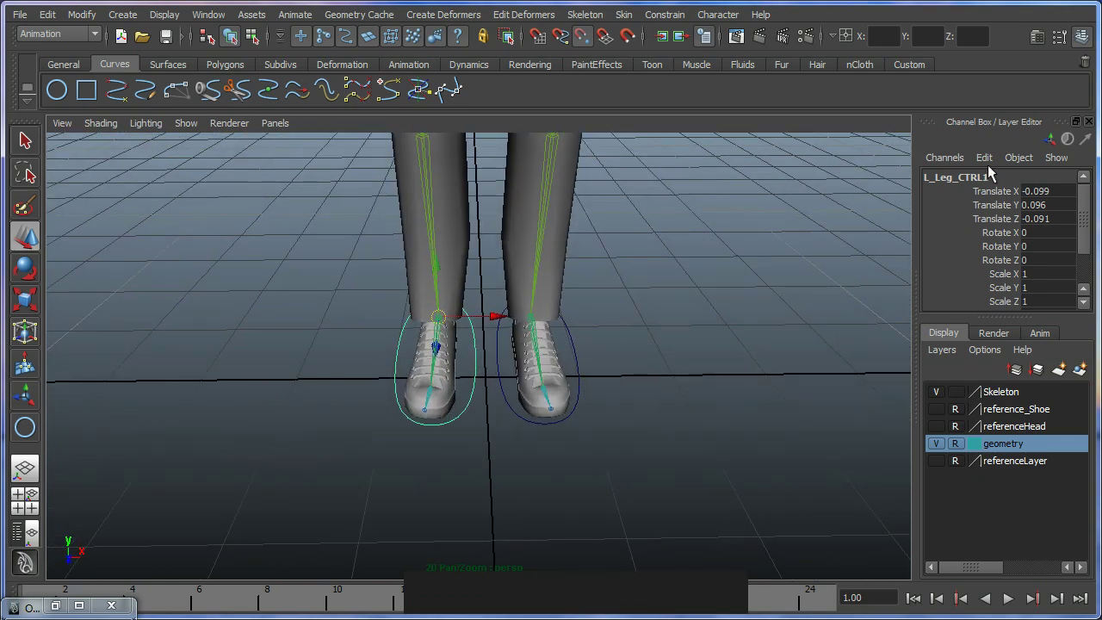
left_click(973, 188)
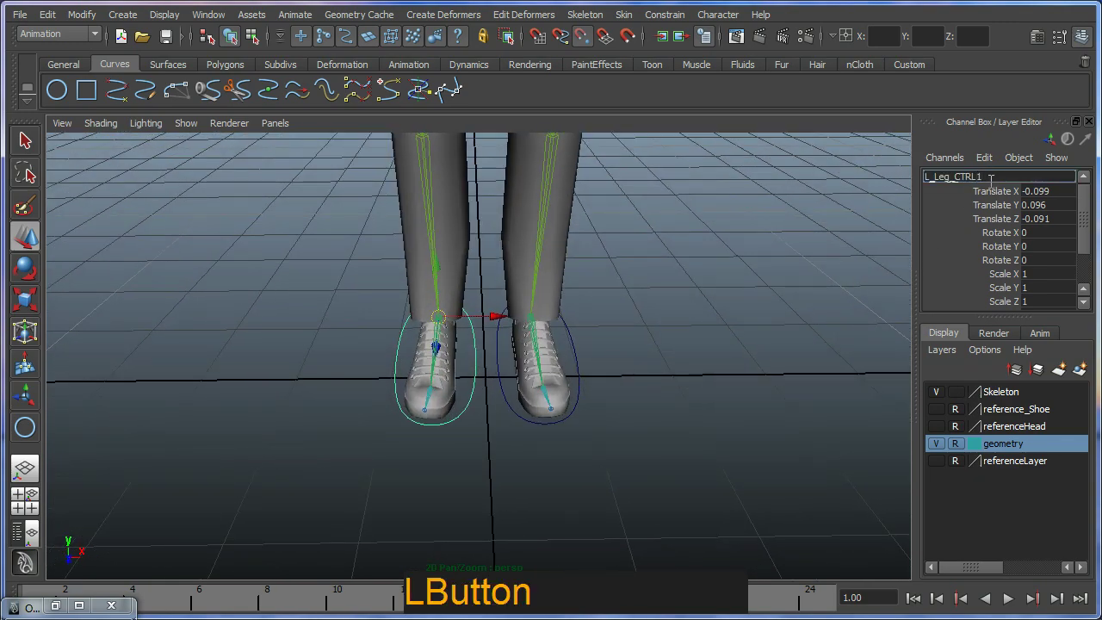
key("BackSpace")
key("Left")
key("Right")
key("BackSpace")
- Rename the copied controller L_Leg_CTRL1 to R_Leg_CTRL
key("shift+r")
key("Return")
key("KP_Enter")
left_click(632, 366)
left_click(578, 416)
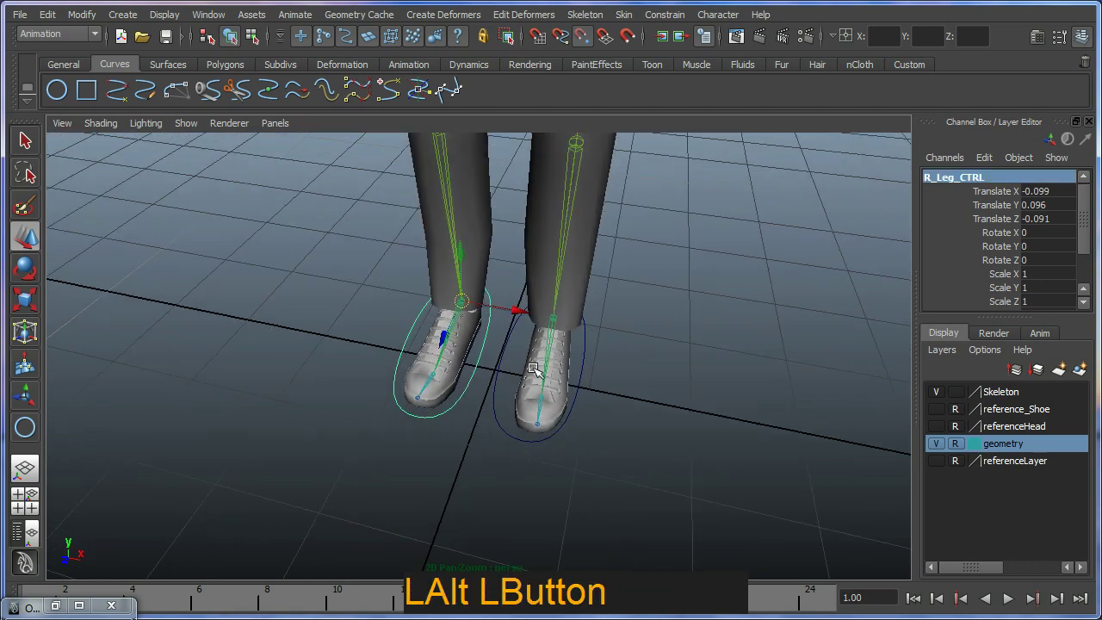
- Highlight R_Leg_CTRL's scale and visibility channels in the Channel Box
left_click(539, 373)
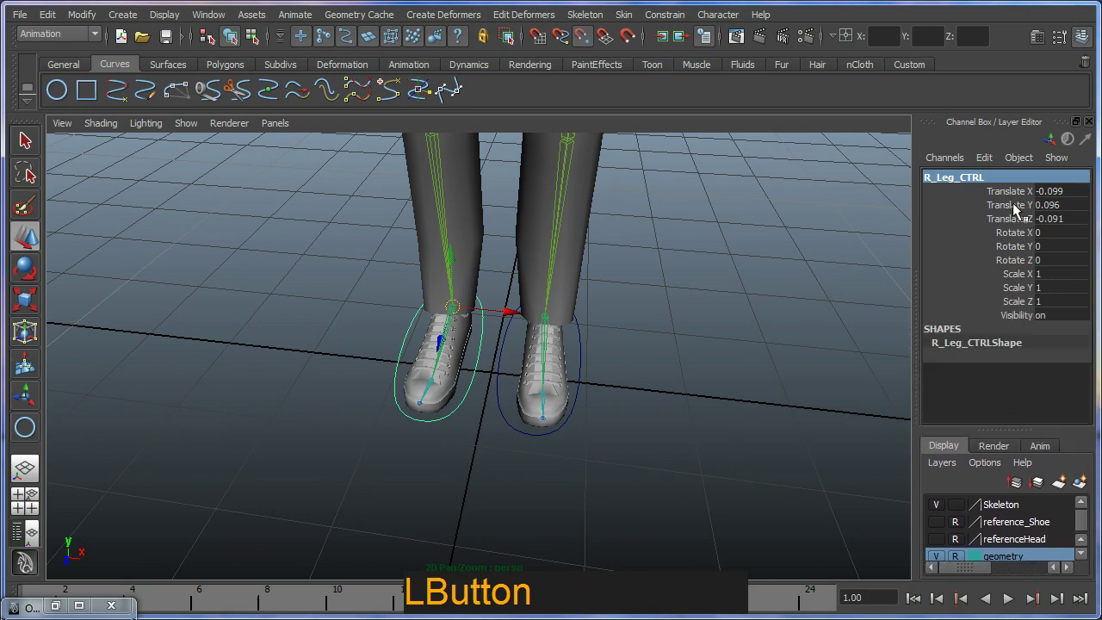
left_click(578, 309)
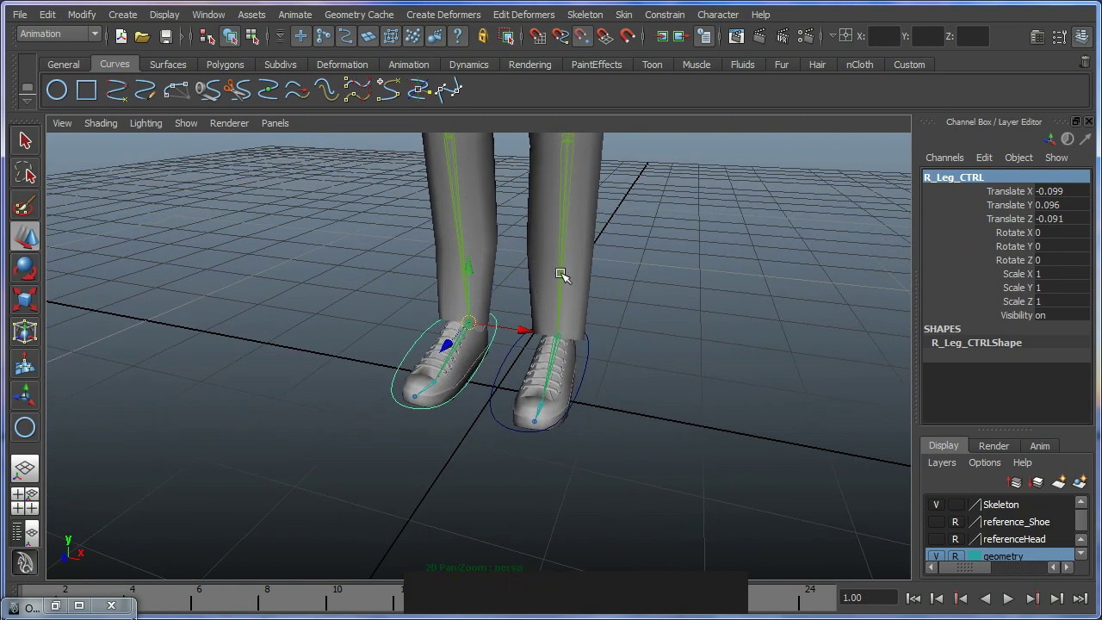
left_click(1015, 198)
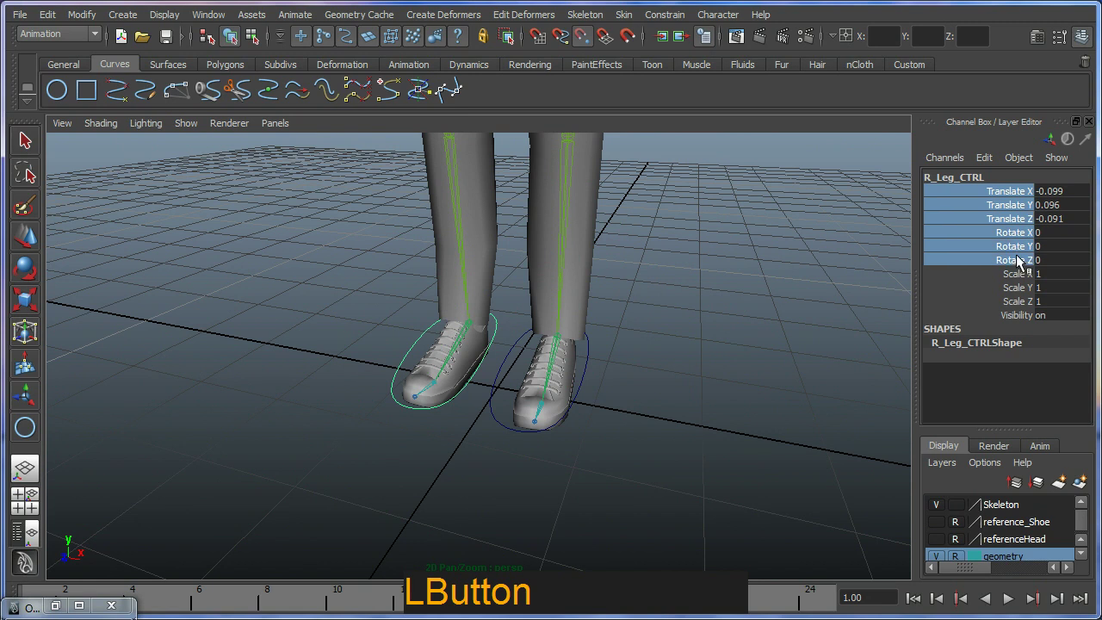
left_click(1020, 275)
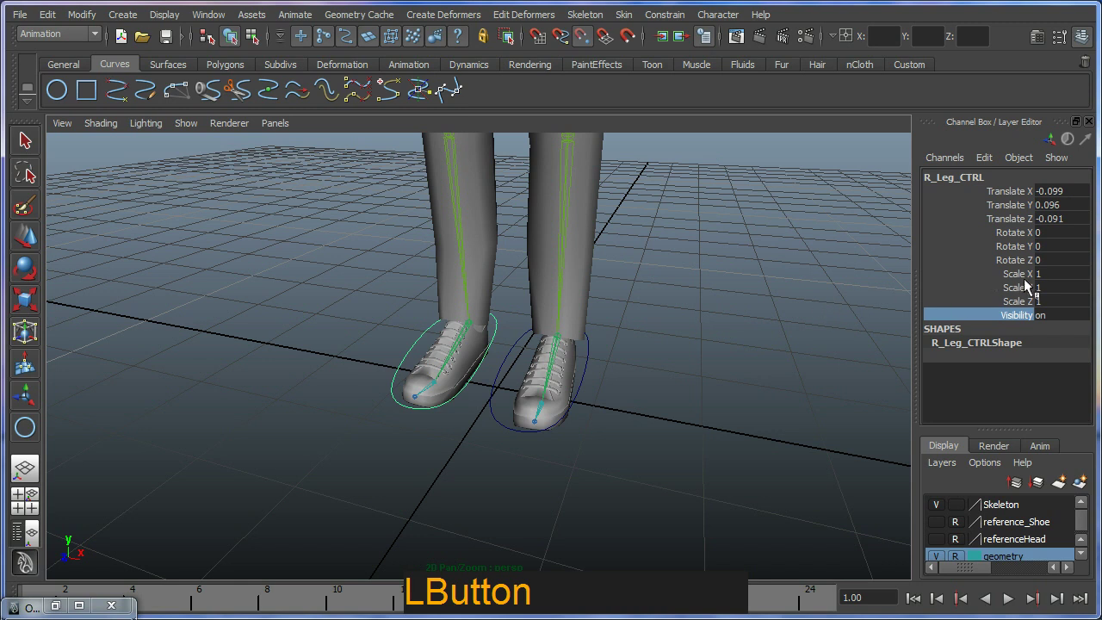
left_click(1029, 191)
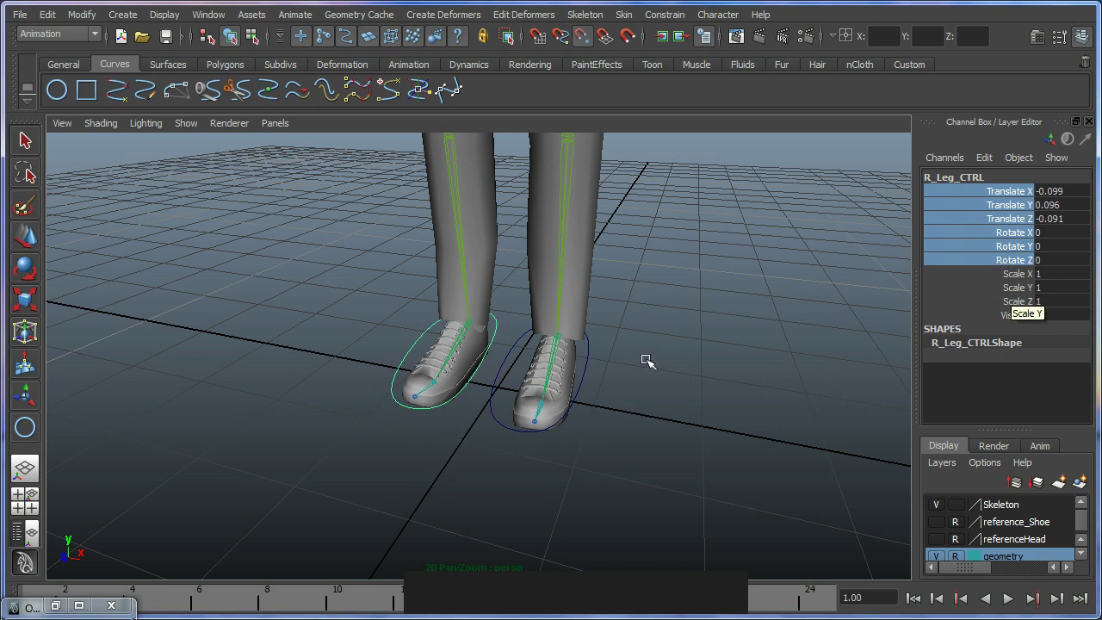
left_click(1022, 278)
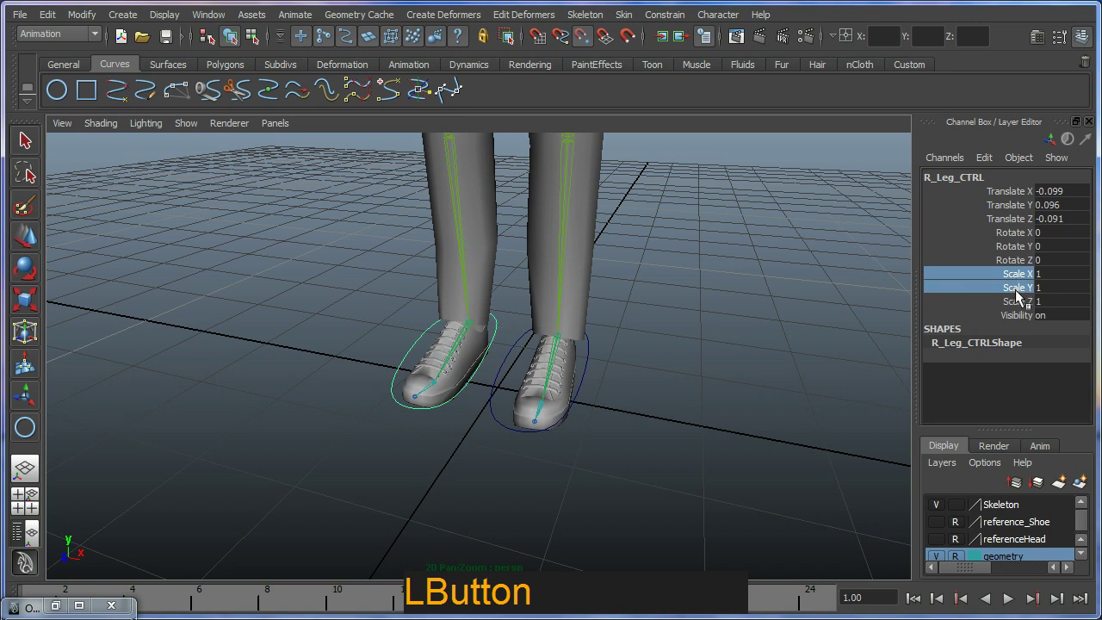
- Lock and hide R_Leg_CTRL's scale channels, then pick its visibility channel for the same treatment
right_click(1021, 302)
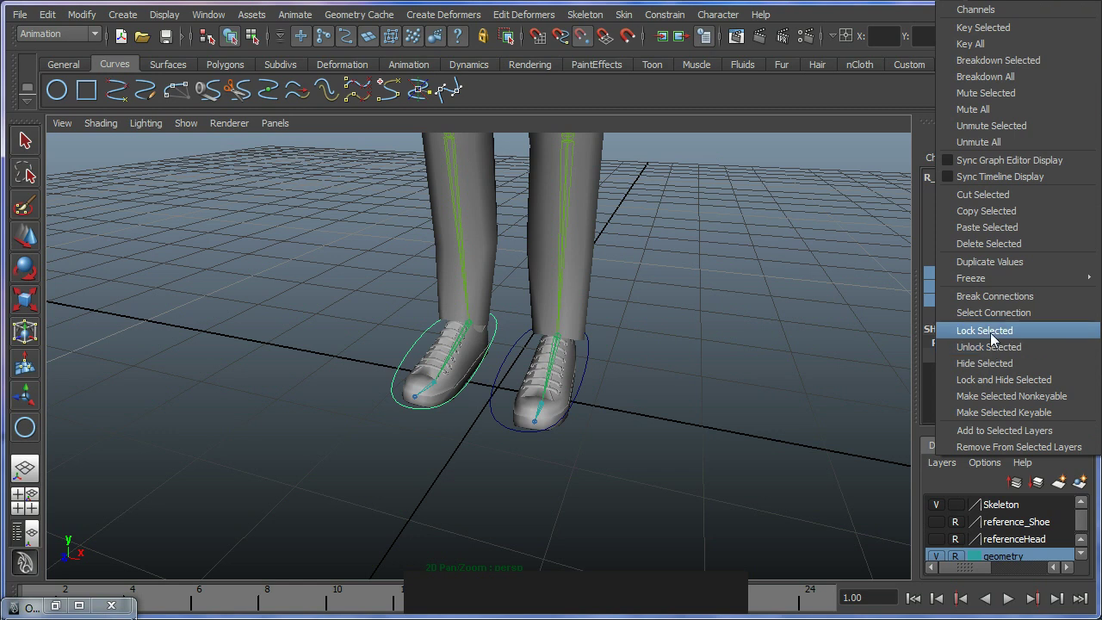
left_click(997, 381)
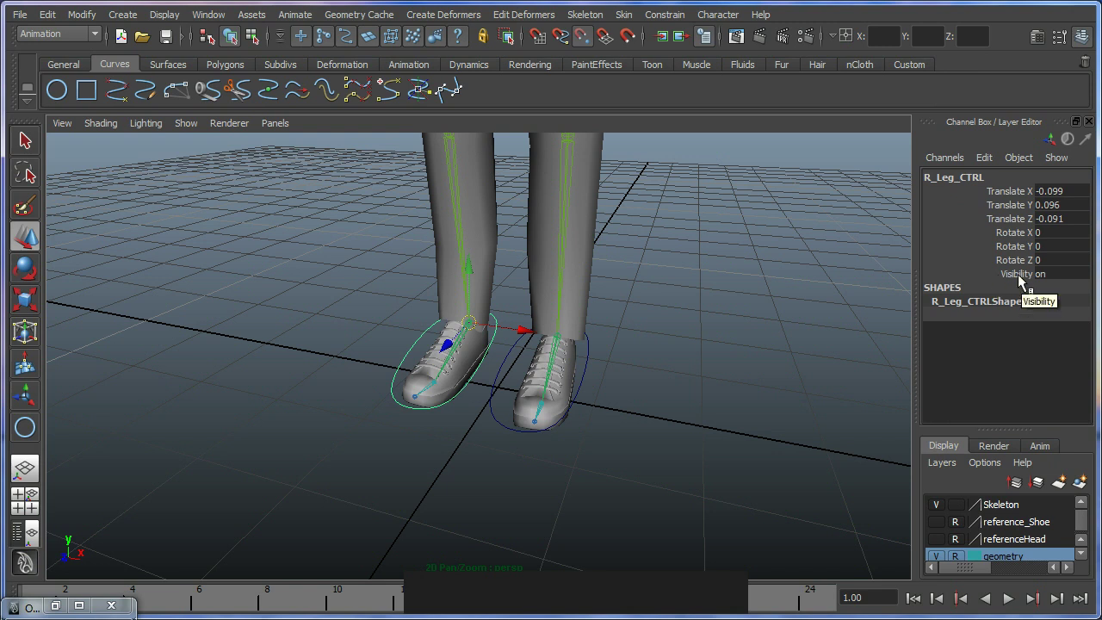
left_click(1022, 281)
right_click(1022, 280)
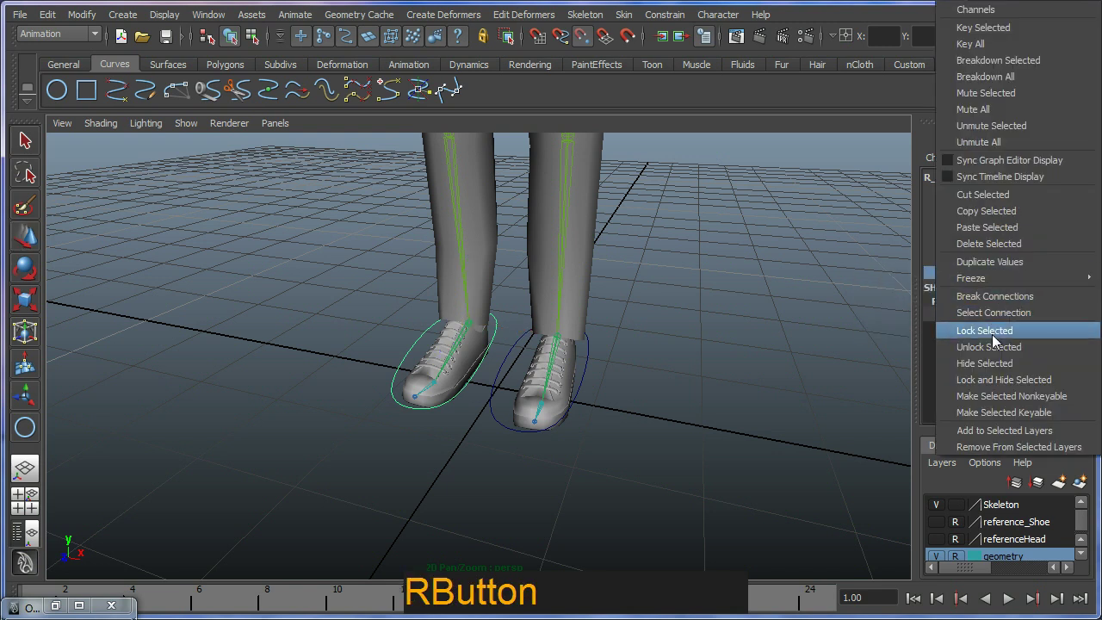
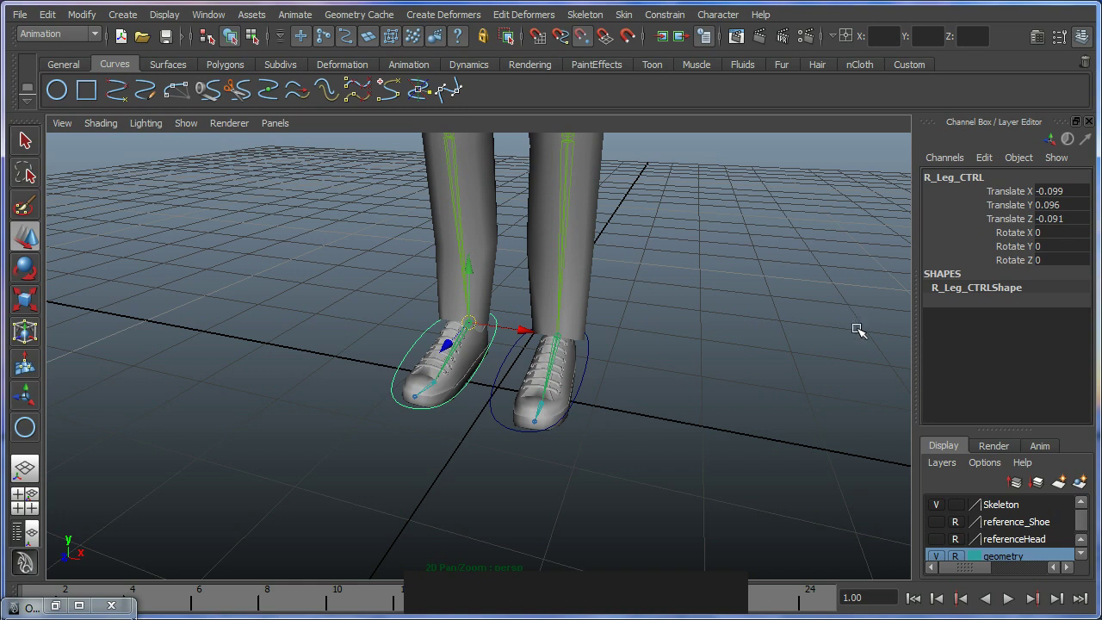
- Select L_Leg_CTRL and bring up the channel operations for its scale and visibility channels
left_click(594, 374)
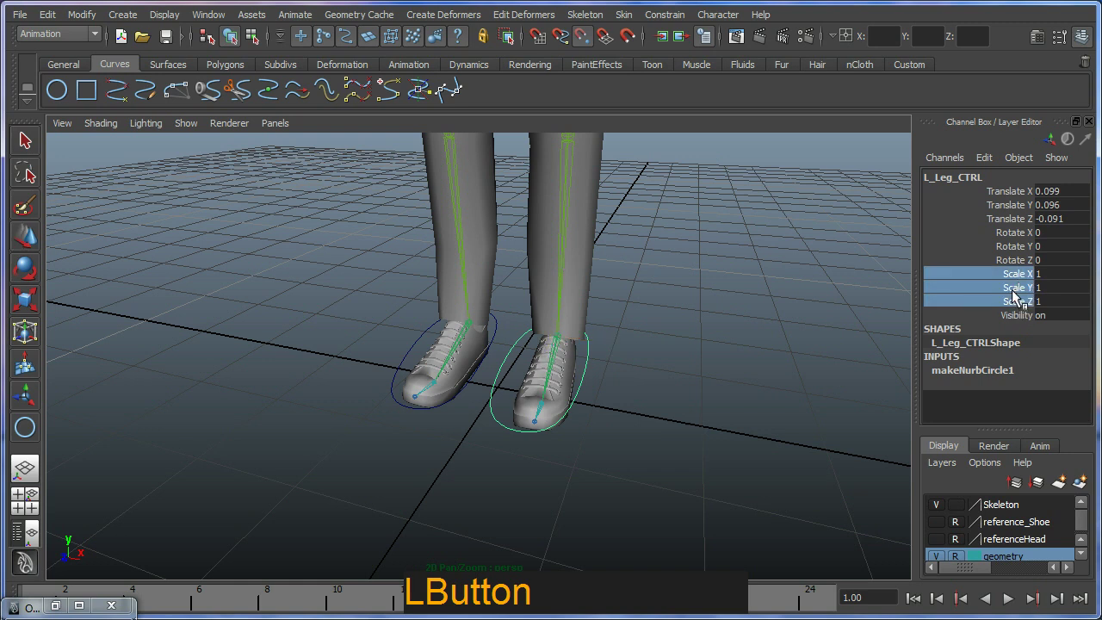
right_click(1015, 295)
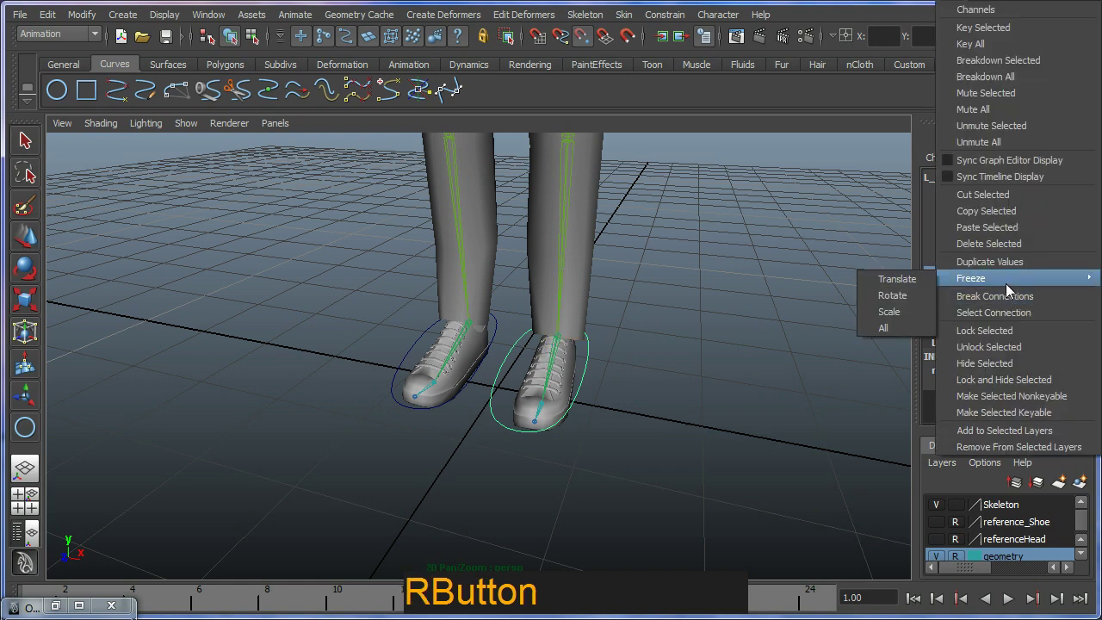
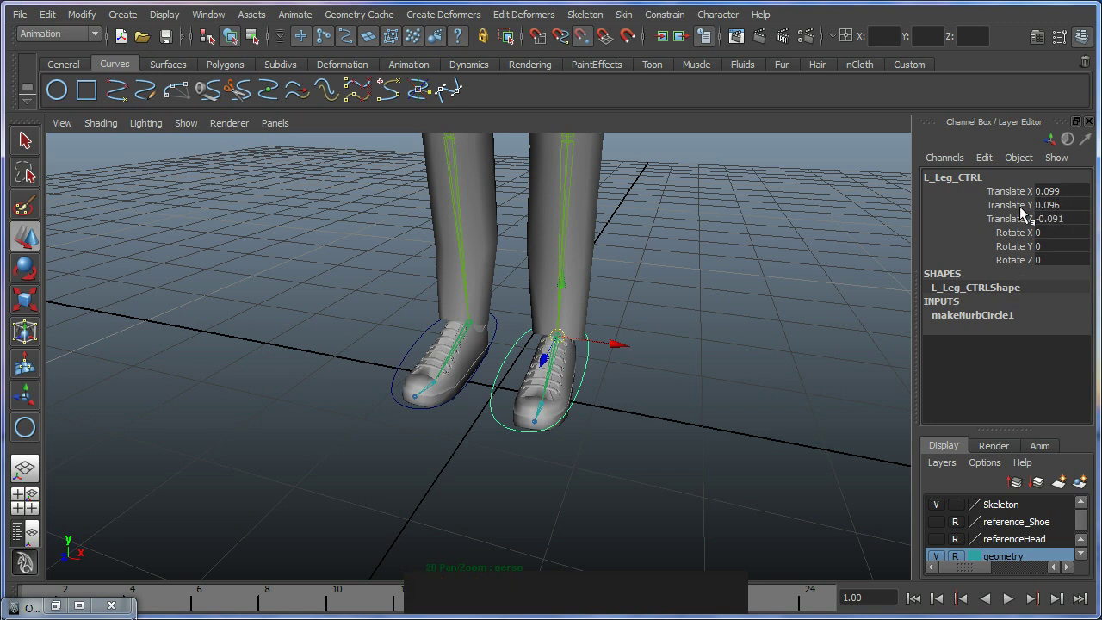
- Freeze translate and rotate on the foot controllers via Modify > Freeze Transformations, applied to R_Leg_CTRL
left_click(93, 22)
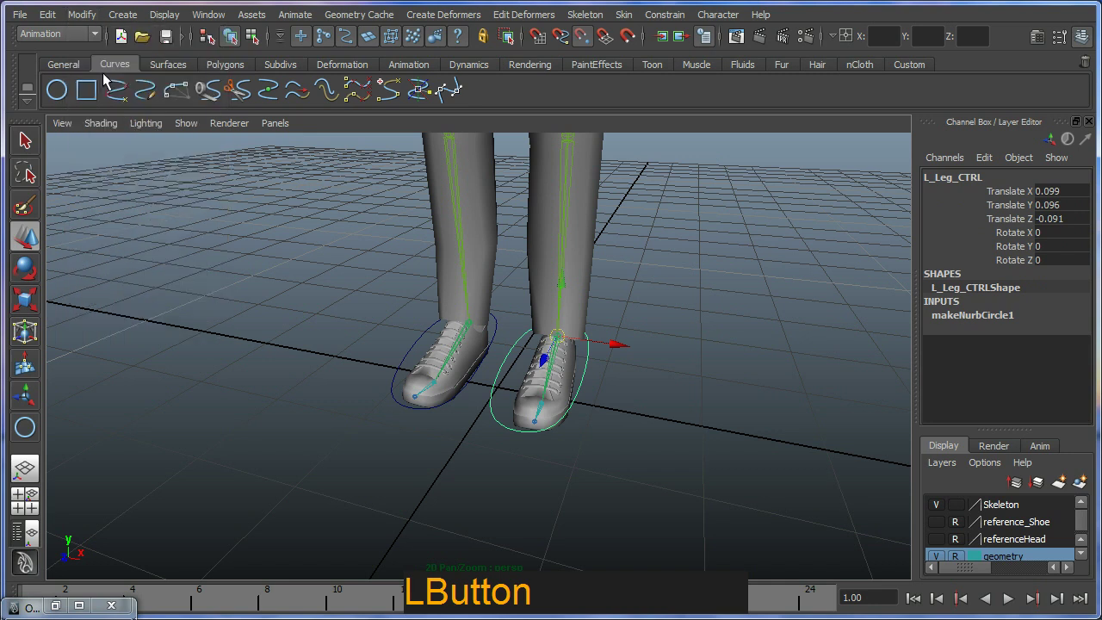
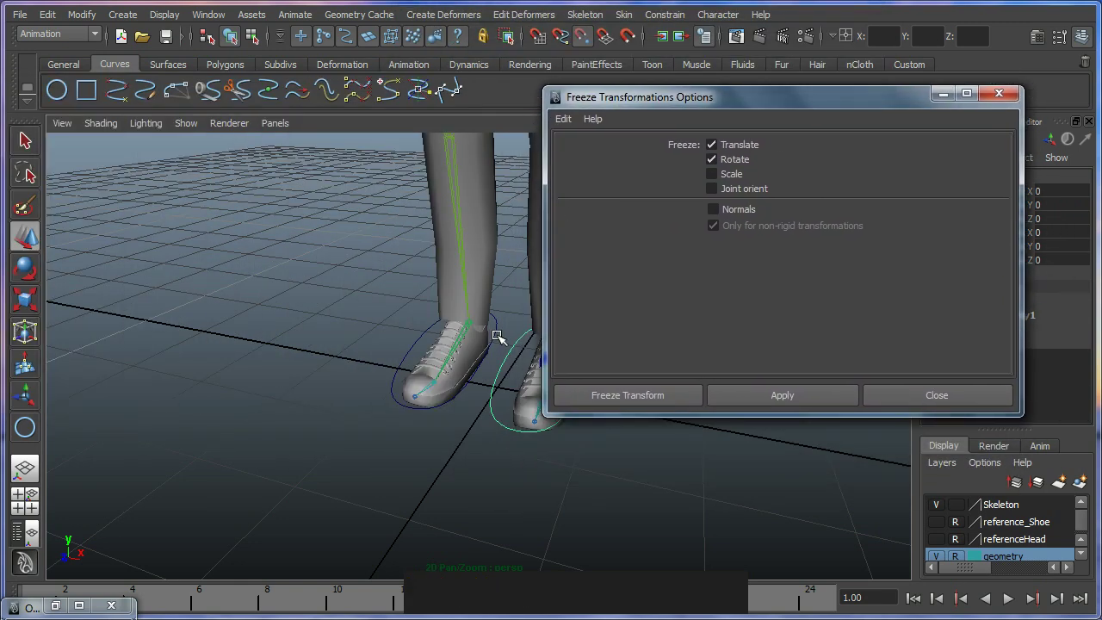
left_click(508, 335)
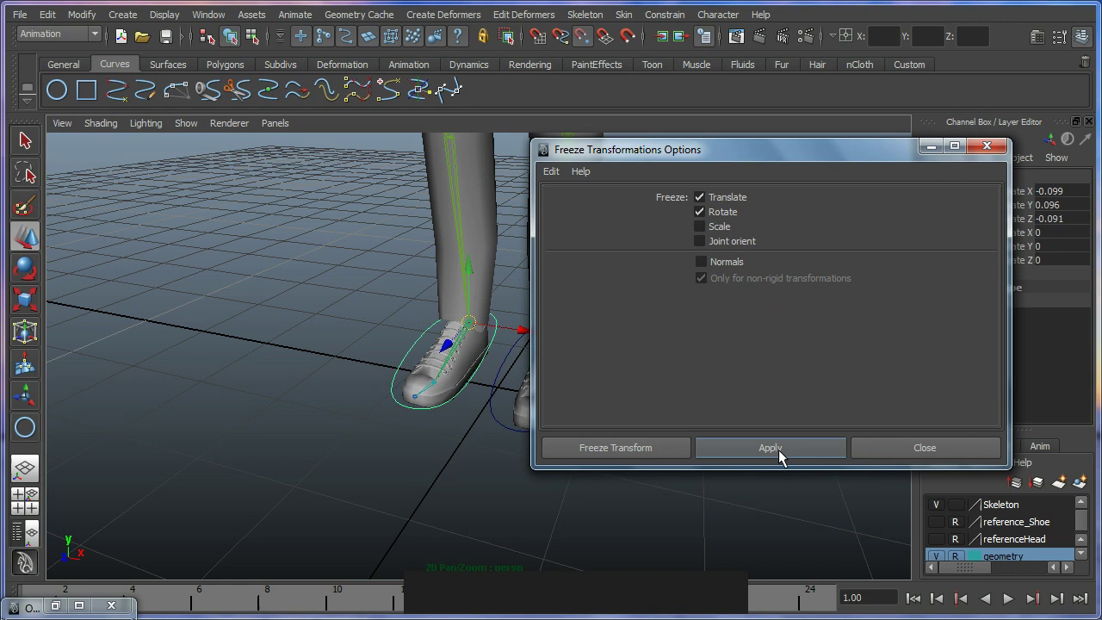
left_click(783, 456)
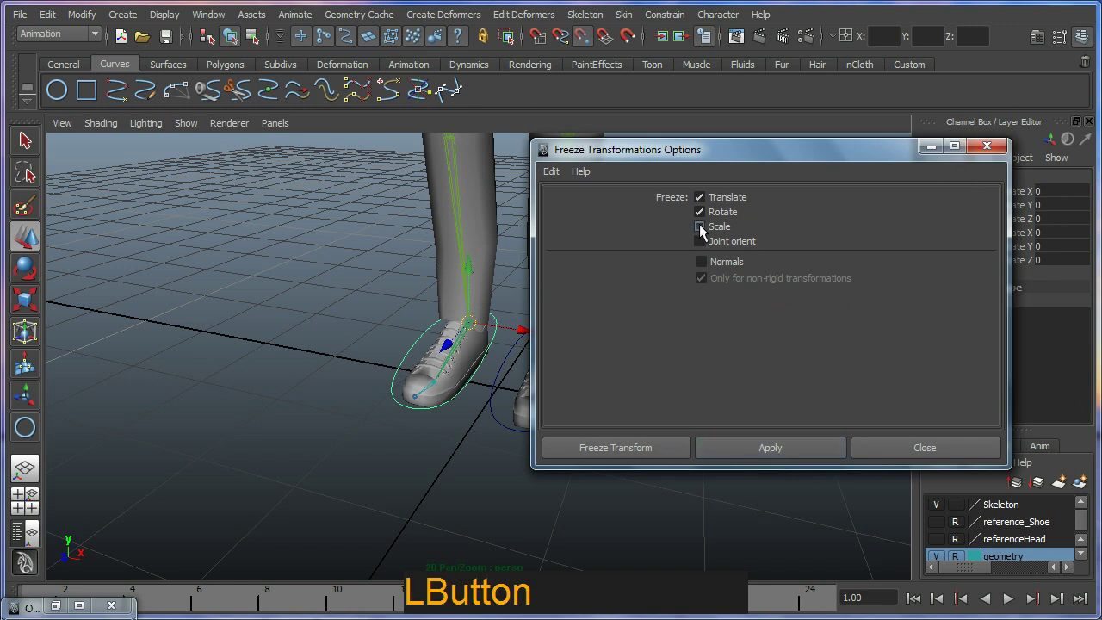
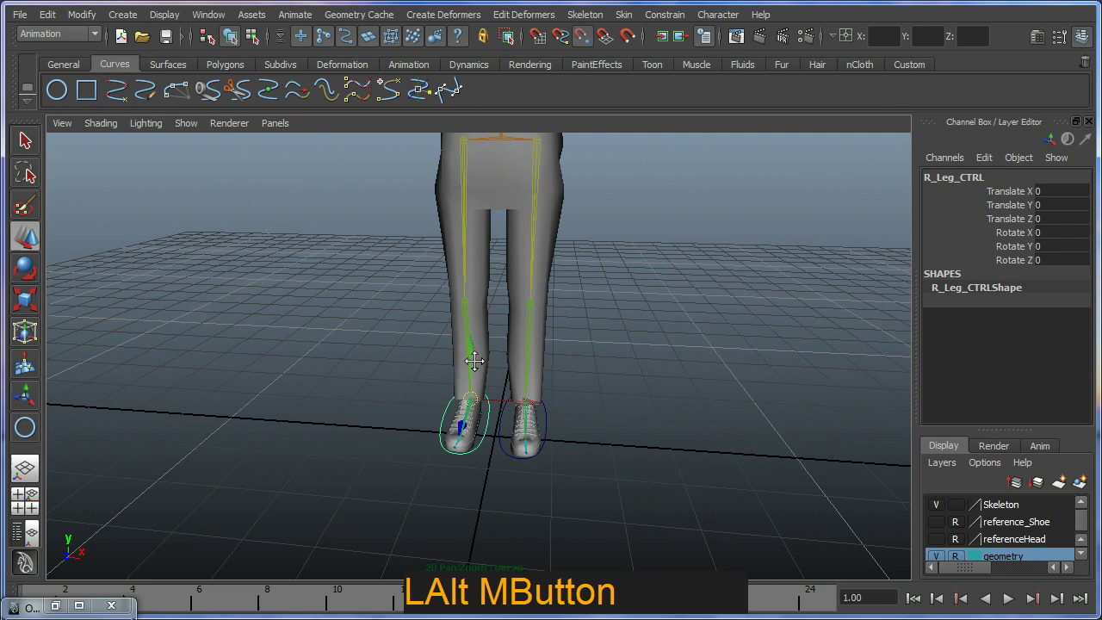
- Rotate and move R_Leg_CTRL back onto the right foot so its translate and rotate read zero
left_click(479, 407)
left_click(542, 289)
key("ctrl+z")
left_click(583, 46)
left_click(509, 293)
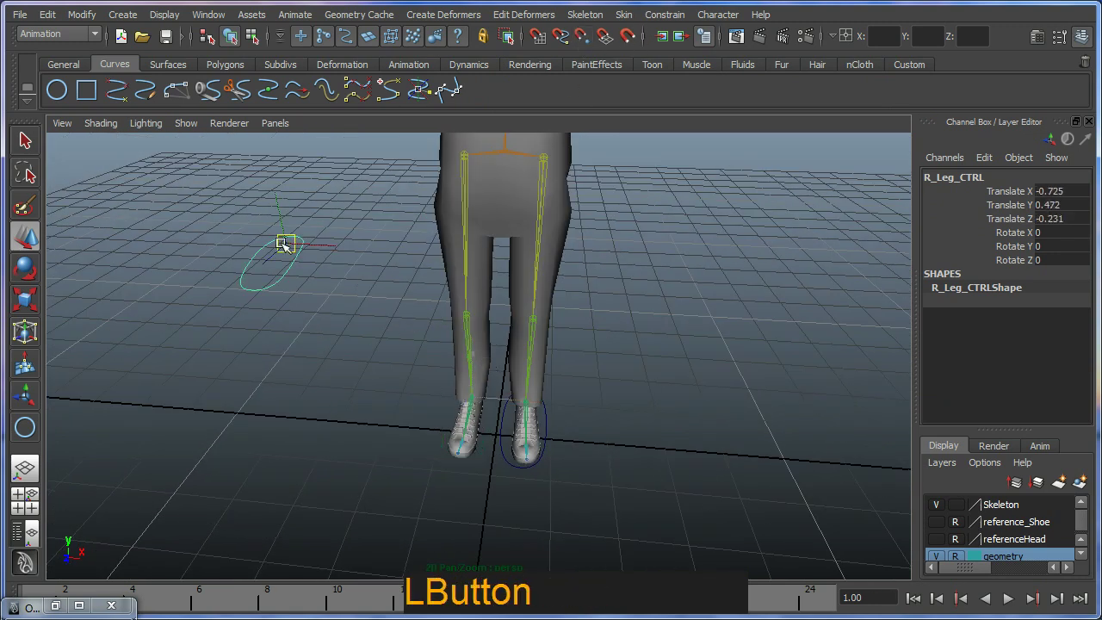
key("e")
left_click(287, 268)
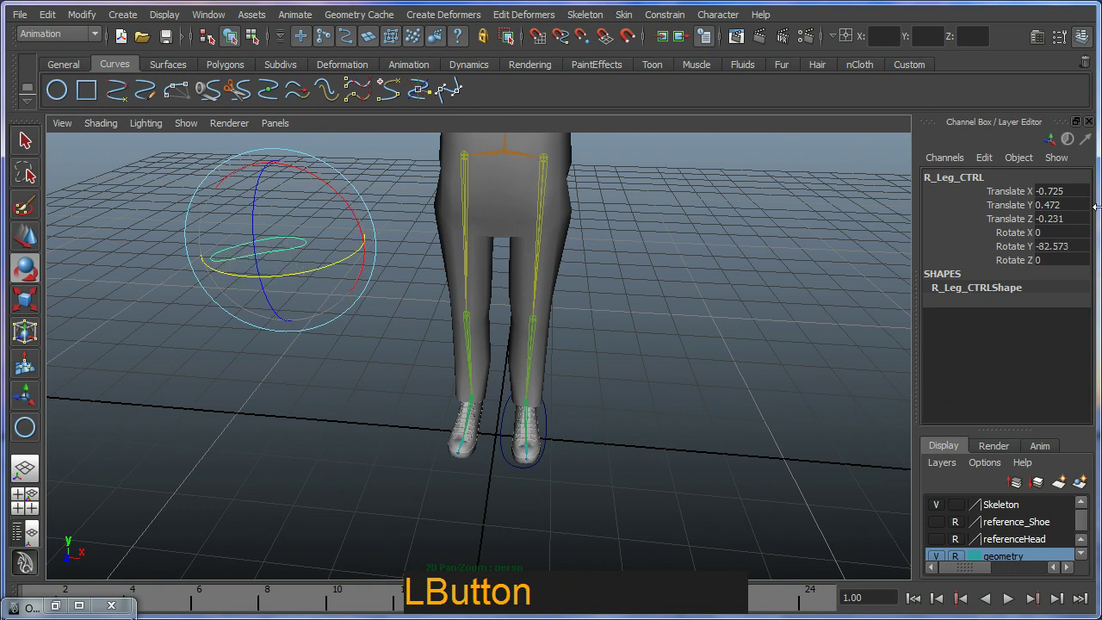
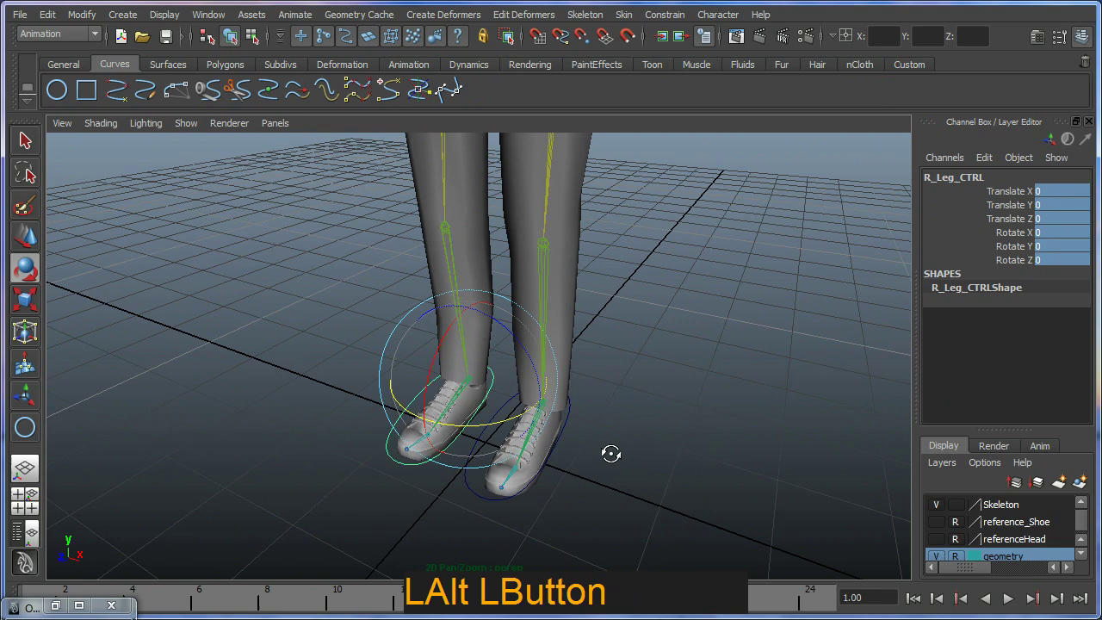
middle_click(538, 419)
left_click(632, 440)
key("w")
left_click(451, 83)
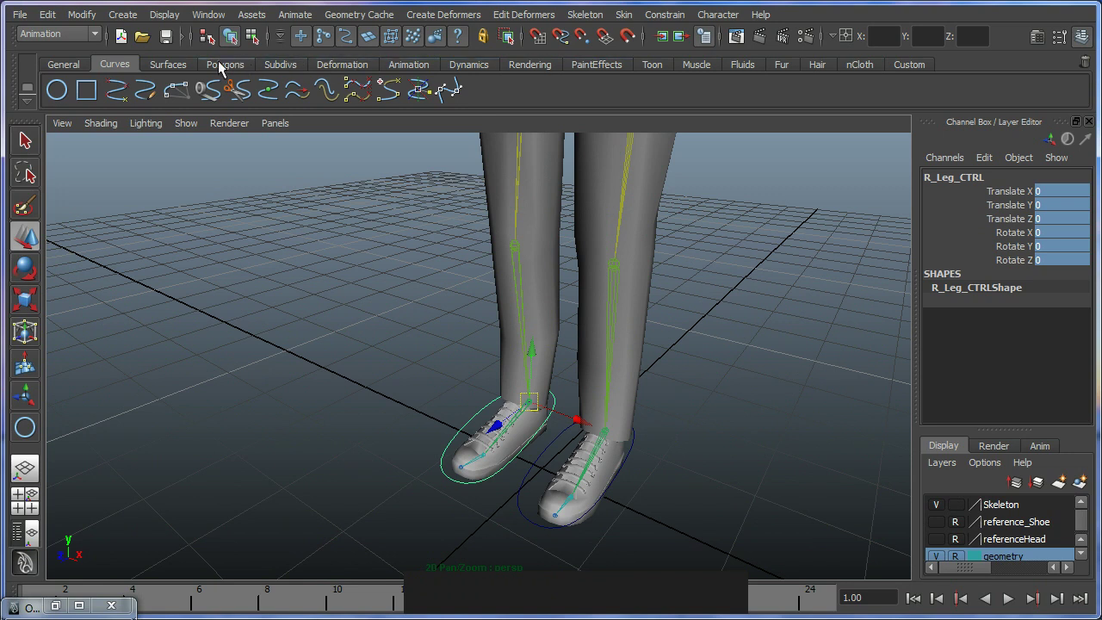
- Point-constrain R_Leg_IK to the R_Leg_CTRL circle from the Animation shelf
left_click(417, 68)
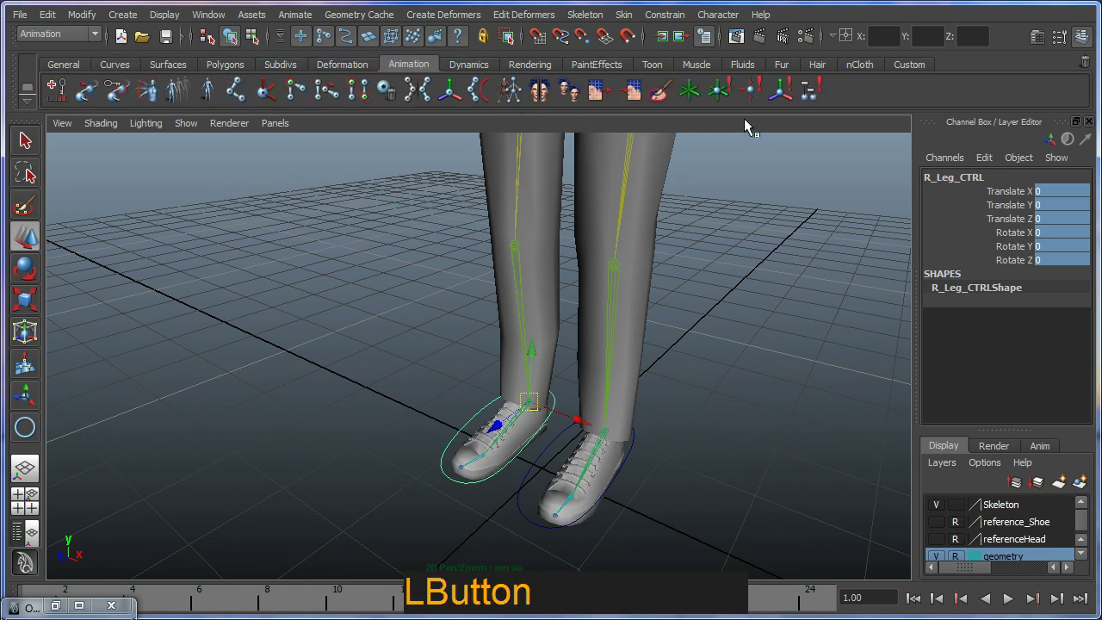
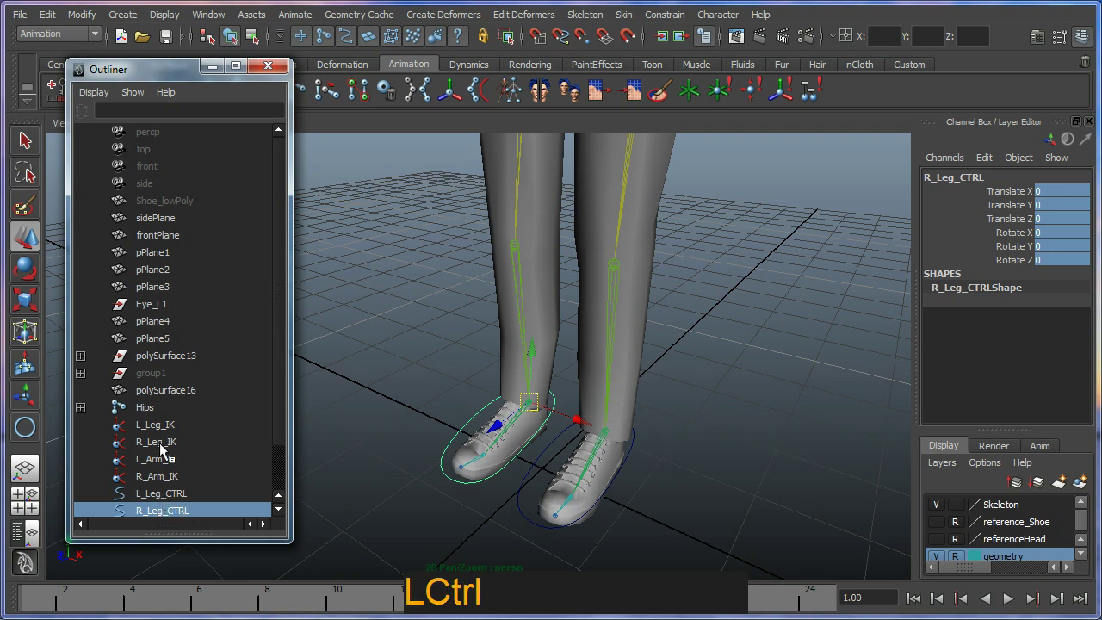
left_click(164, 449)
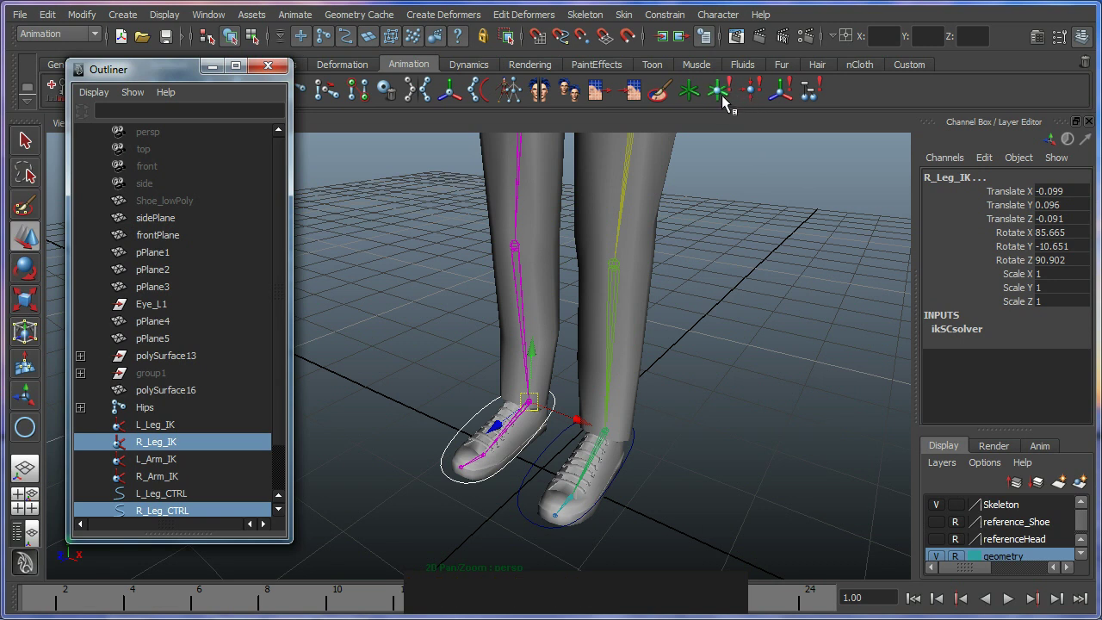
left_click(719, 104)
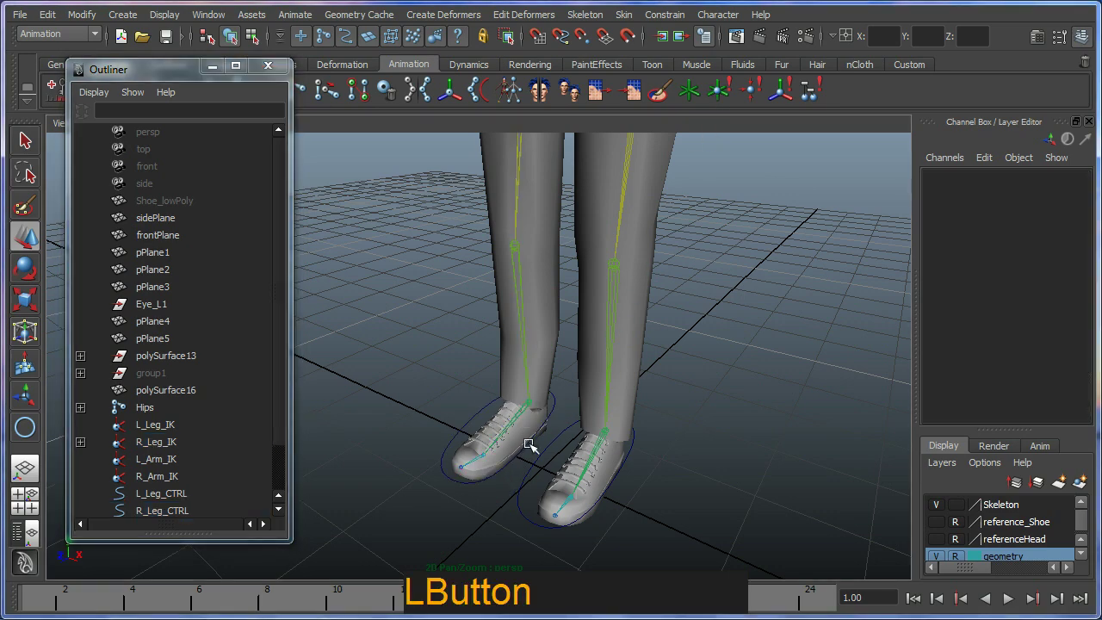
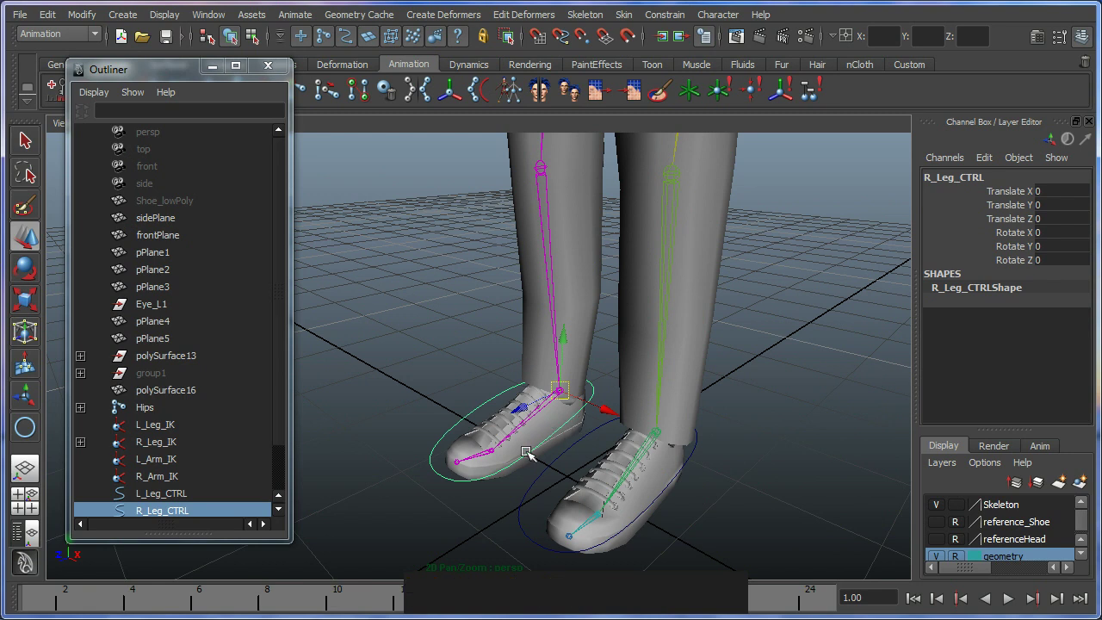
left_click(625, 368)
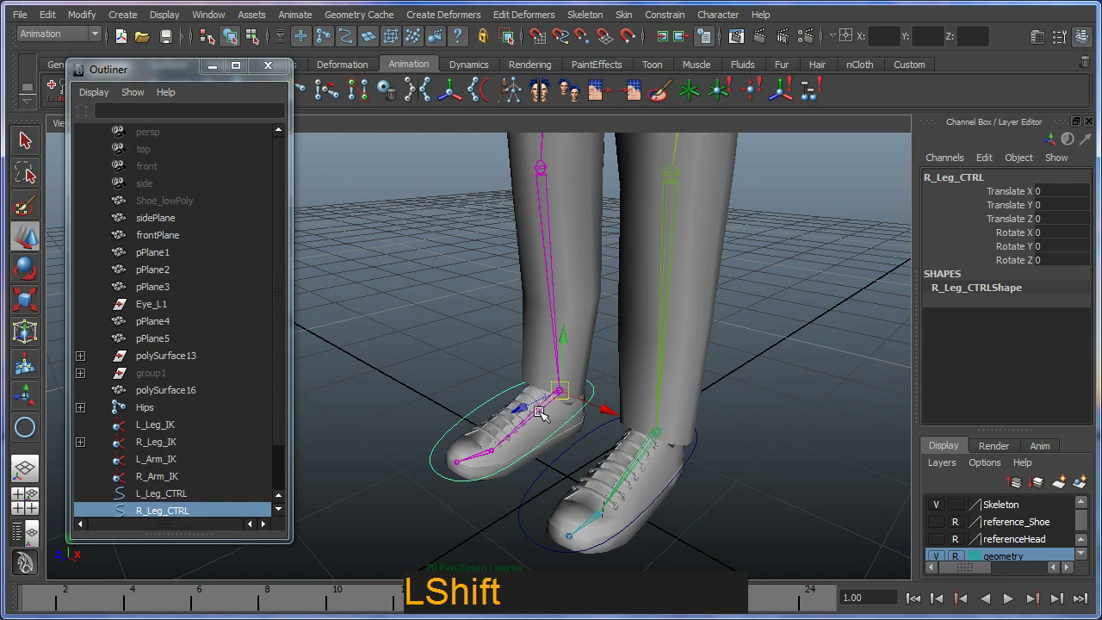
left_click(551, 410)
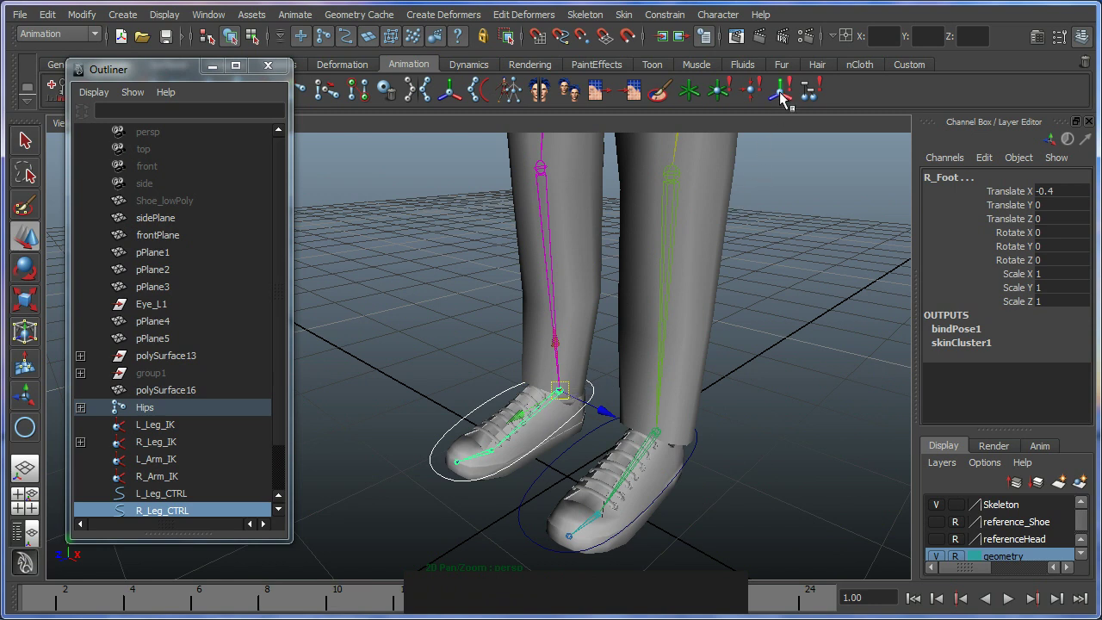
left_click(784, 99)
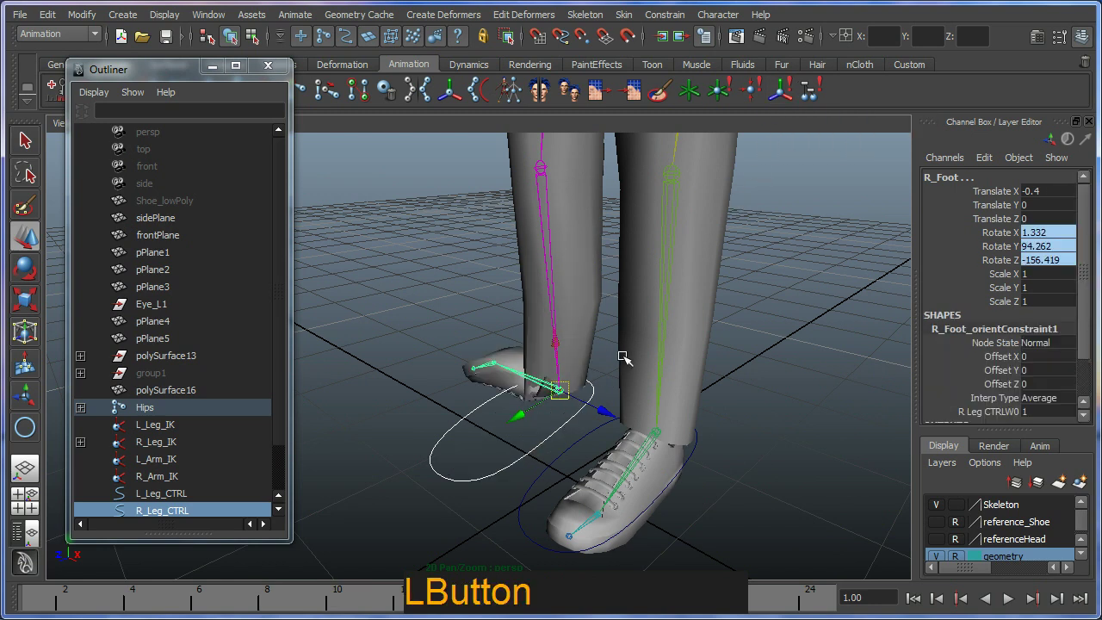
left_click(575, 408)
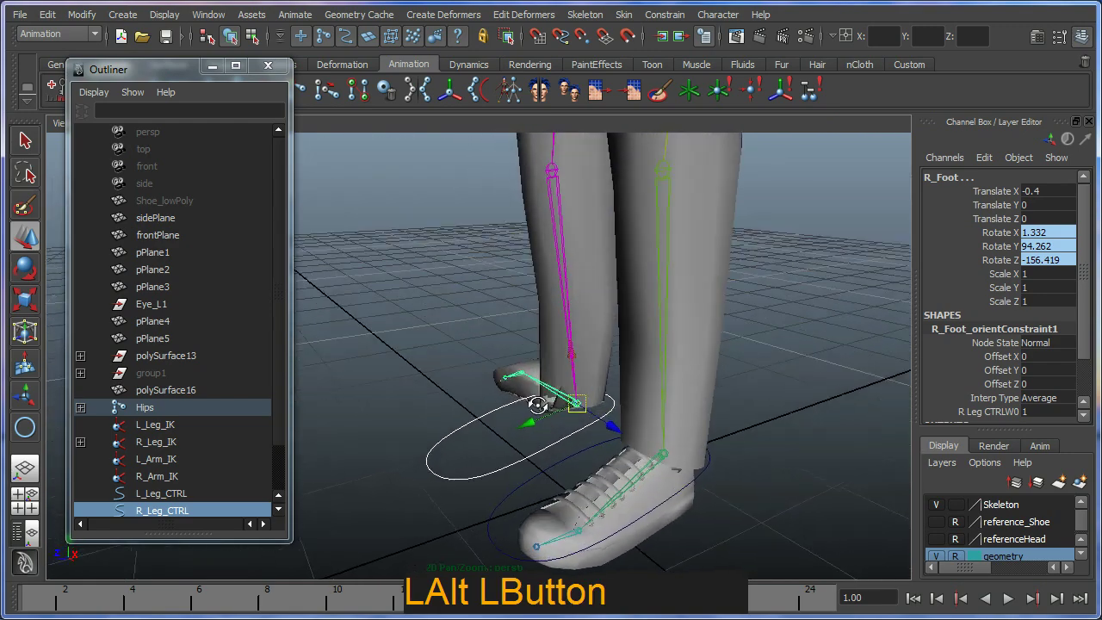
key("ctrl+z")
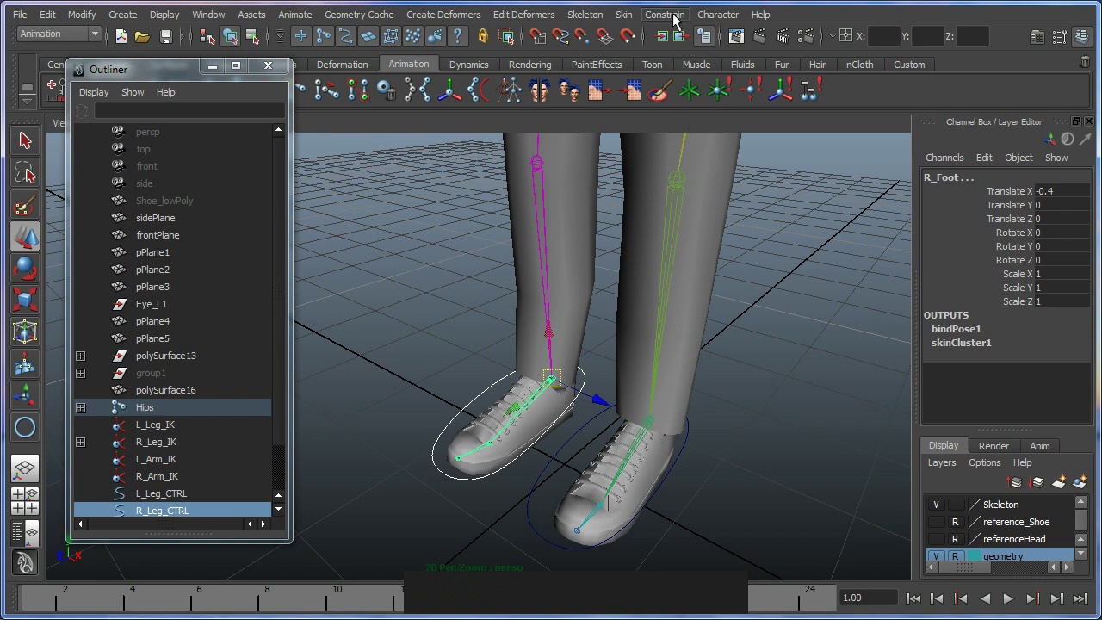
- Orient-constrain the right foot joint to R_Leg_CTRL with Maintain offset enabled
left_click(678, 20)
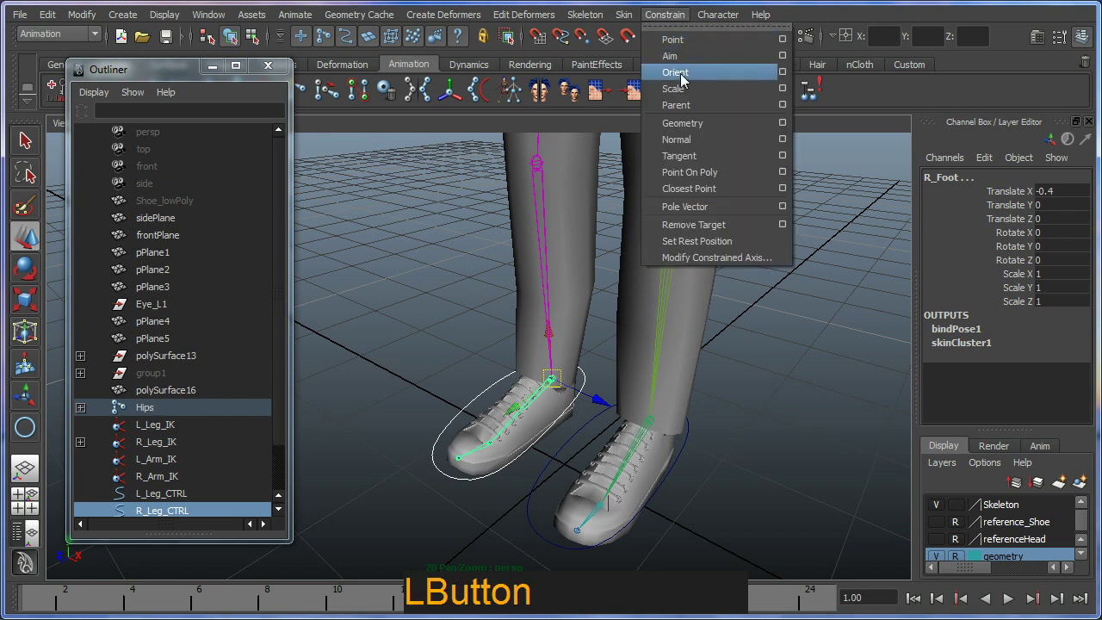
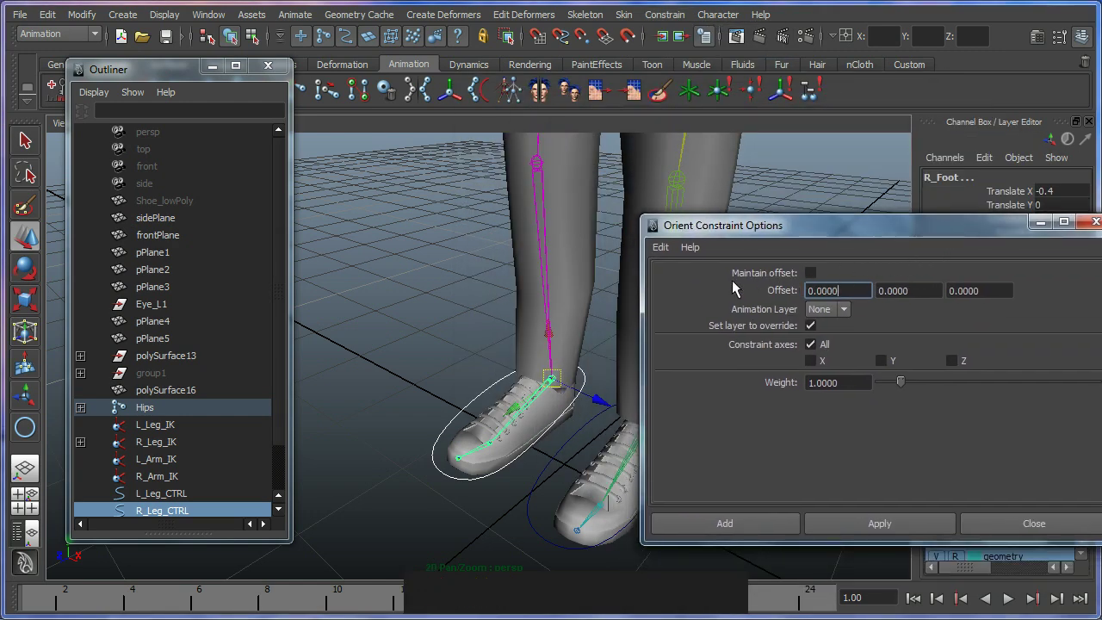
key("ctrl+2")
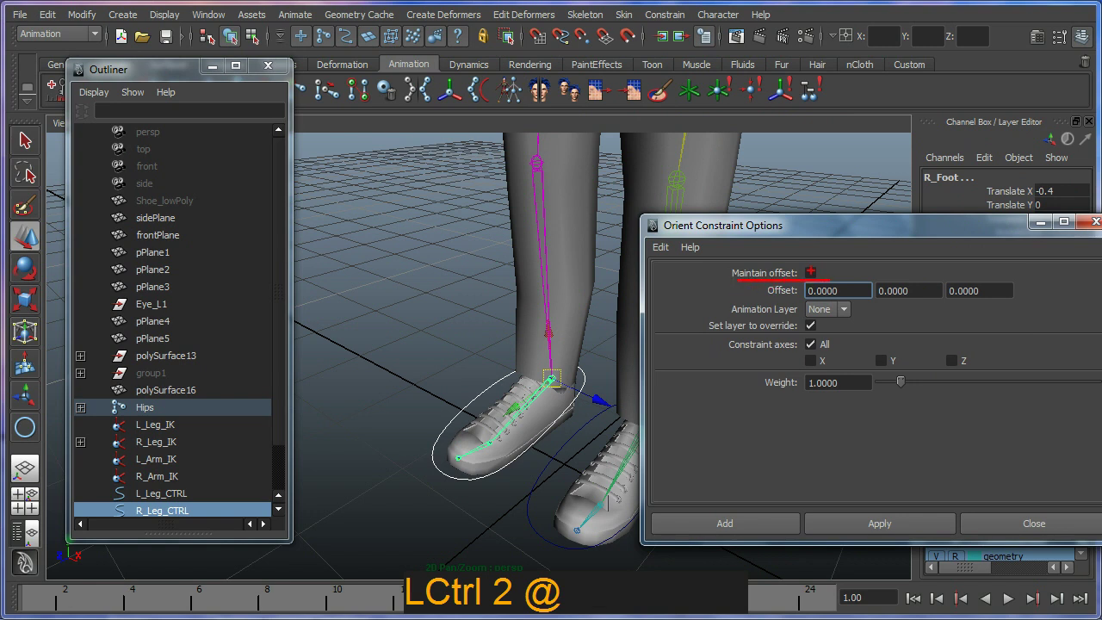
key("`")
left_click(810, 280)
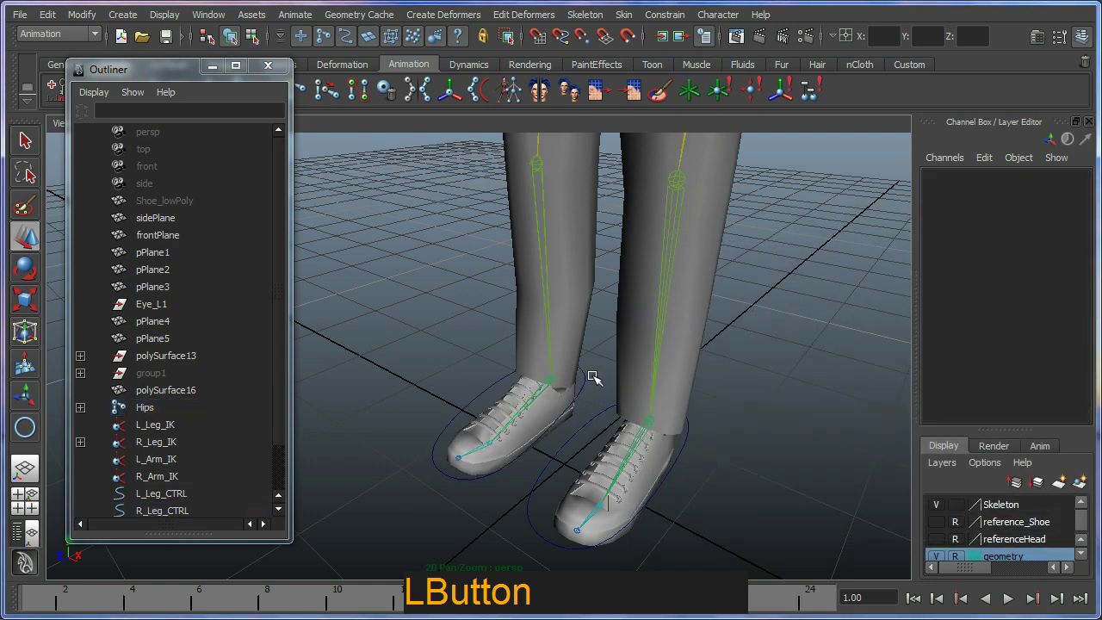
- Rotate R_Leg_CTRL to test that the right foot follows it
right_click(585, 448)
left_click(536, 371)
key("ctrl+z")
left_click(509, 420)
right_click(558, 392)
middle_click(527, 372)
right_click(528, 400)
key("e")
left_click(535, 414)
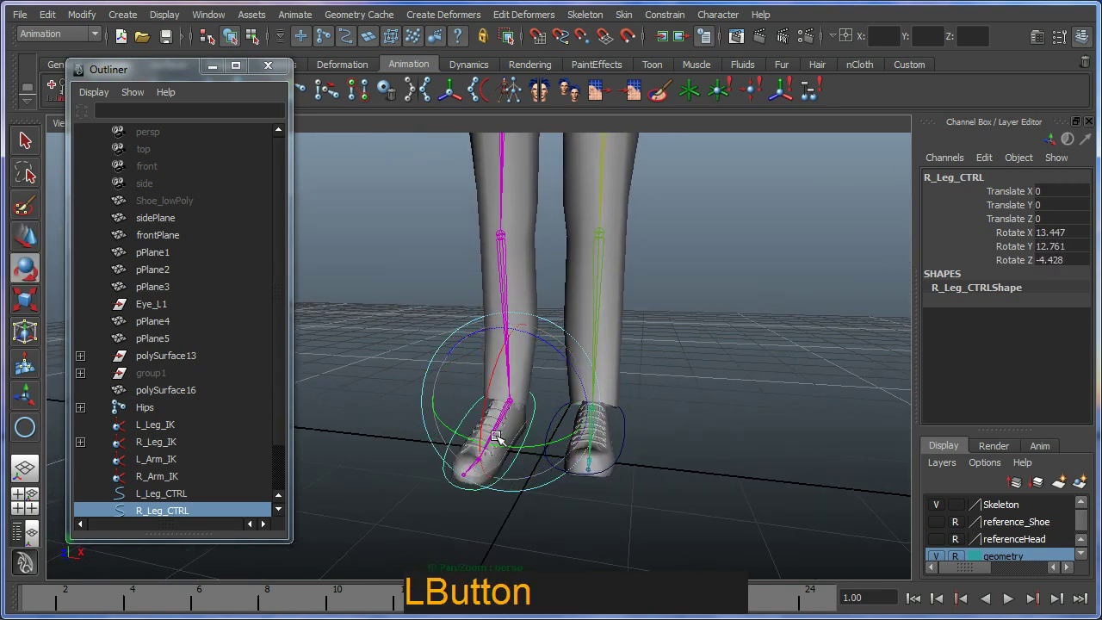
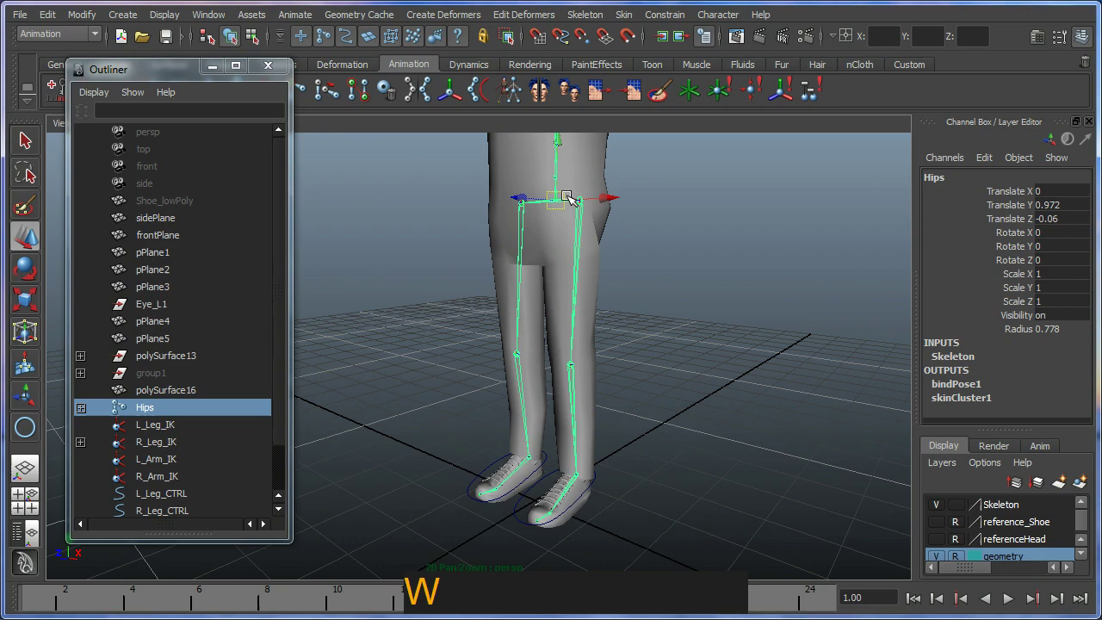
- Lower the Hips joint to test the right leg rig bending
left_click(570, 212)
left_click(565, 458)
right_click(584, 440)
left_click(555, 394)
left_click(552, 236)
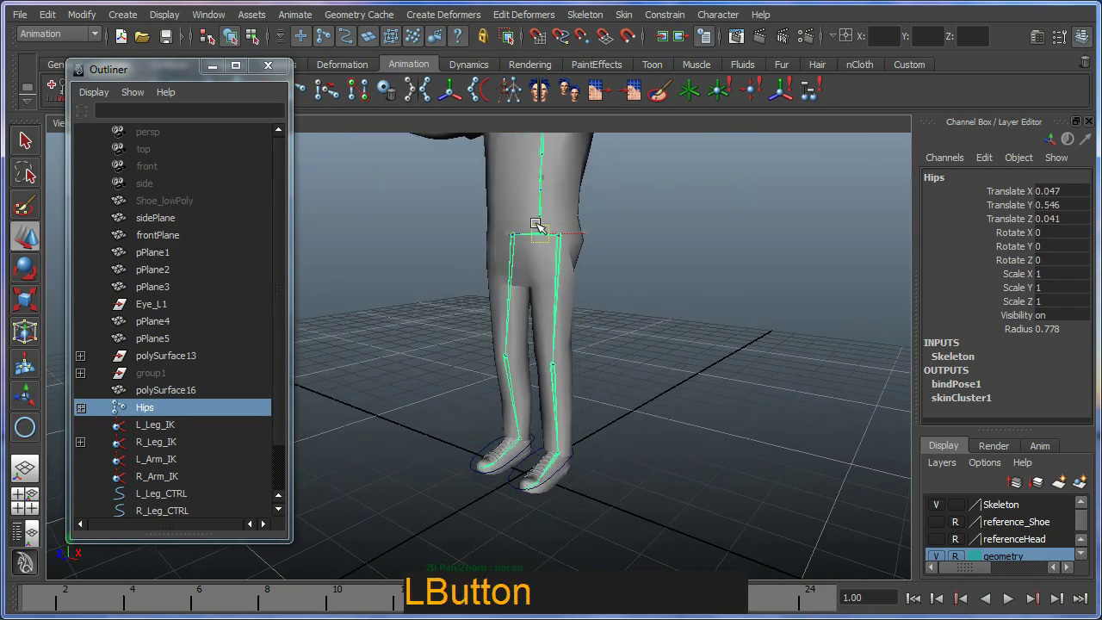
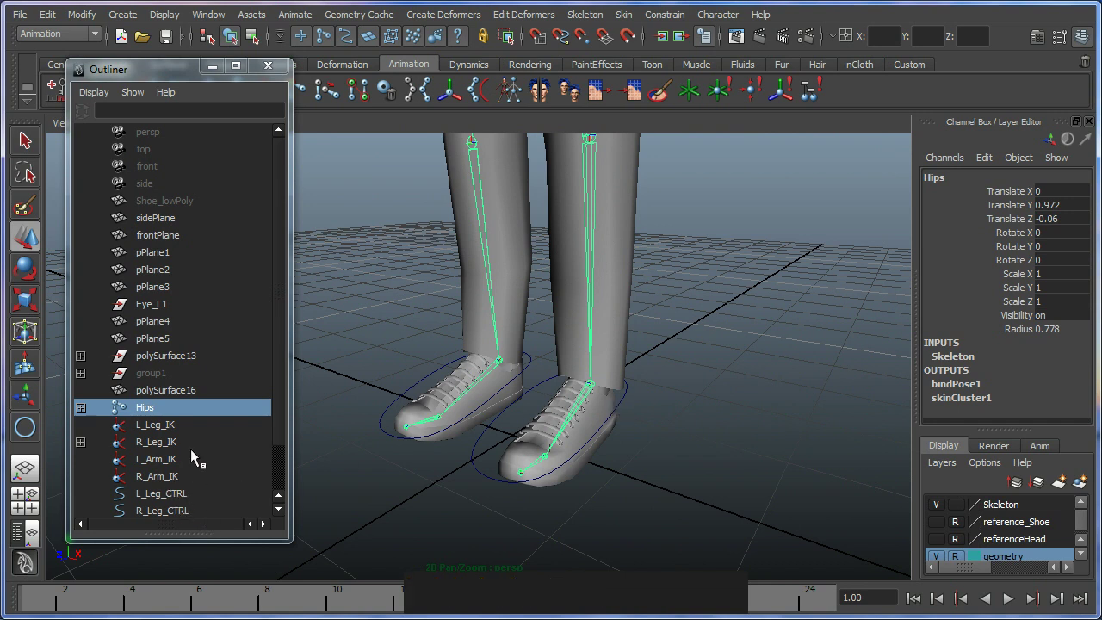
- Point-constrain L_Leg_IK and orient-constrain the left foot joint to L_Leg_CTRL
left_click(283, 336)
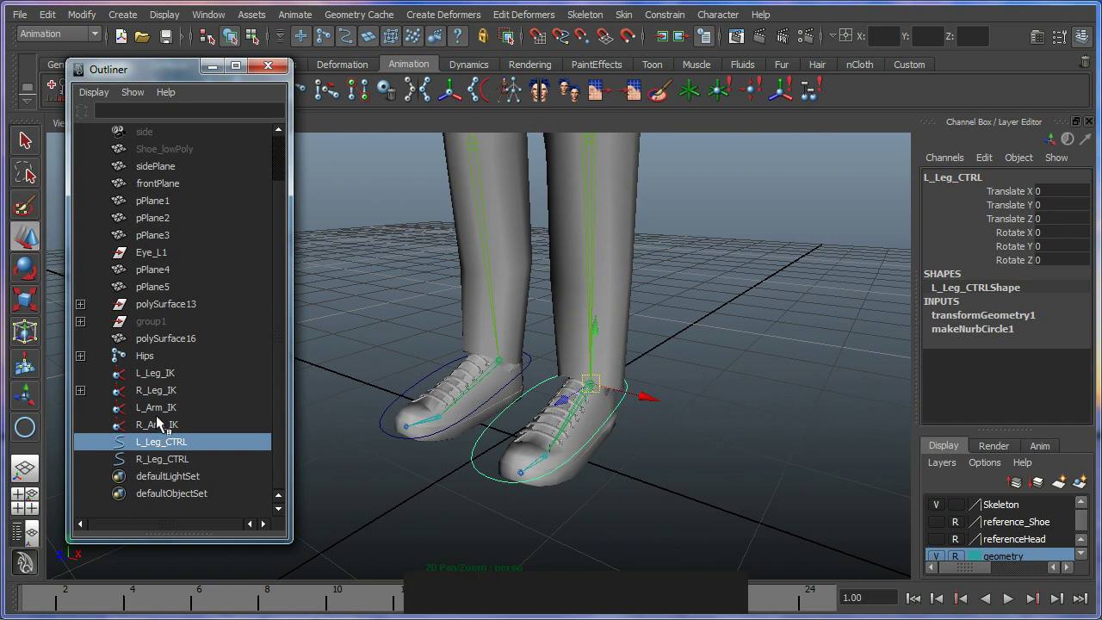
left_click(161, 378)
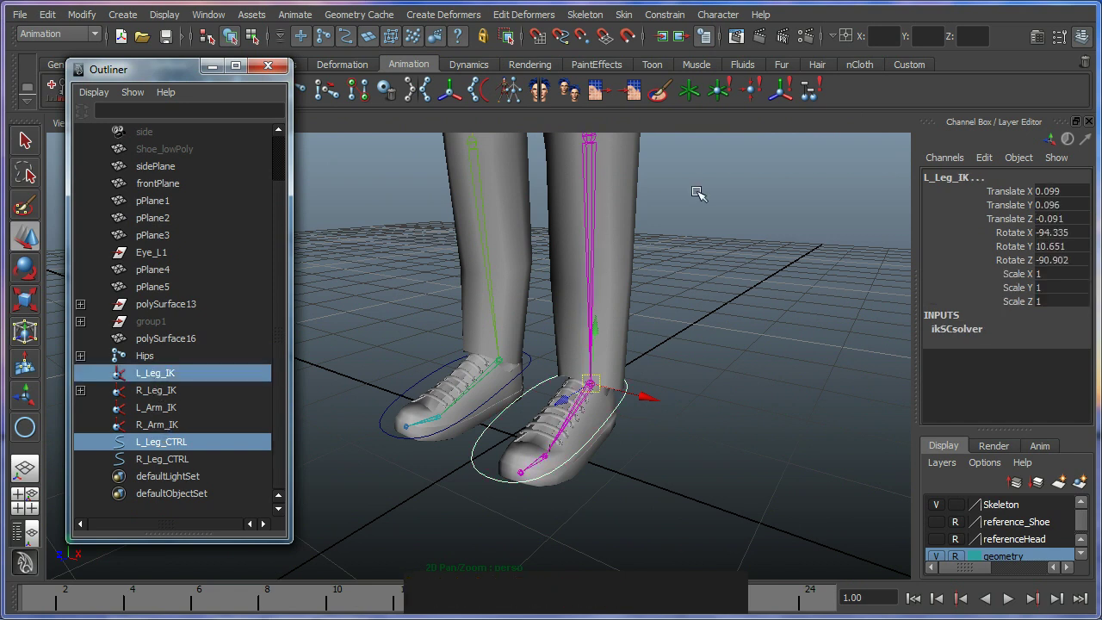
left_click(720, 96)
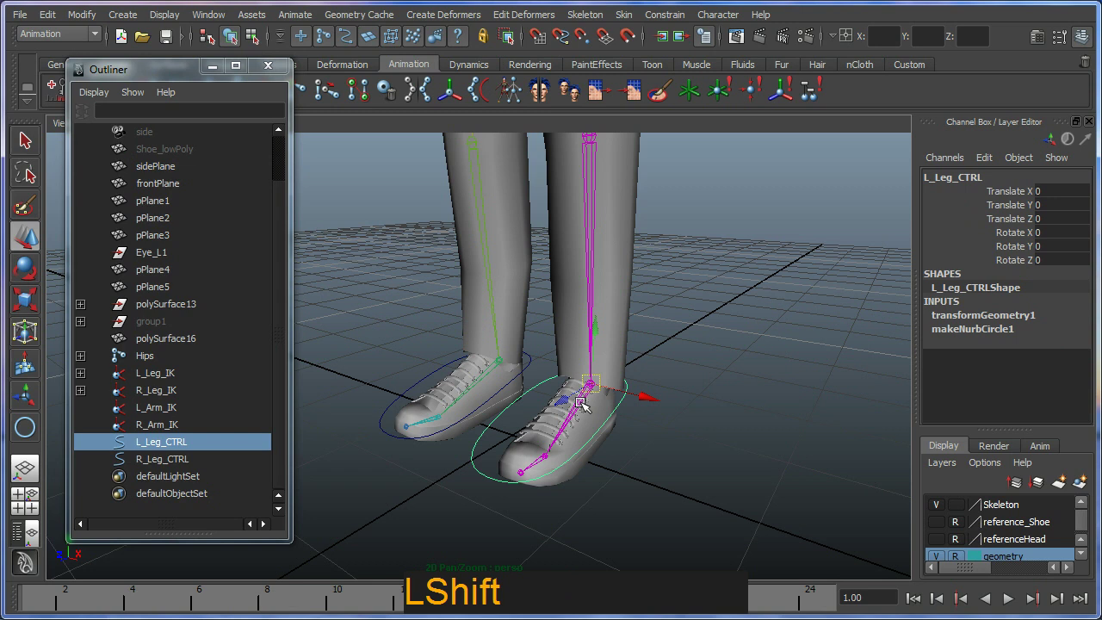
left_click(586, 404)
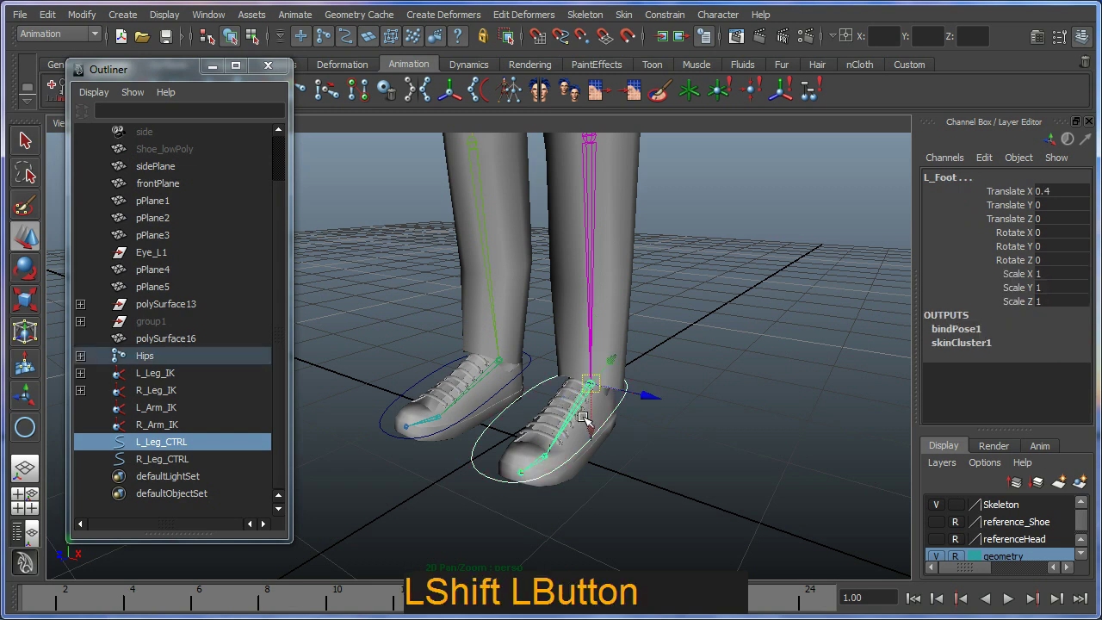
left_click(786, 103)
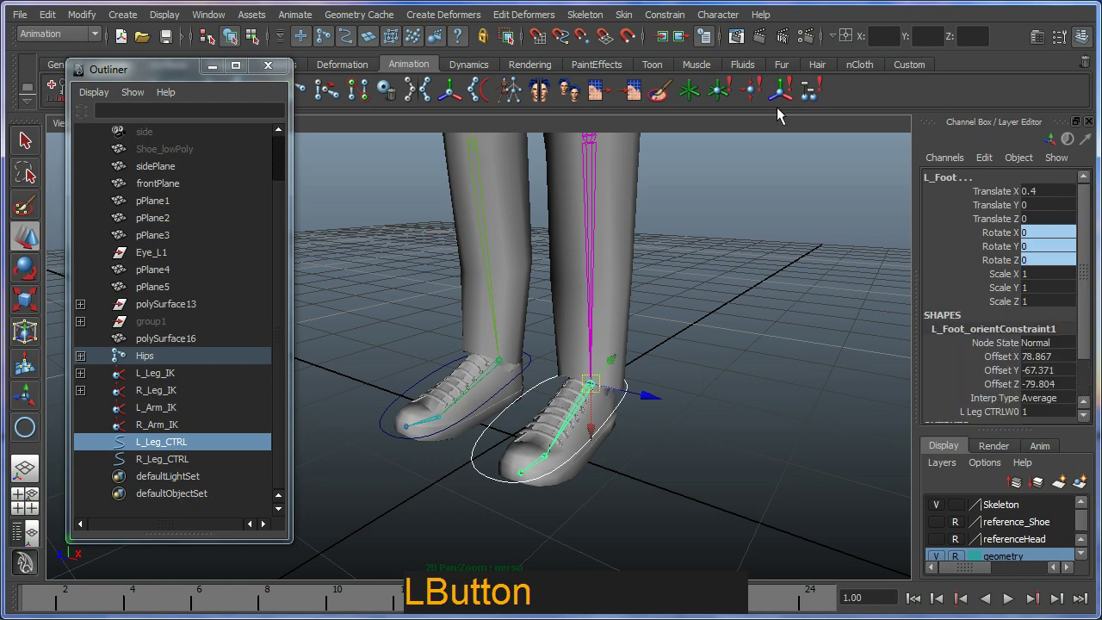
- Select L_Leg_CTRL and then the Hips root joint to test both feet staying planted
left_click(582, 500)
left_click(608, 436)
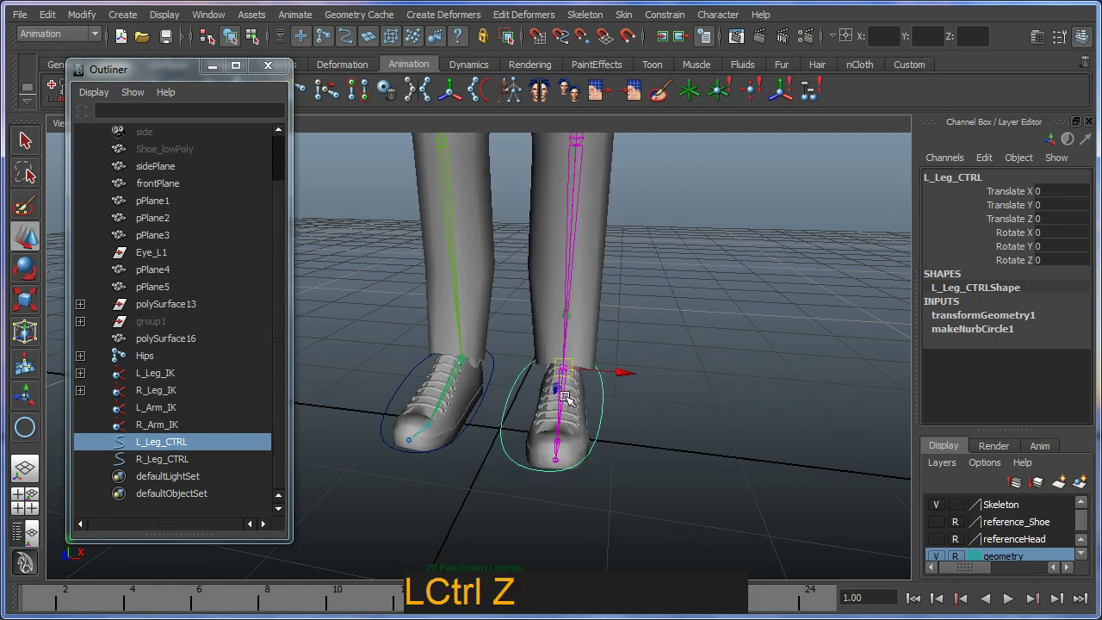
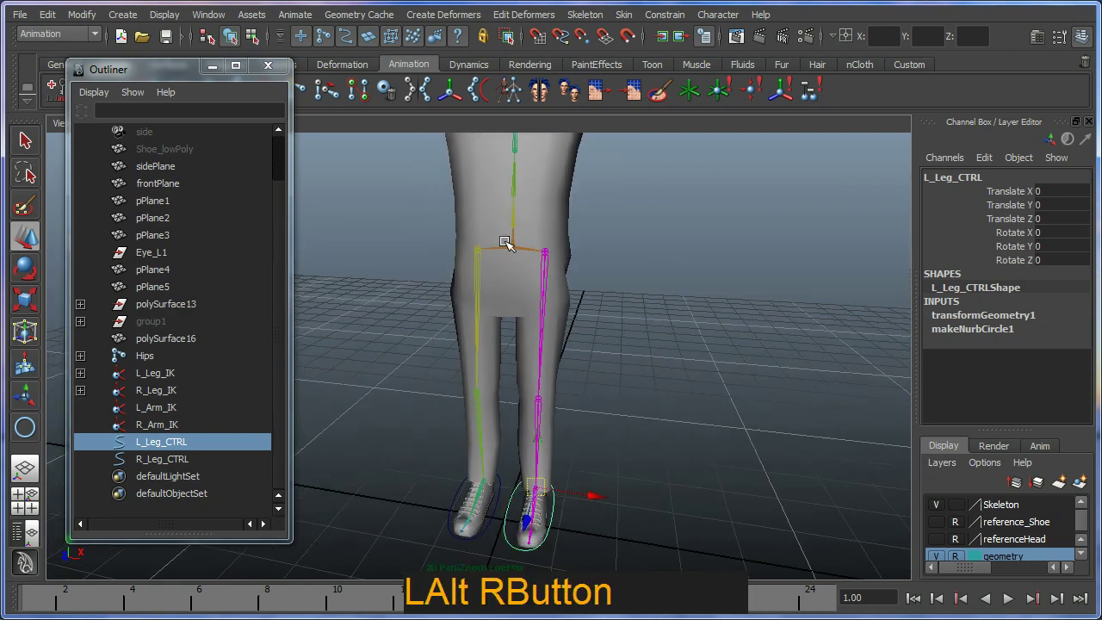
left_click(527, 248)
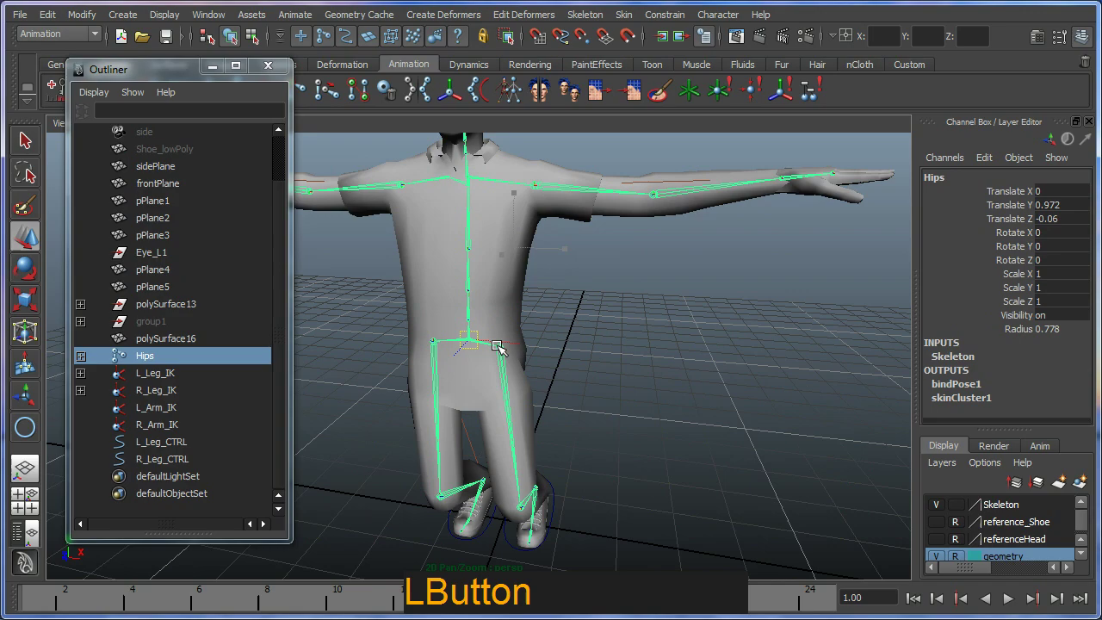
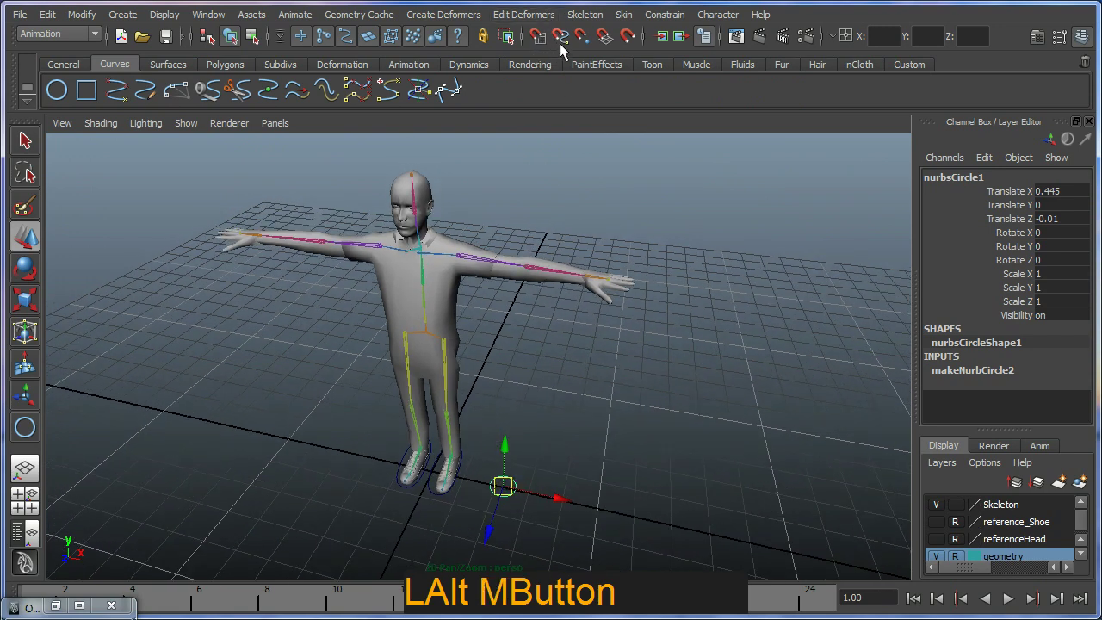
- Snap the circle to the left wrist joint and rename it L_Arm_CTRL
left_click(586, 46)
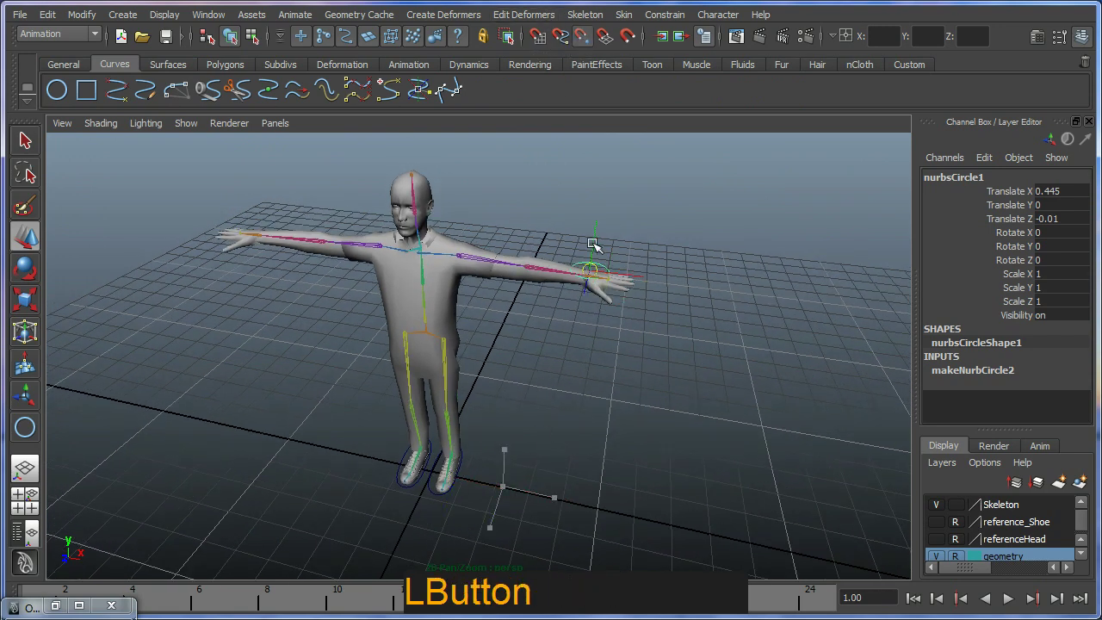
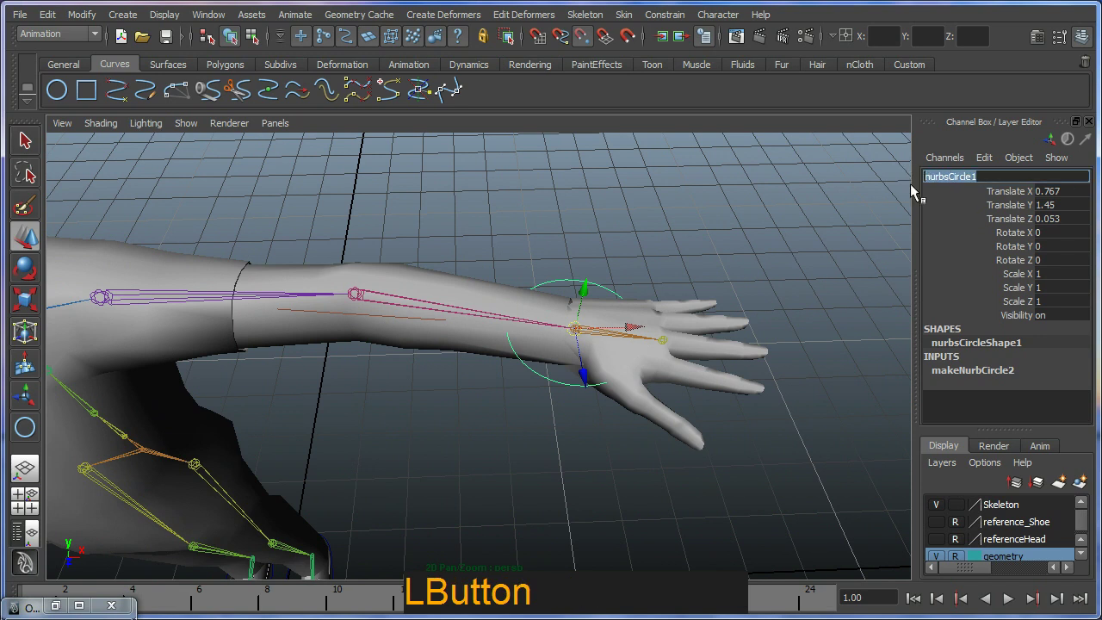
key("shift+l")
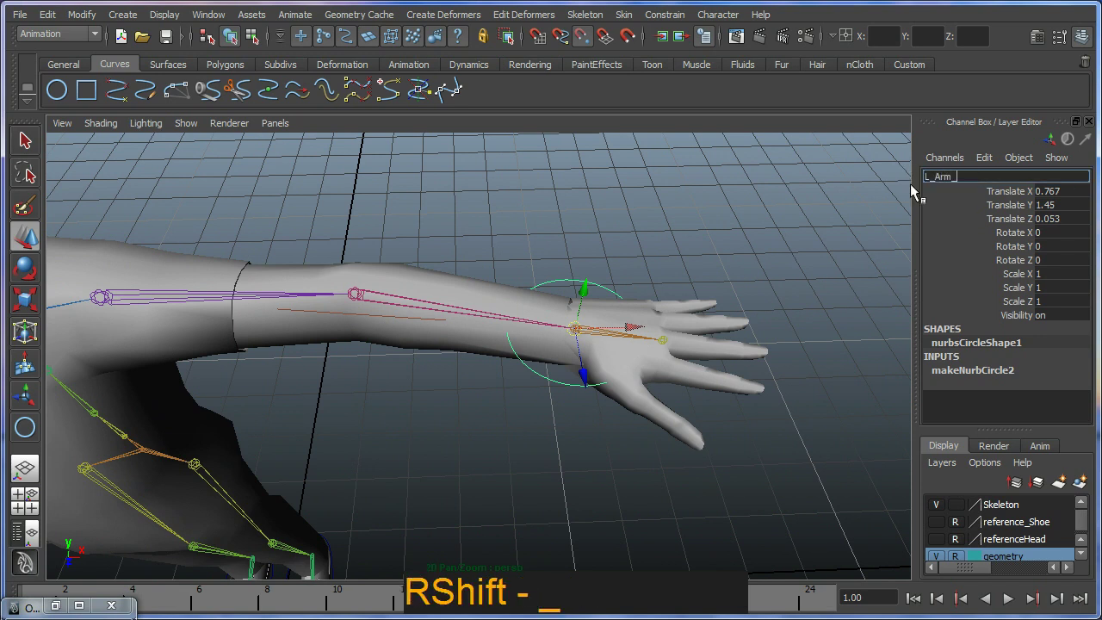
key("shift+l")
key("Return")
- Zoom out to frame the whole character and both arms
middle_click(529, 356)
right_click(629, 285)
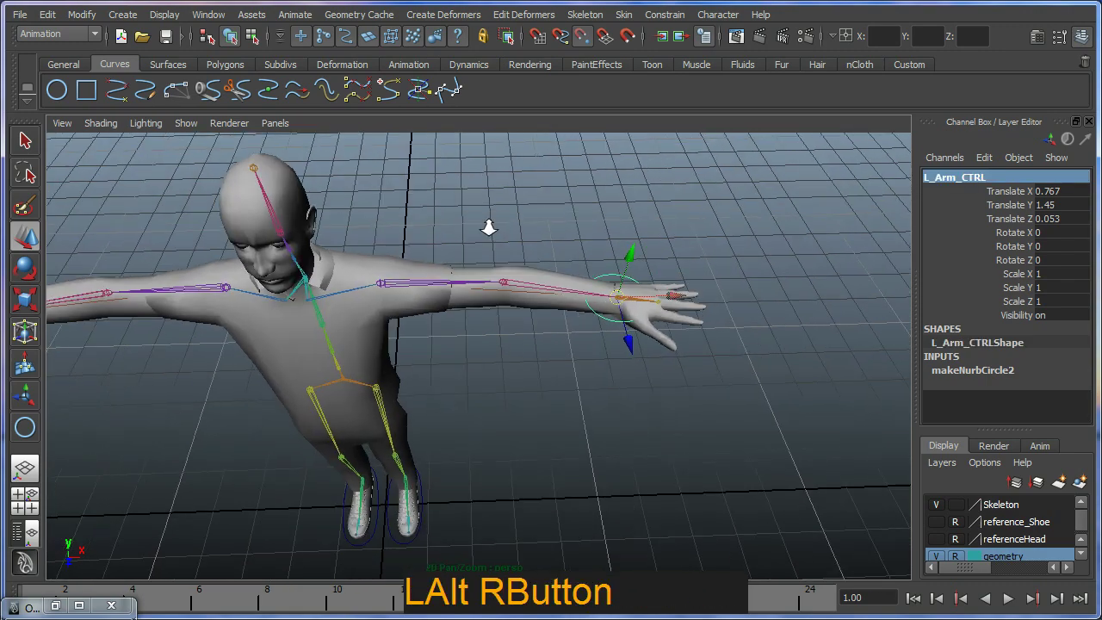
middle_click(507, 232)
right_click(694, 241)
- Duplicate L_Arm_CTRL and mirror its Translate X to -0.767 onto the right wrist
left_click(683, 324)
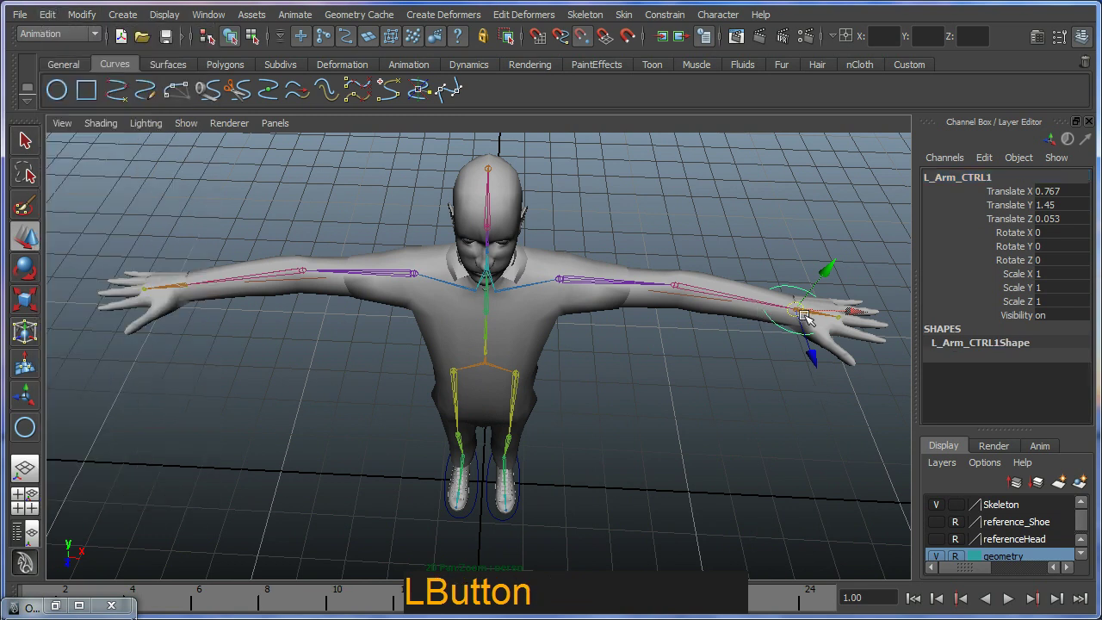
left_click(806, 312)
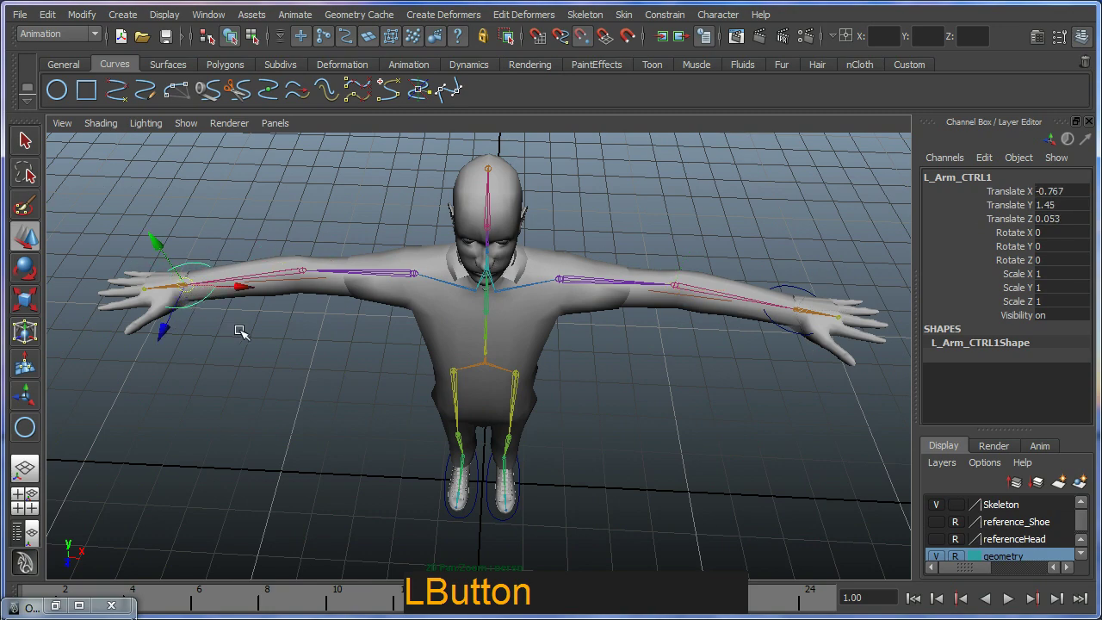
left_click(272, 355)
middle_click(317, 337)
key("f")
left_click(369, 327)
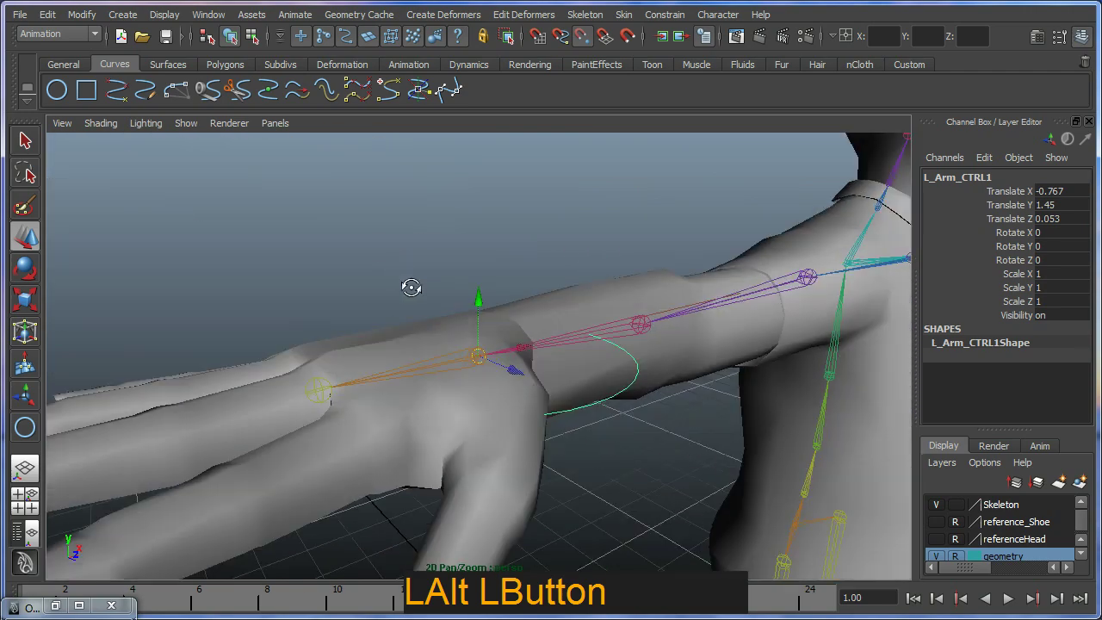
right_click(345, 305)
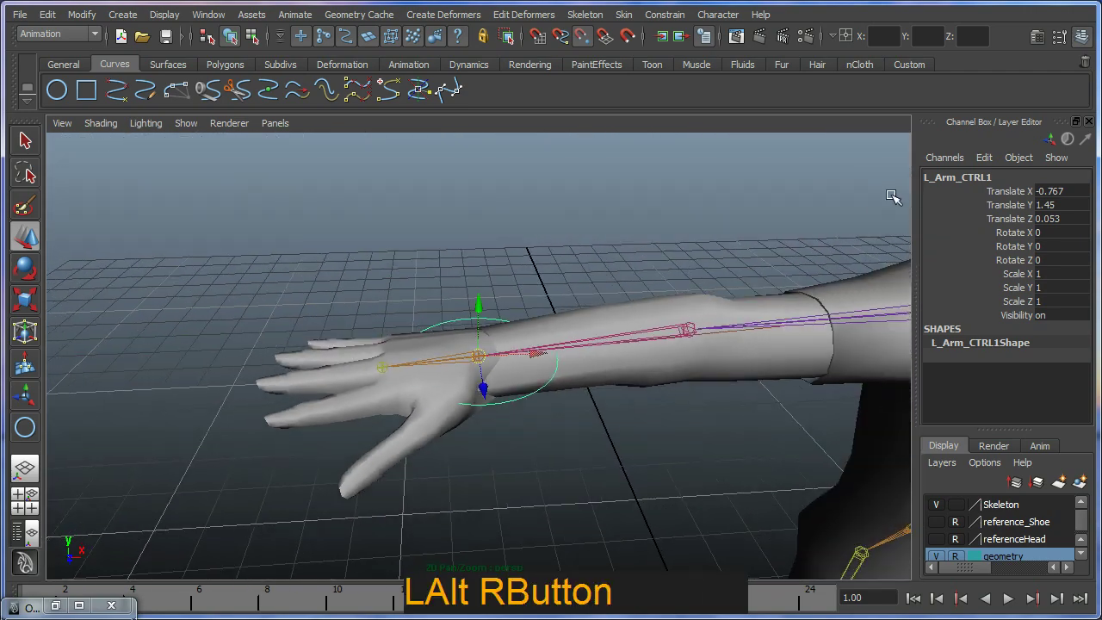
- Rename the duplicated circle R_Arm_CTRL in the Channel Box
left_click(958, 185)
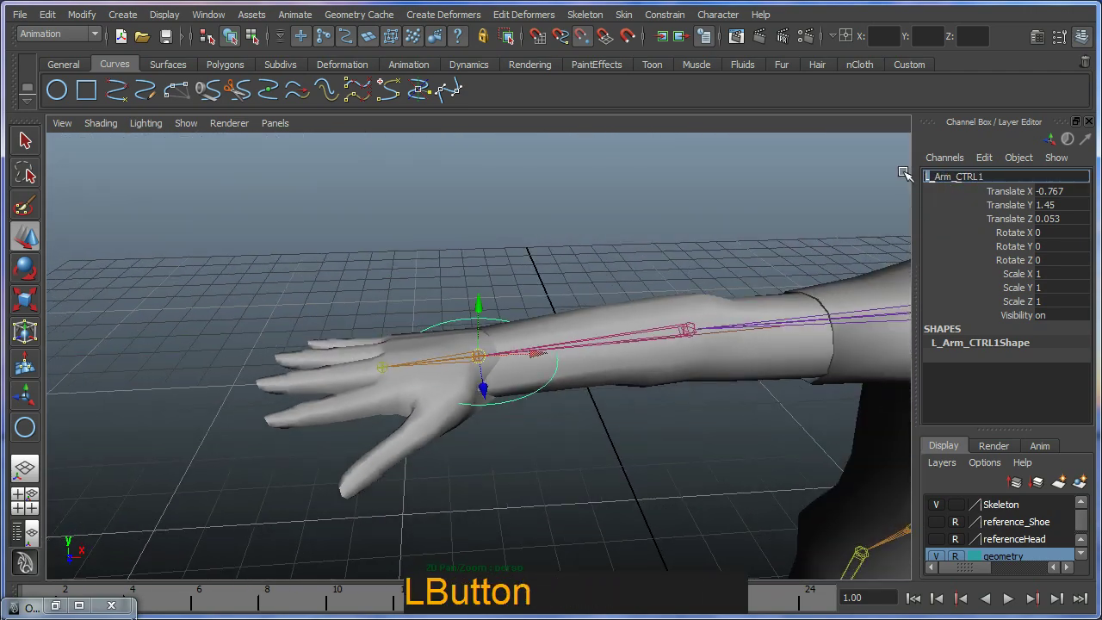
key("shift+r")
key("Right")
key("BackSpace")
key("KP_Enter")
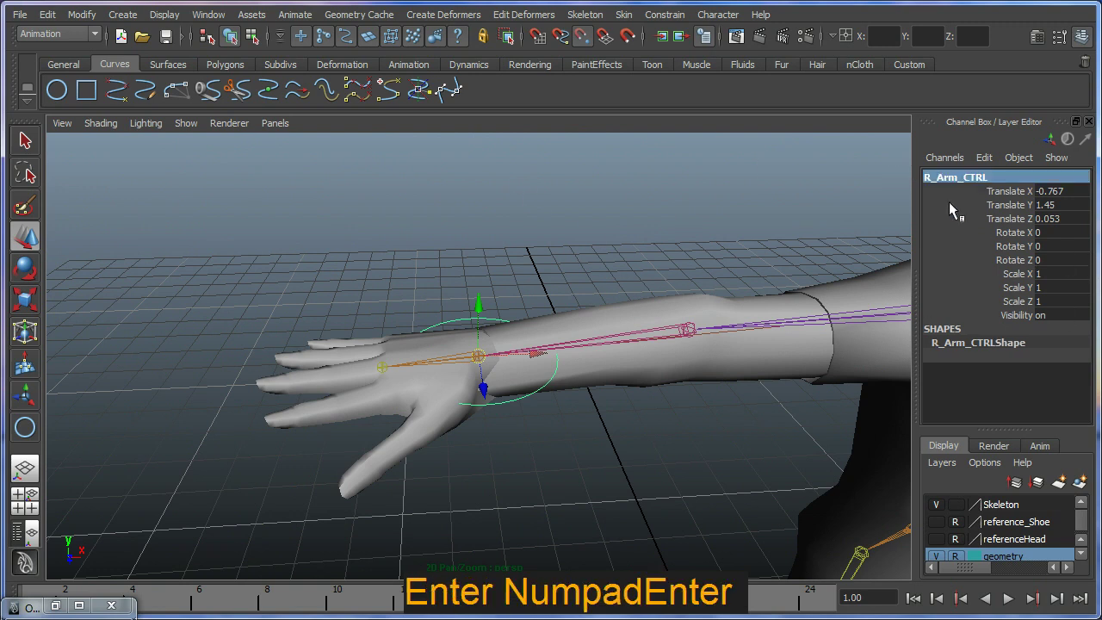
- Freeze transformations on R_Arm_CTRL and L_Arm_CTRL so their translates read zero
left_click(97, 19)
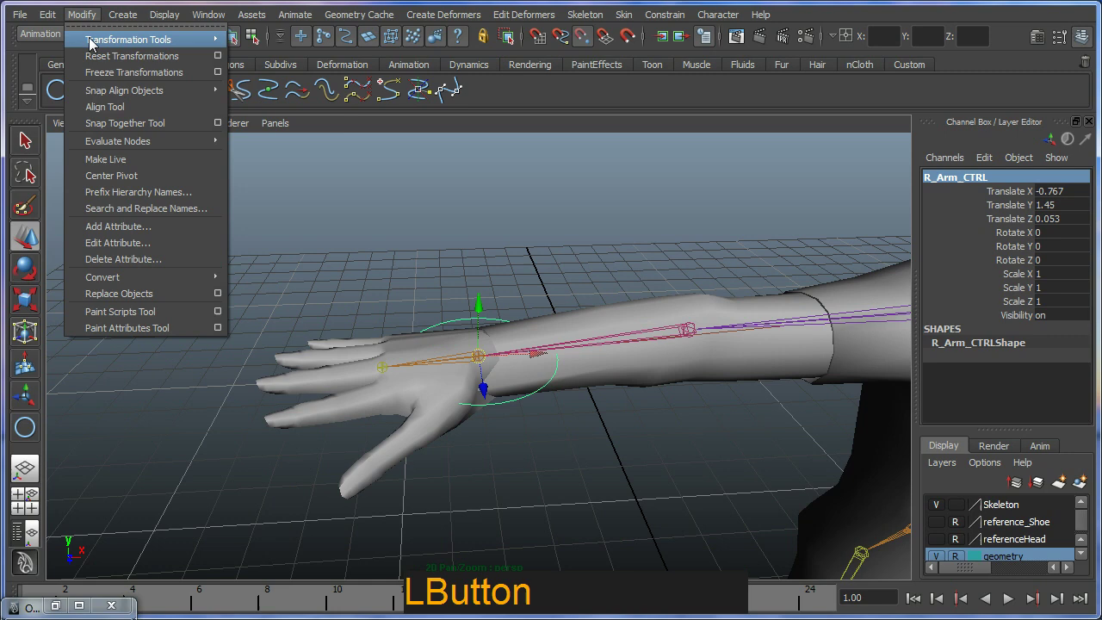
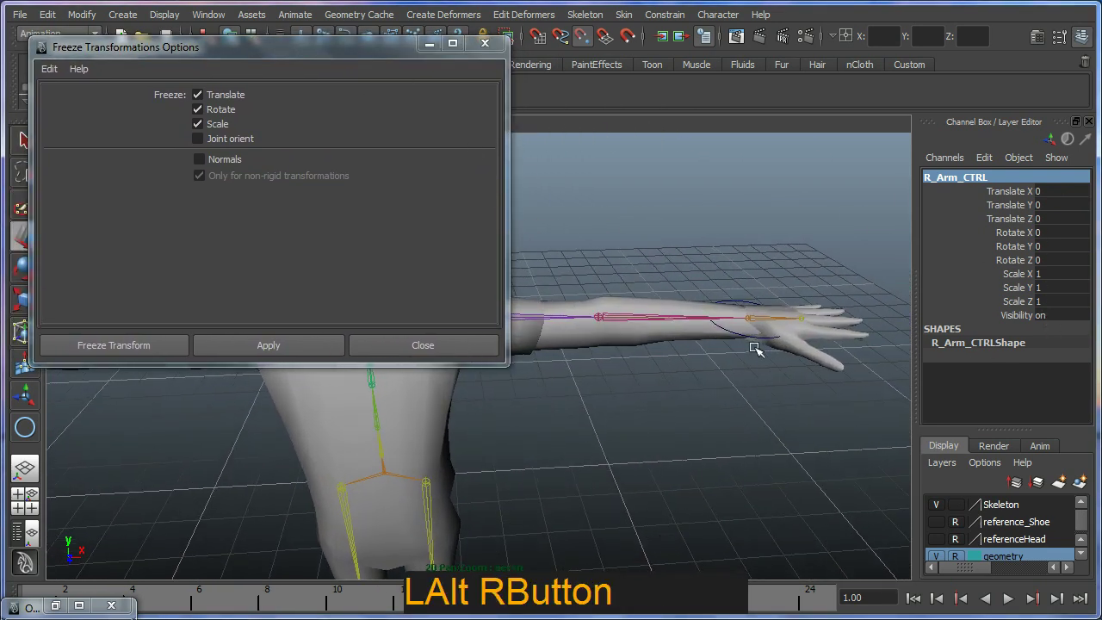
left_click(763, 335)
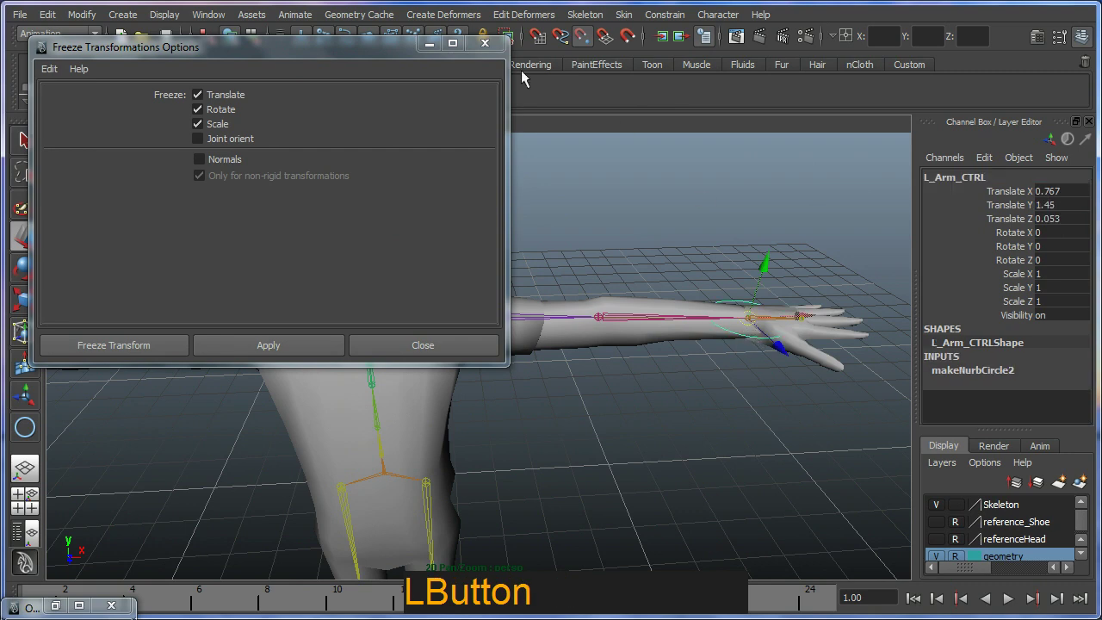
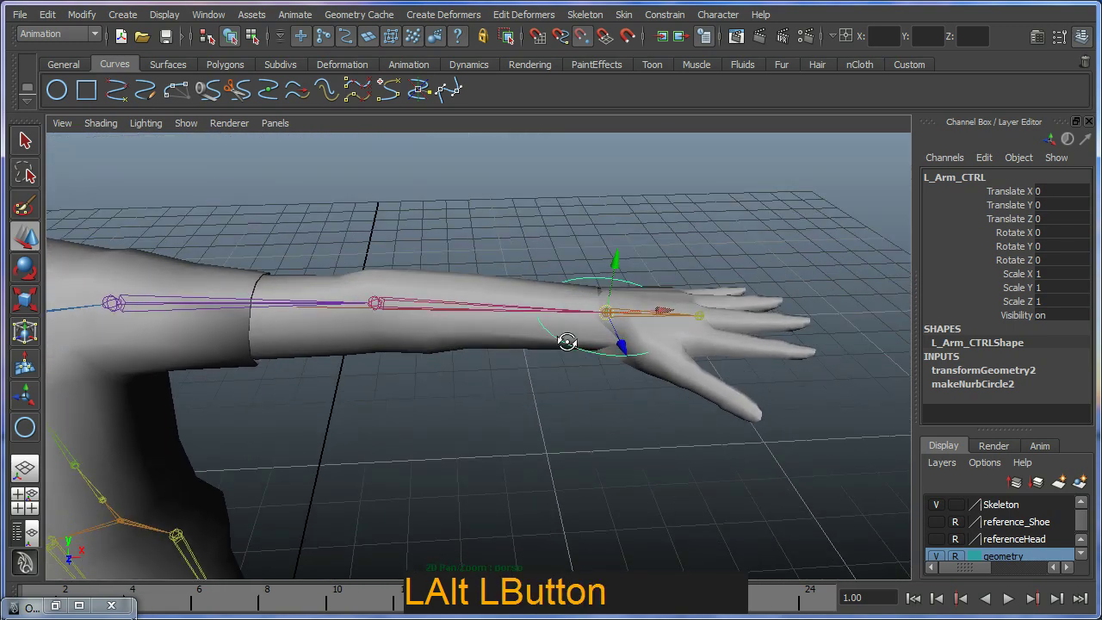
- Rotate L_Arm_CTRL's control points 90° so the circle rings the left wrist
key("F9")
left_click(687, 278)
left_click(452, 83)
key("e")
left_click(661, 256)
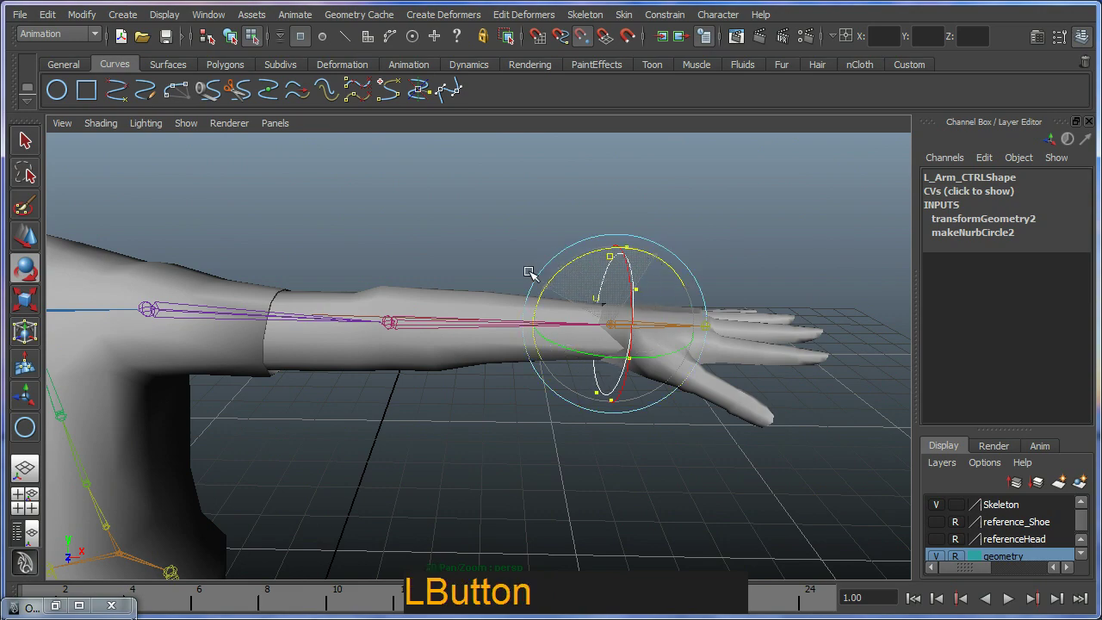
left_click(559, 371)
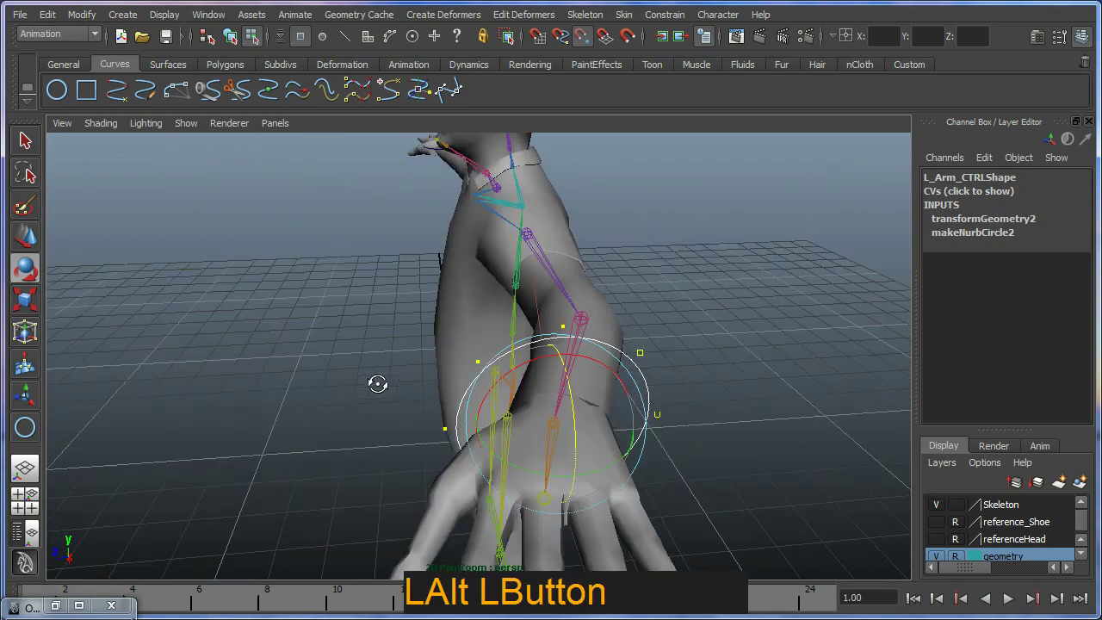
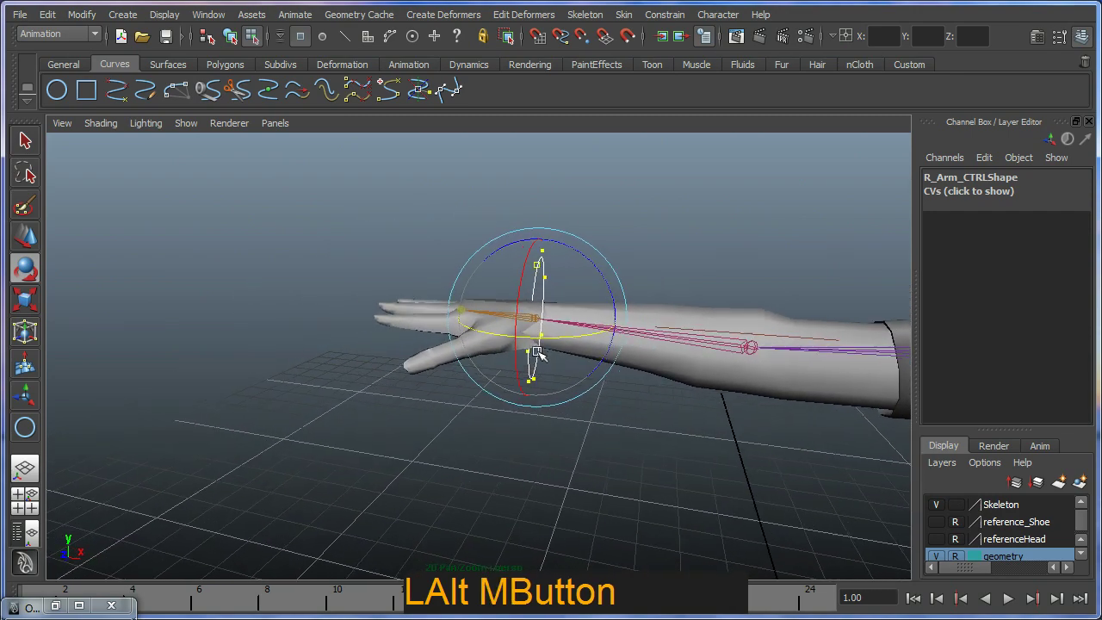
- Rotate R_Arm_CTRL's control points so the circle stands upright around the right wrist
key("r")
left_click(547, 241)
left_click(566, 303)
left_click(558, 337)
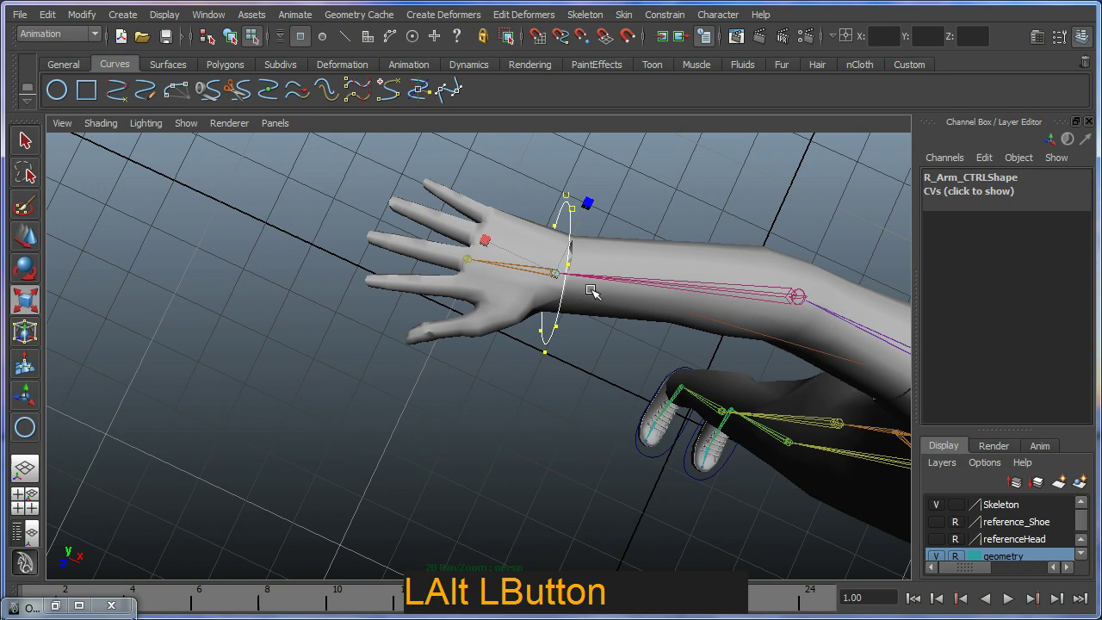
left_click(593, 340)
left_click(578, 303)
- Scale and move the points to fit the circle snugly, then return to object mode
key("r")
key("e")
left_click(452, 83)
key("w")
left_click(528, 291)
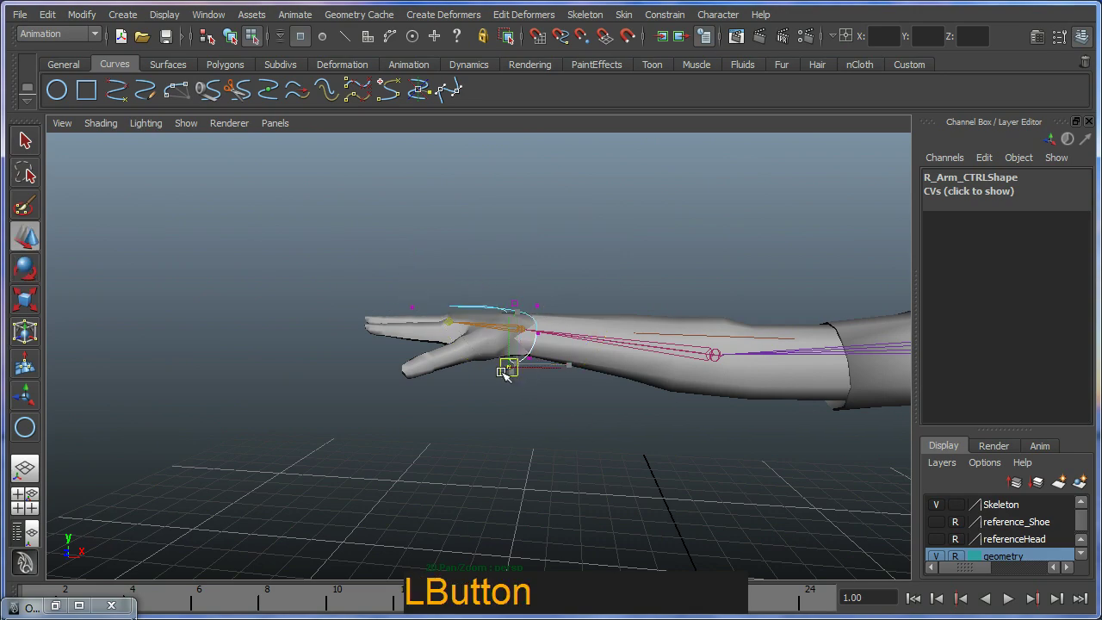
left_click(486, 352)
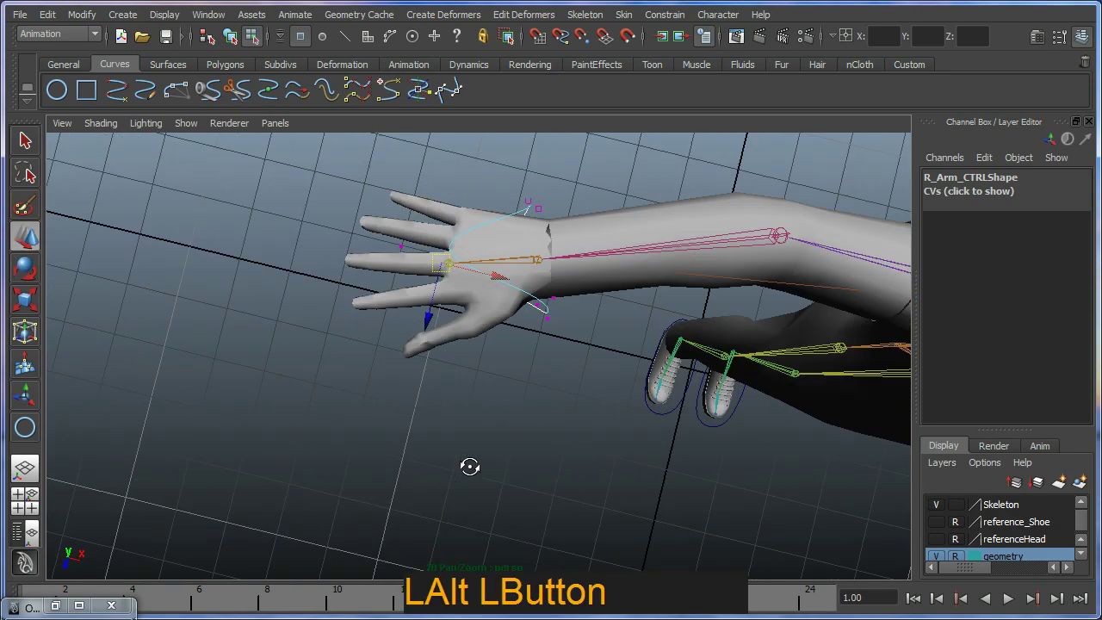
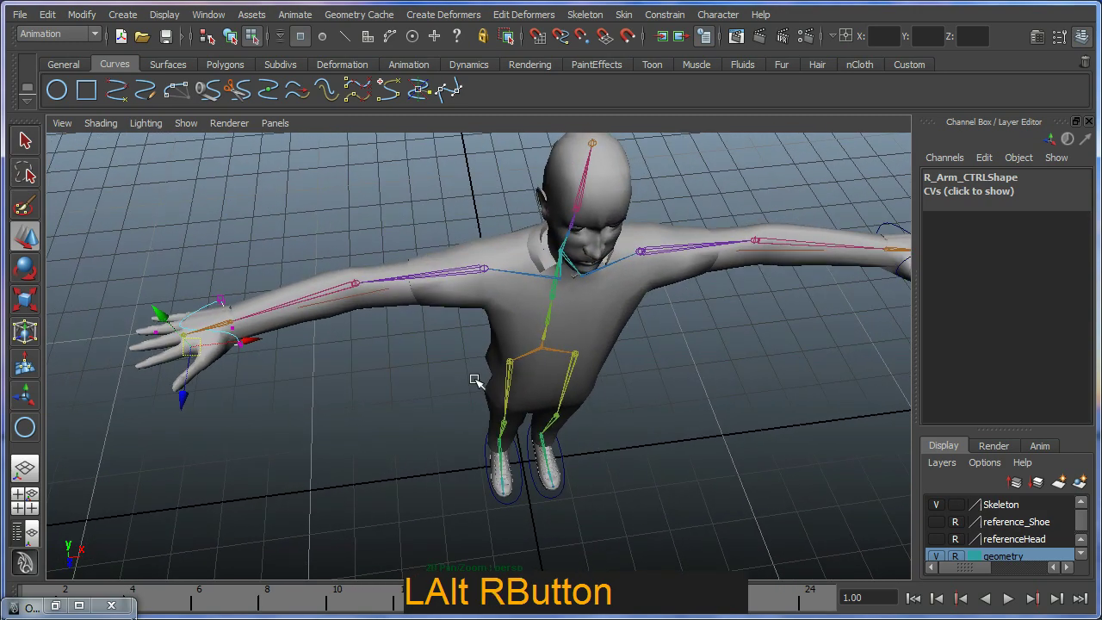
key("F8")
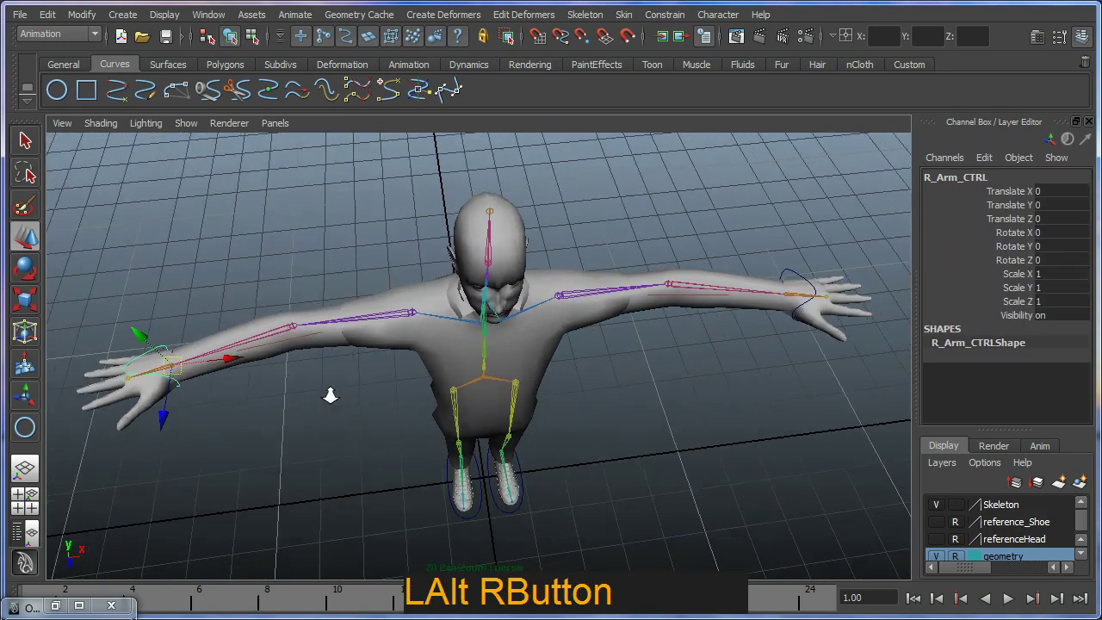